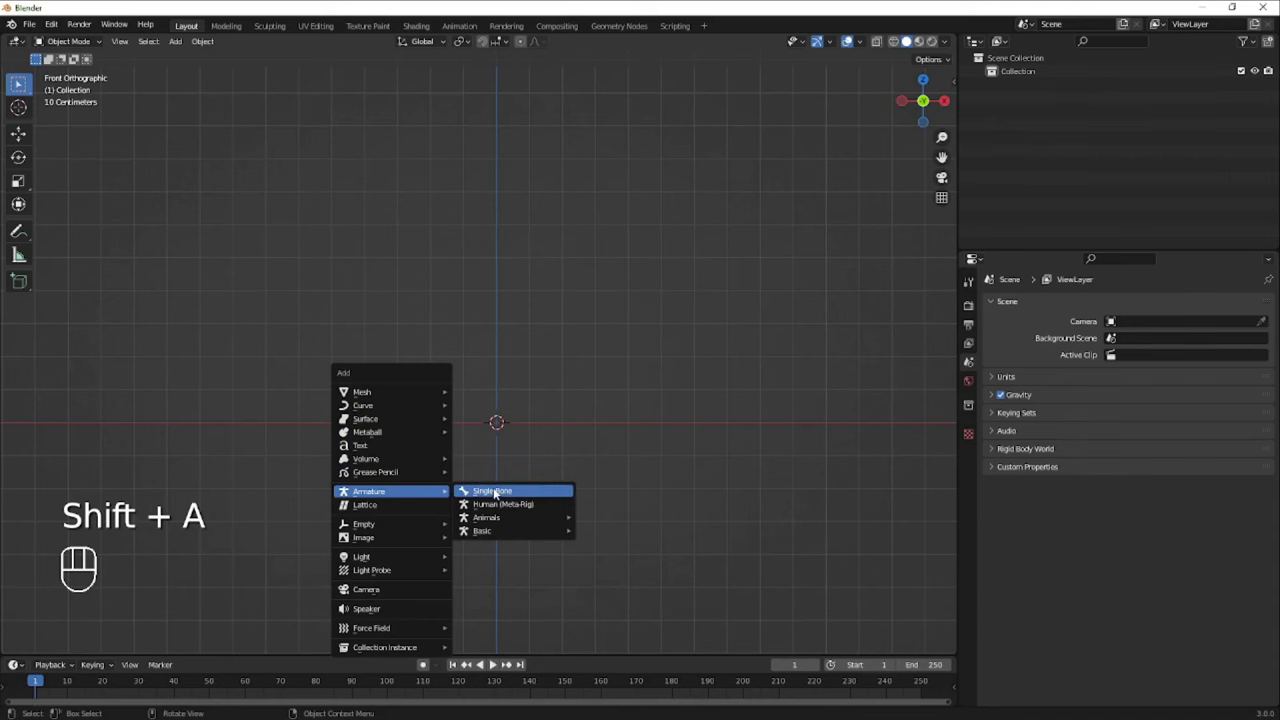
- Add a single-bone armature to the empty scene and frame it in the view
drag(464, 384, 453, 469)
drag(571, 405, 564, 410)
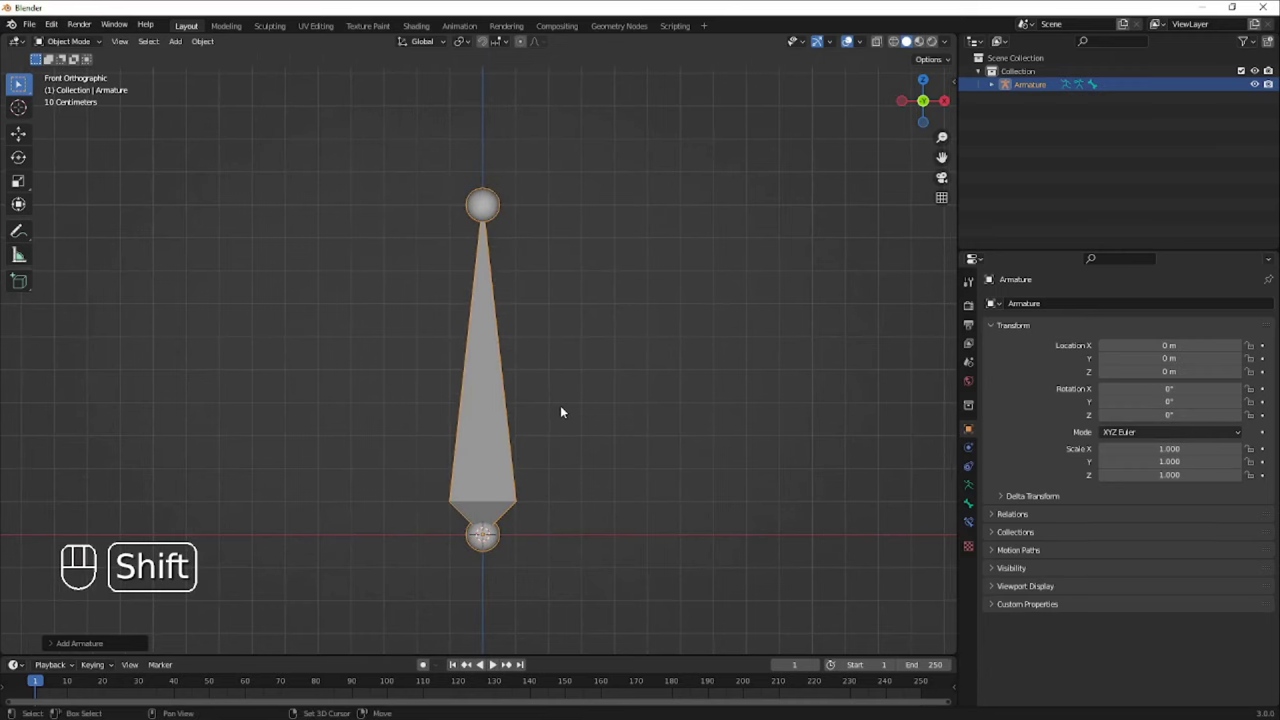
key(n)
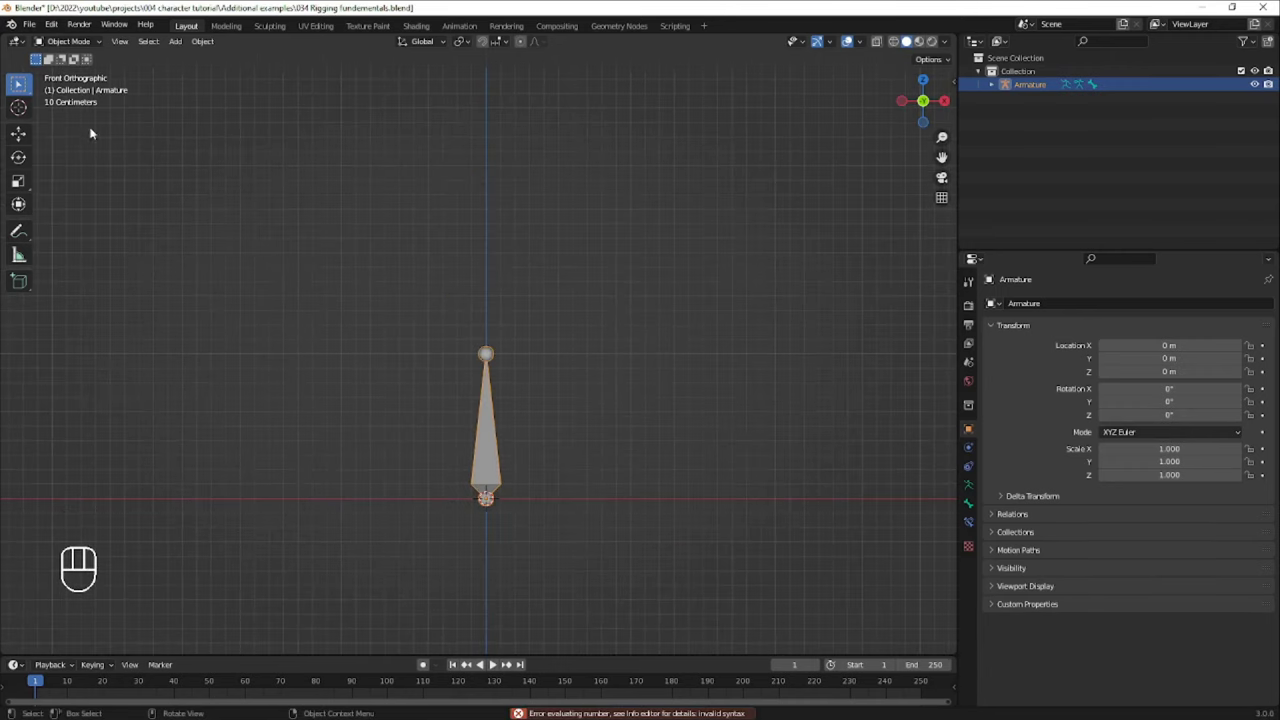
drag(80, 47, 19, 82)
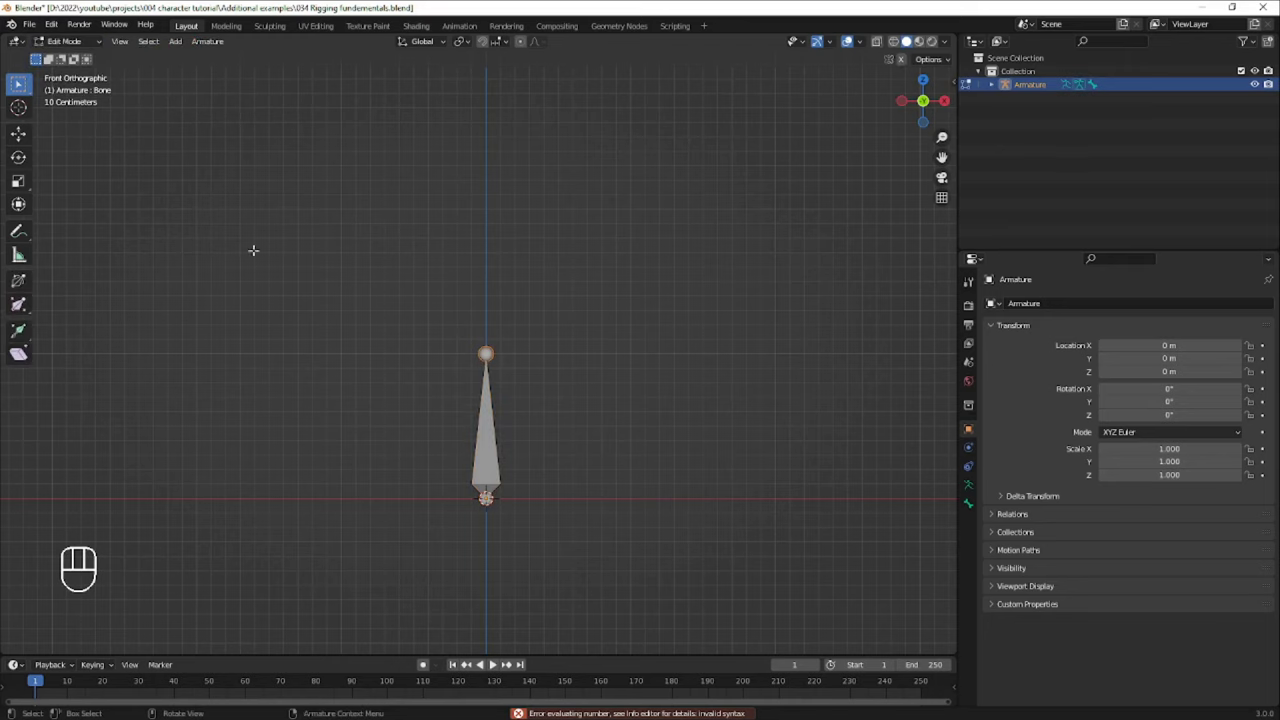
- Enter Edit Mode on the armature, select the whole bone and begin scaling it
key(Tab)
key(Tab)
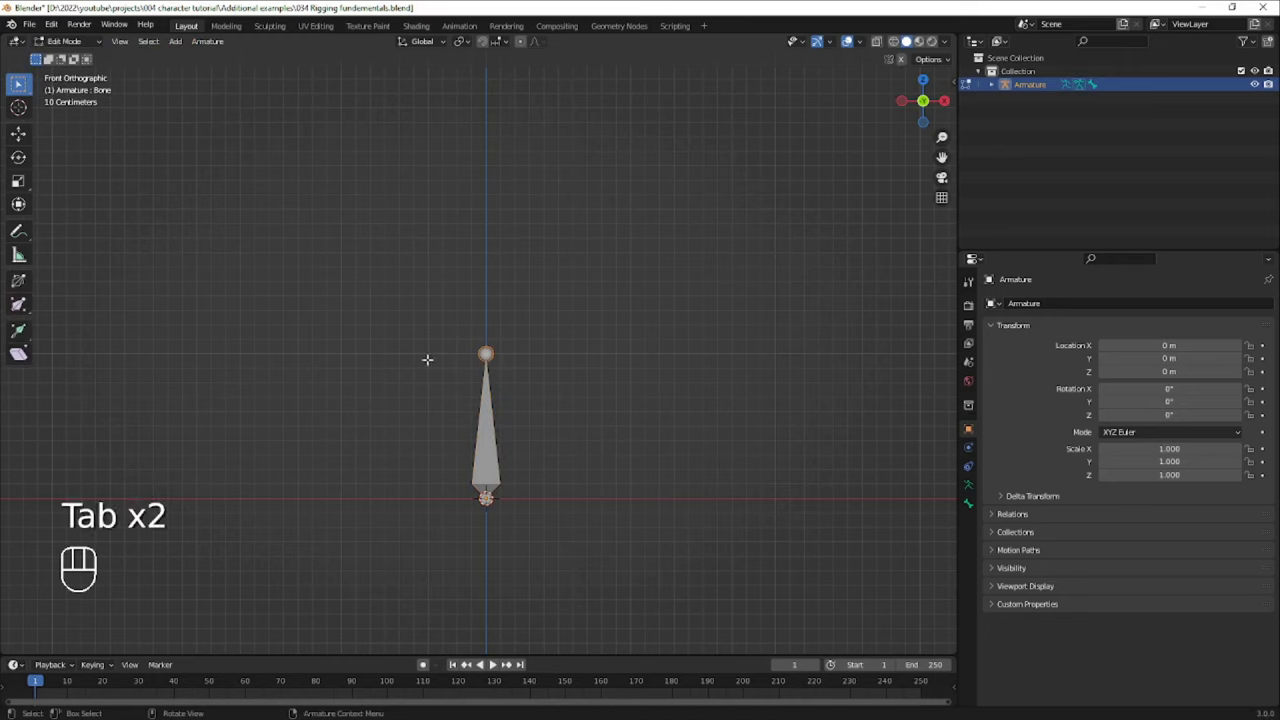
key(Tab)
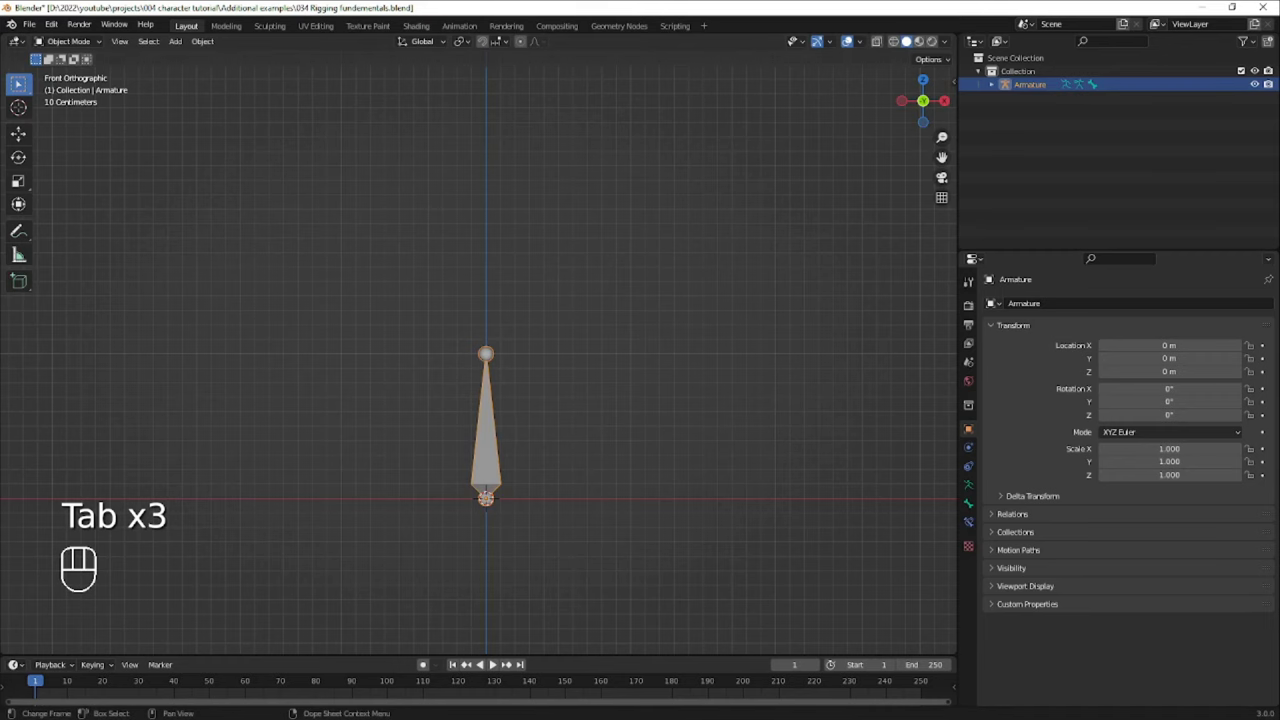
key(g)
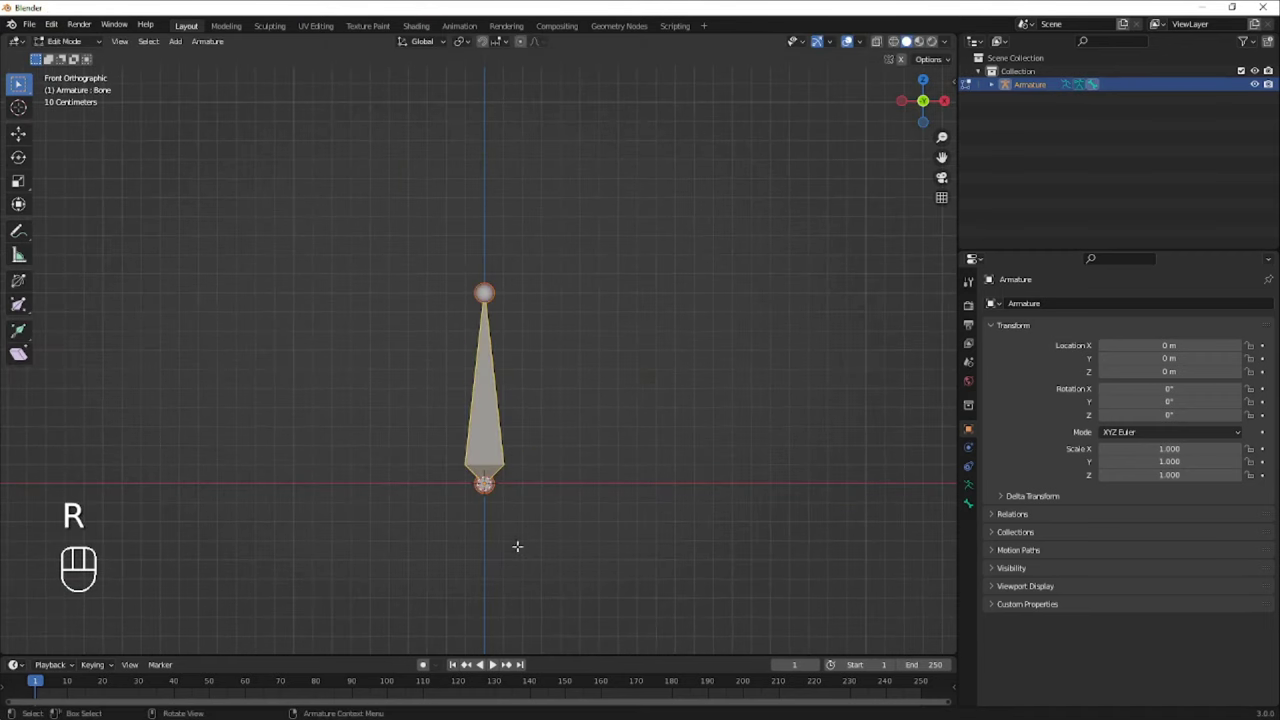
key(r)
key(s)
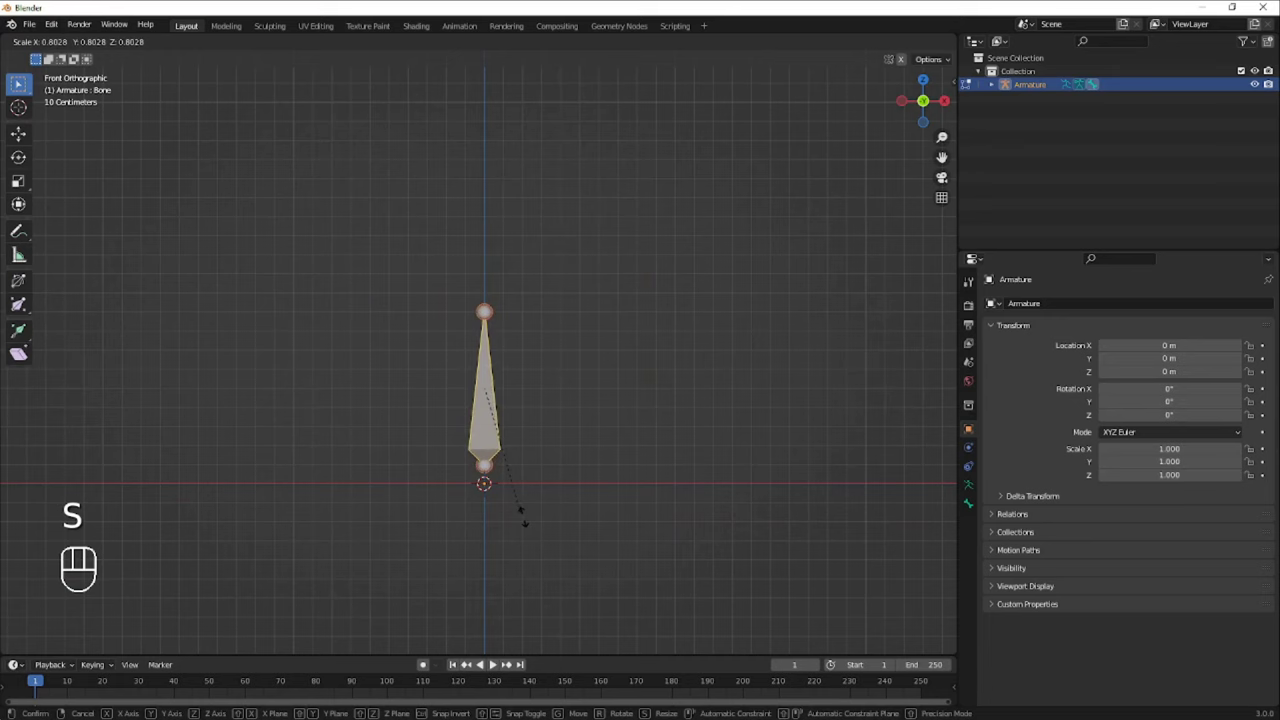
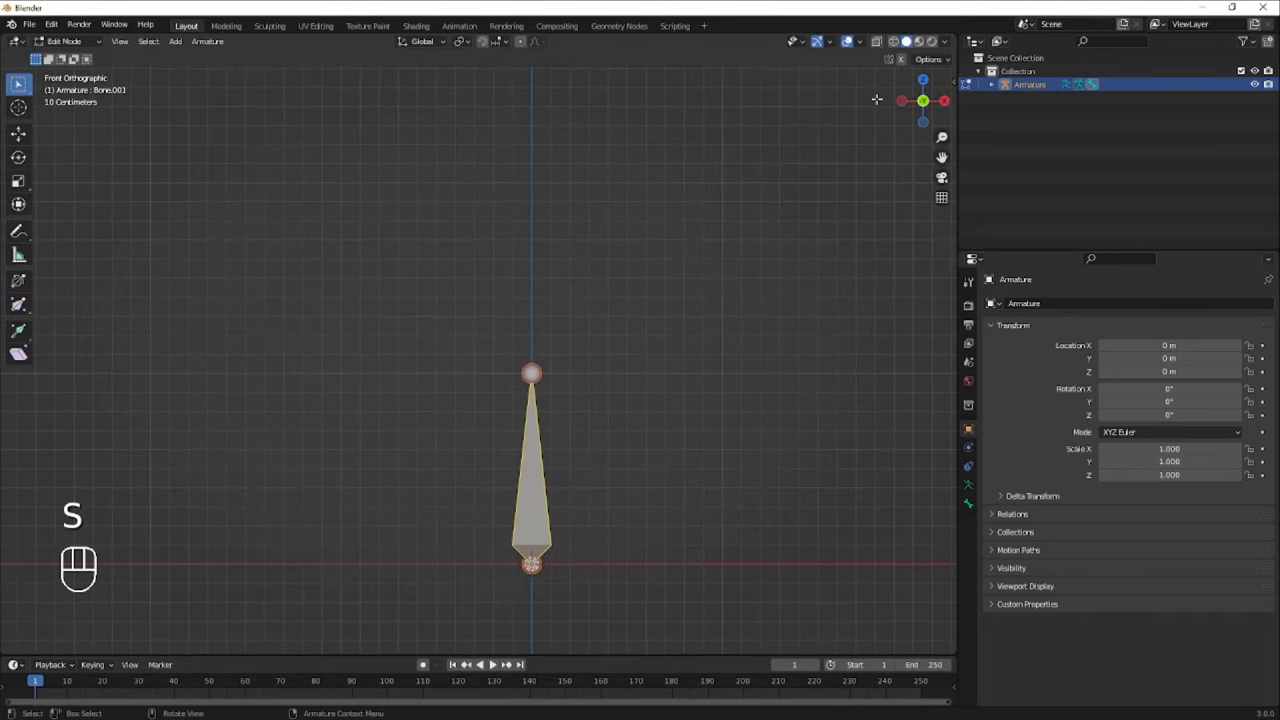
- Resize the new bone and add to the armature to build the two stacked chains
key(s)
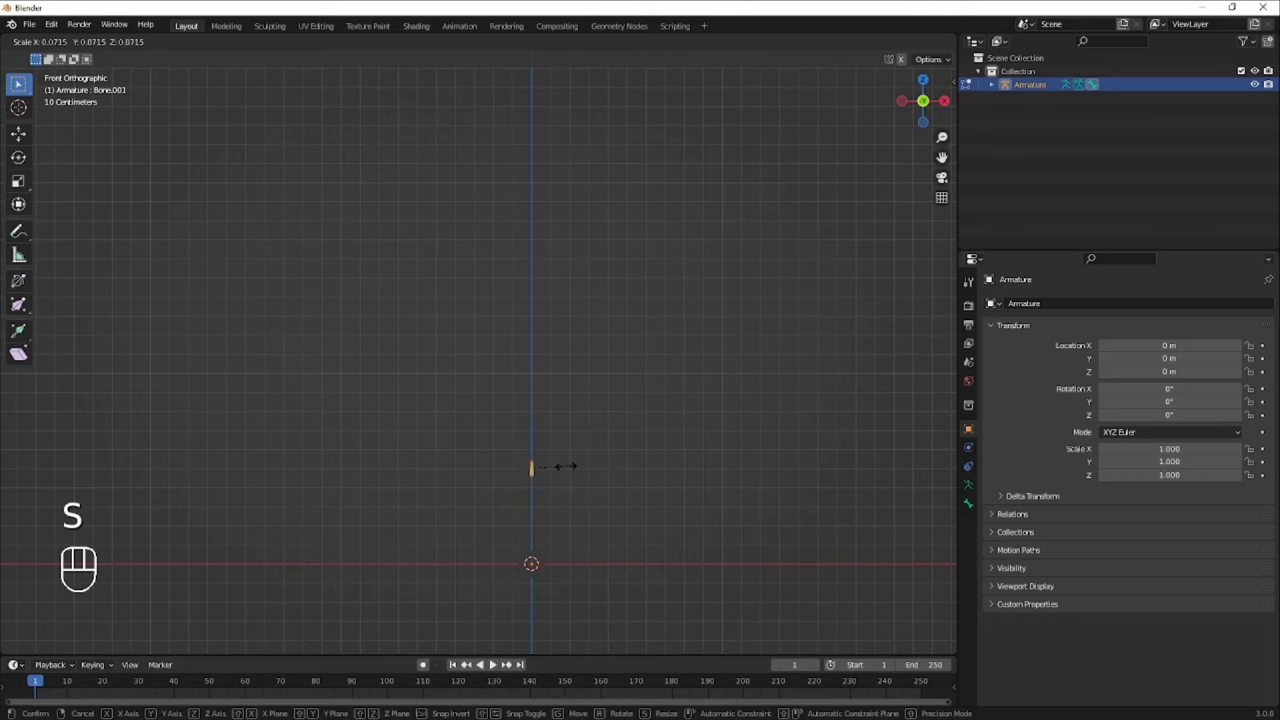
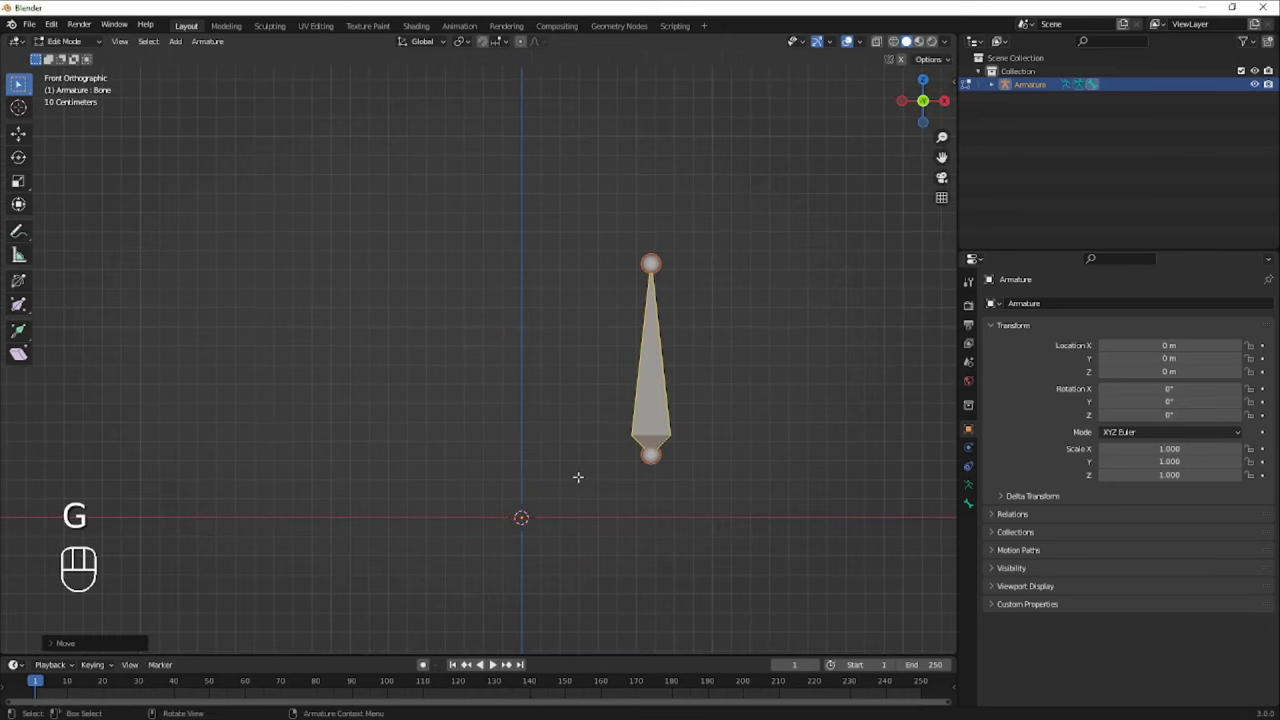
key(shift+a)
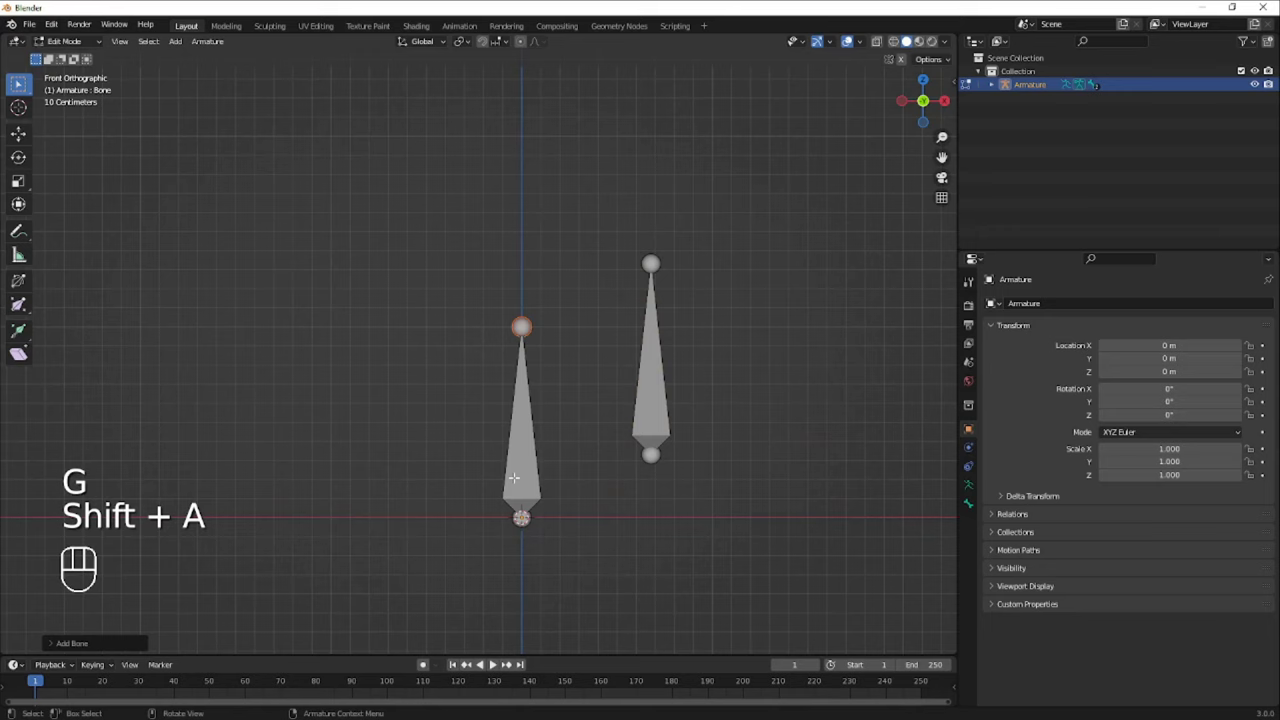
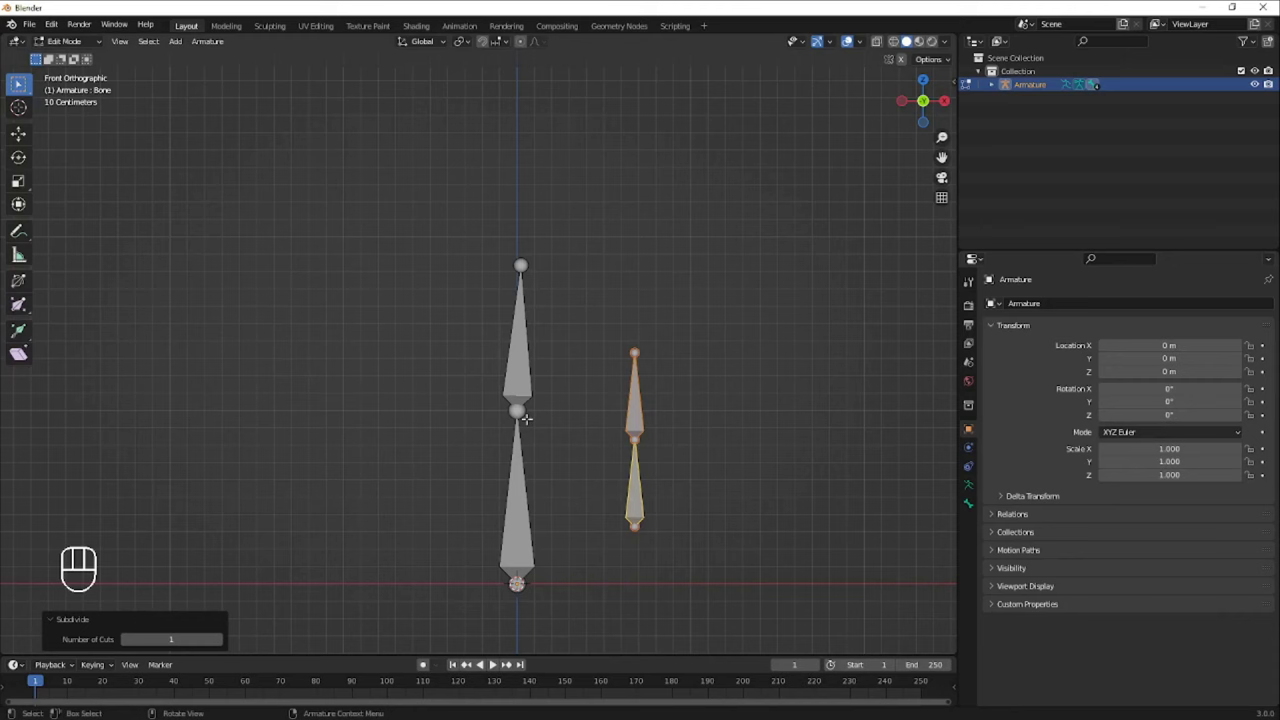
- In Pose Mode, rotate, move and scale the lower bone so the upper bone follows
key(ctrl+Tab)
key(r)
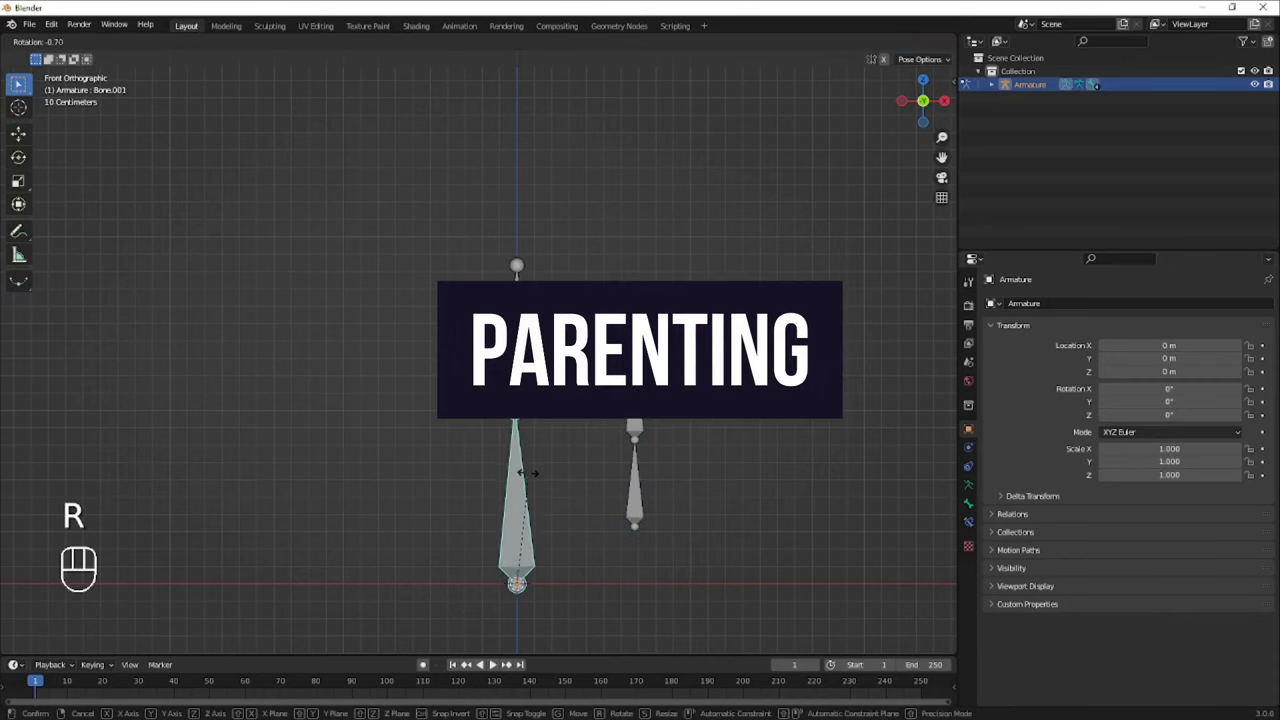
key(g)
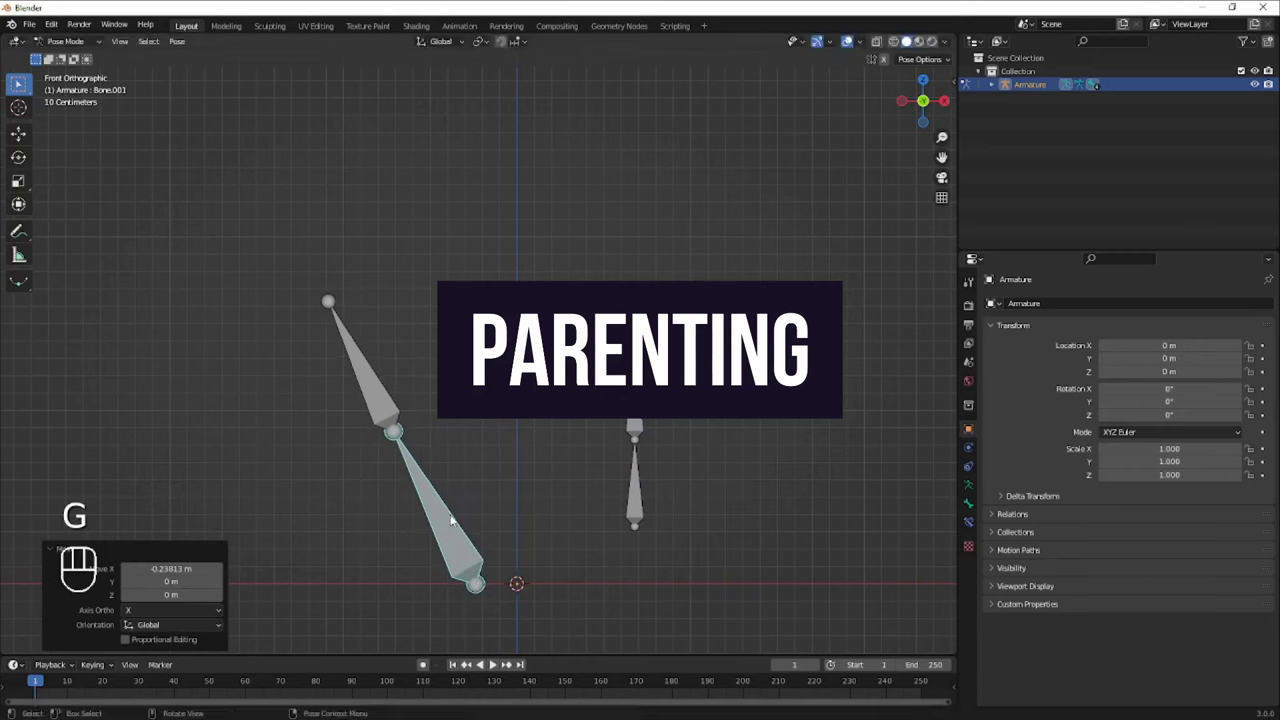
key(s)
- Clear the bone's location, rotation and scale back to rest pose
key(alt+g)
key(alt+r)
key(alt+e)
key(alt+s)
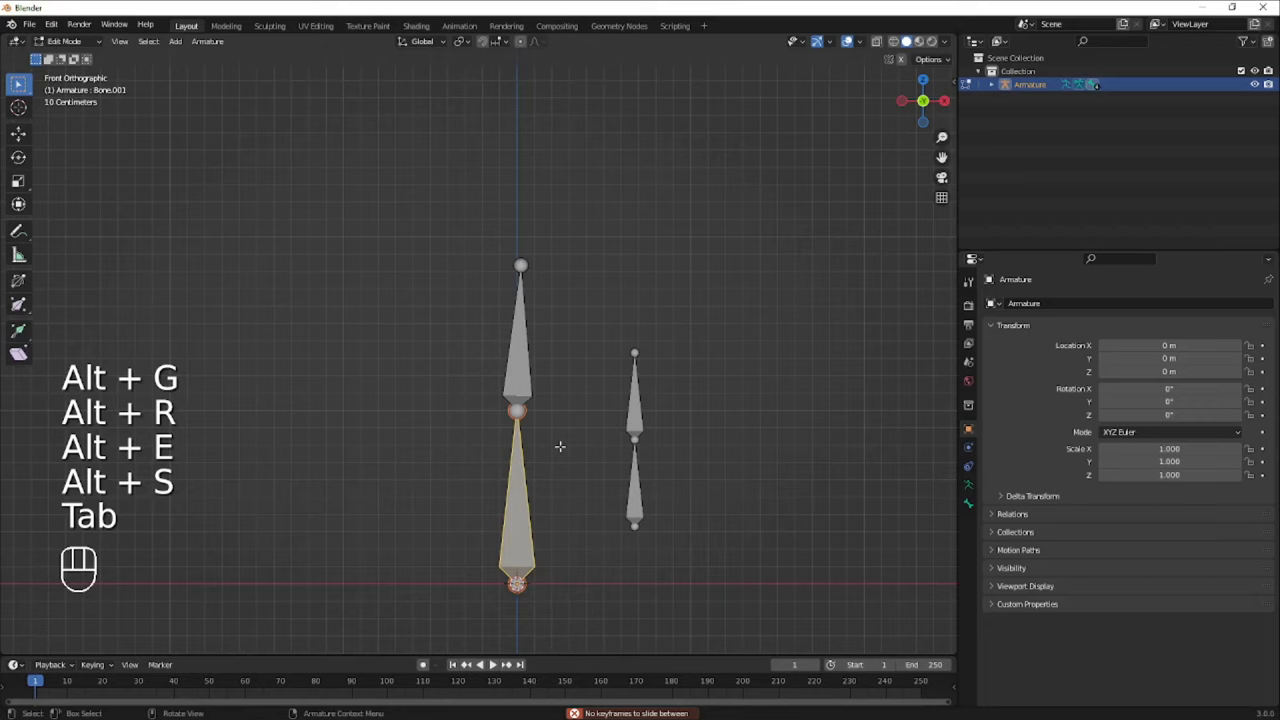
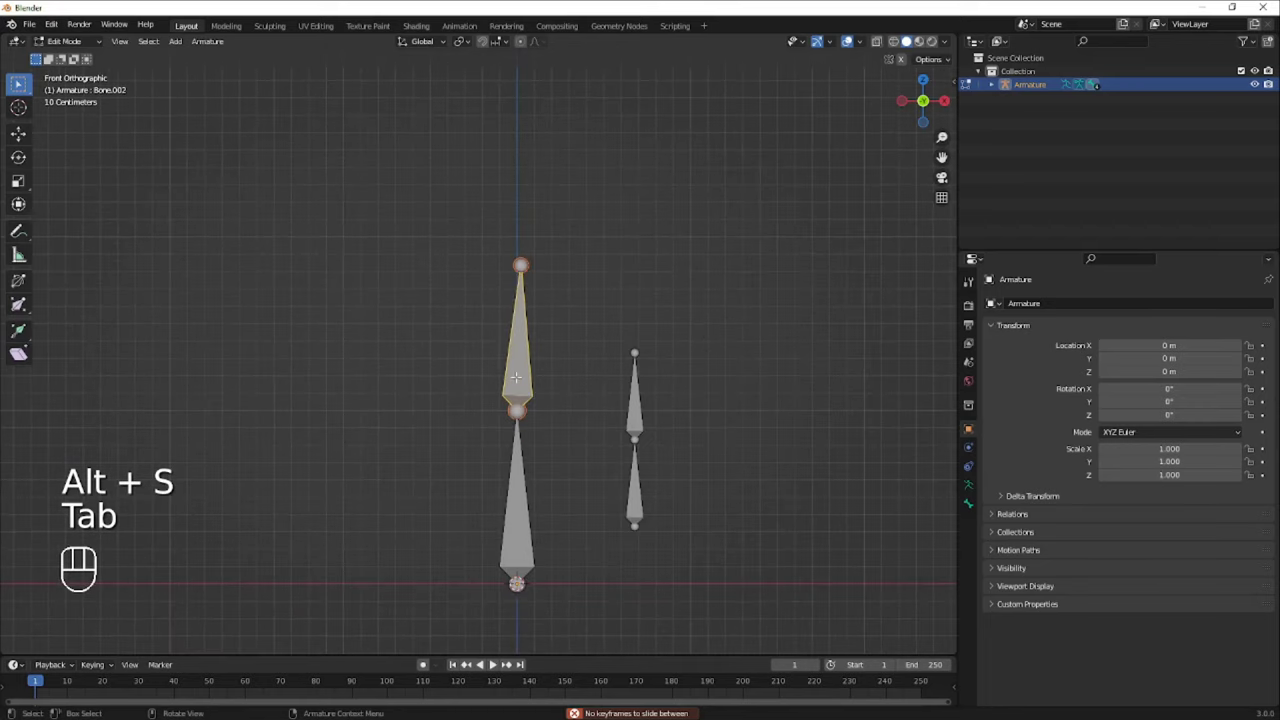
key(alt+p)
- Test rotating and moving again, switch modes and rotate the lower bone once more
key(r)
key(g)
key(ctrl+Tab)
key(r)
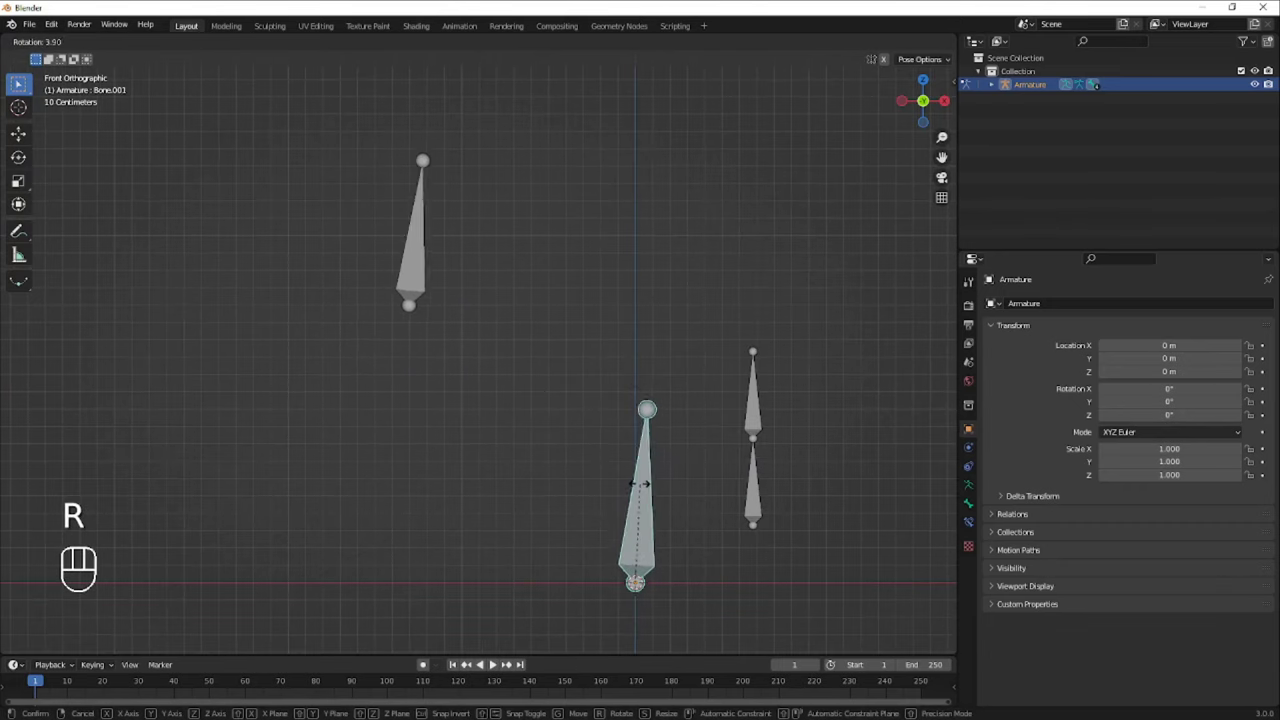
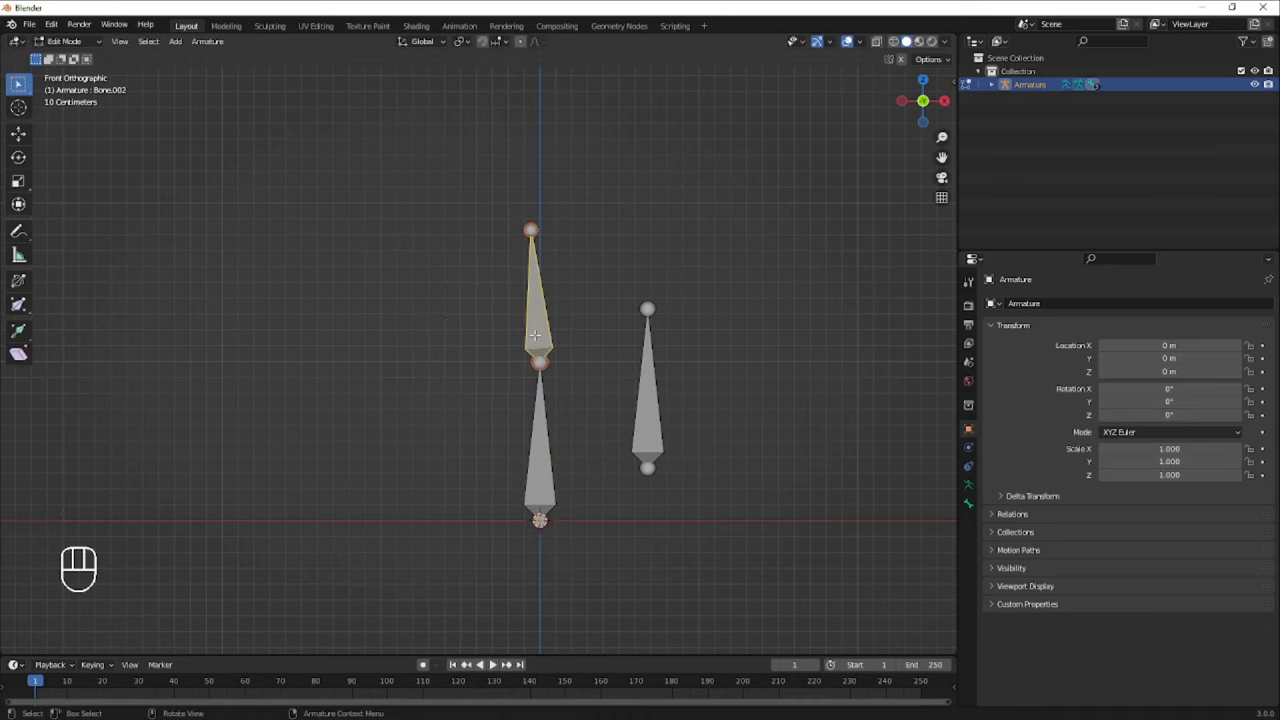
- Disconnect the upper bone from its parent via Alt+P and move it upward
key(alt+p)
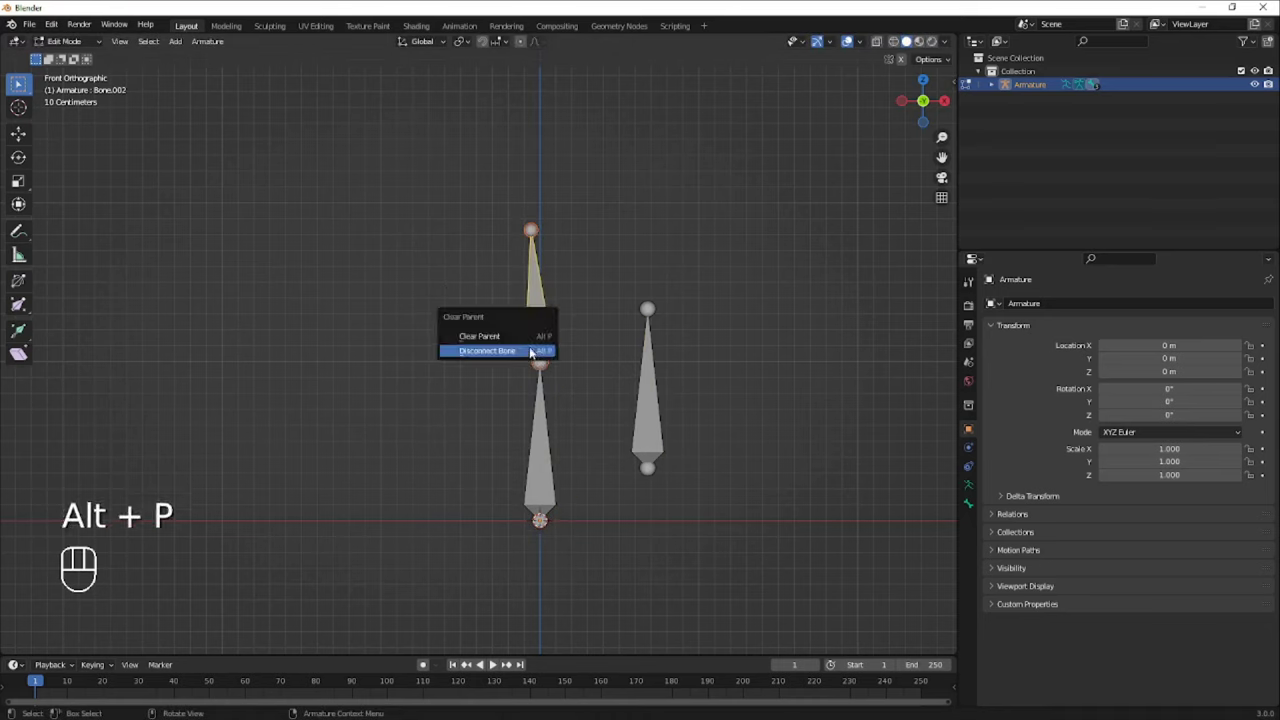
key(g)
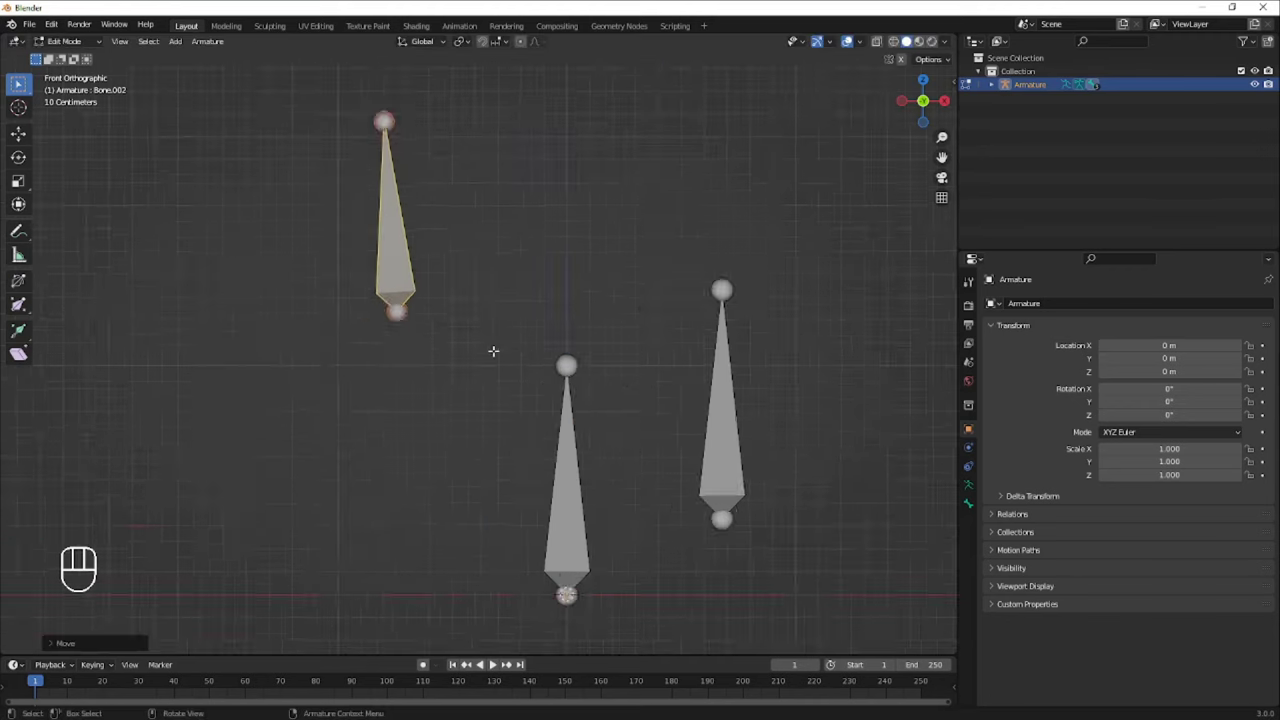
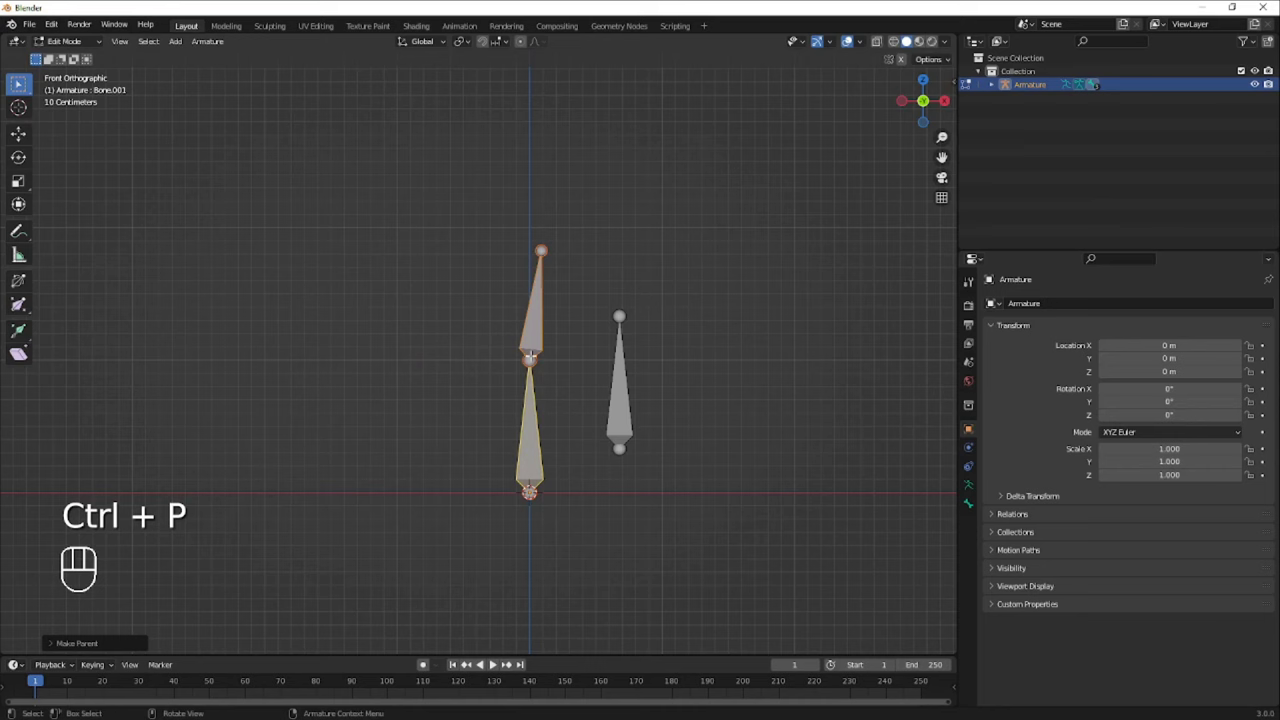
- Move the top bone's tip to adjust it after reconnecting to the lower bone
key(g)
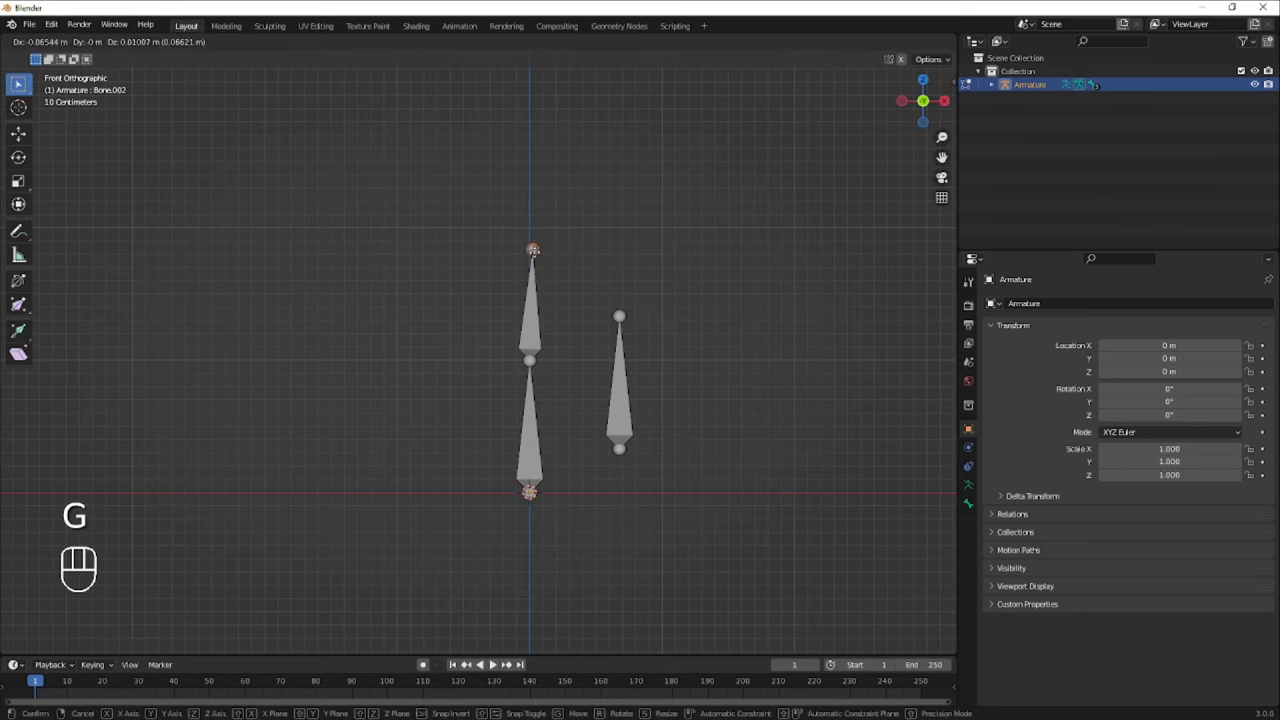
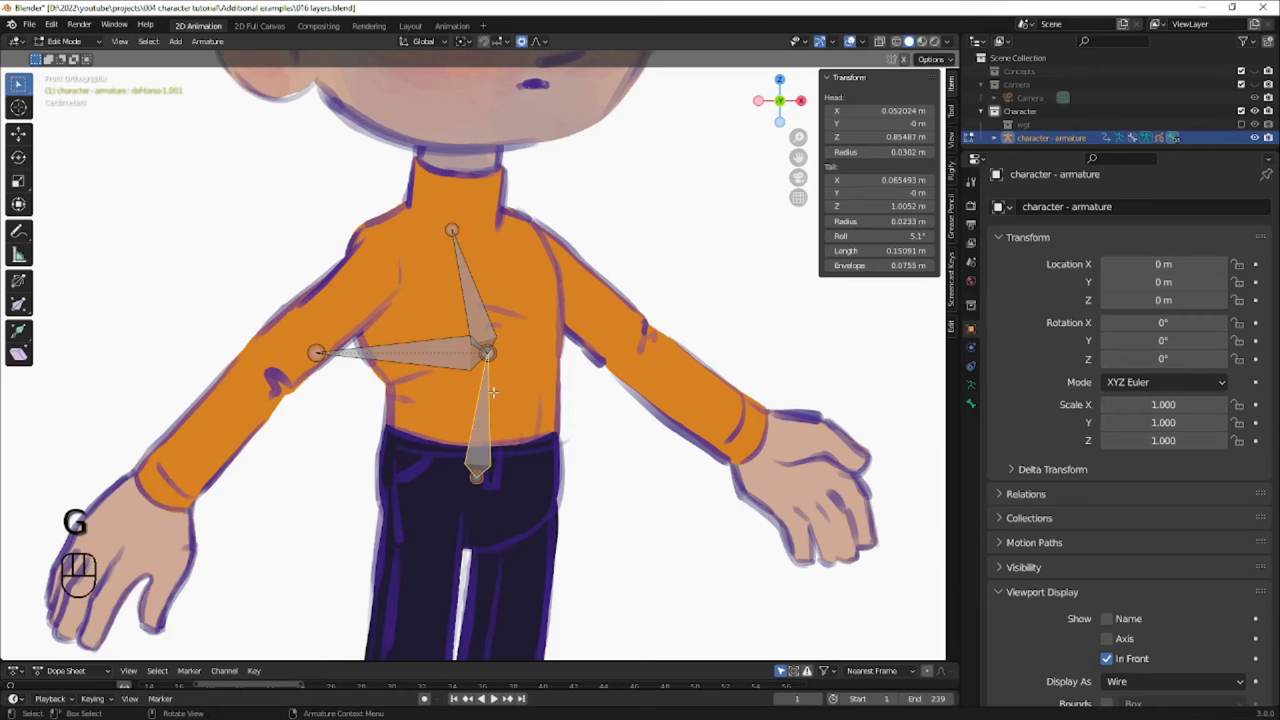
key(r)
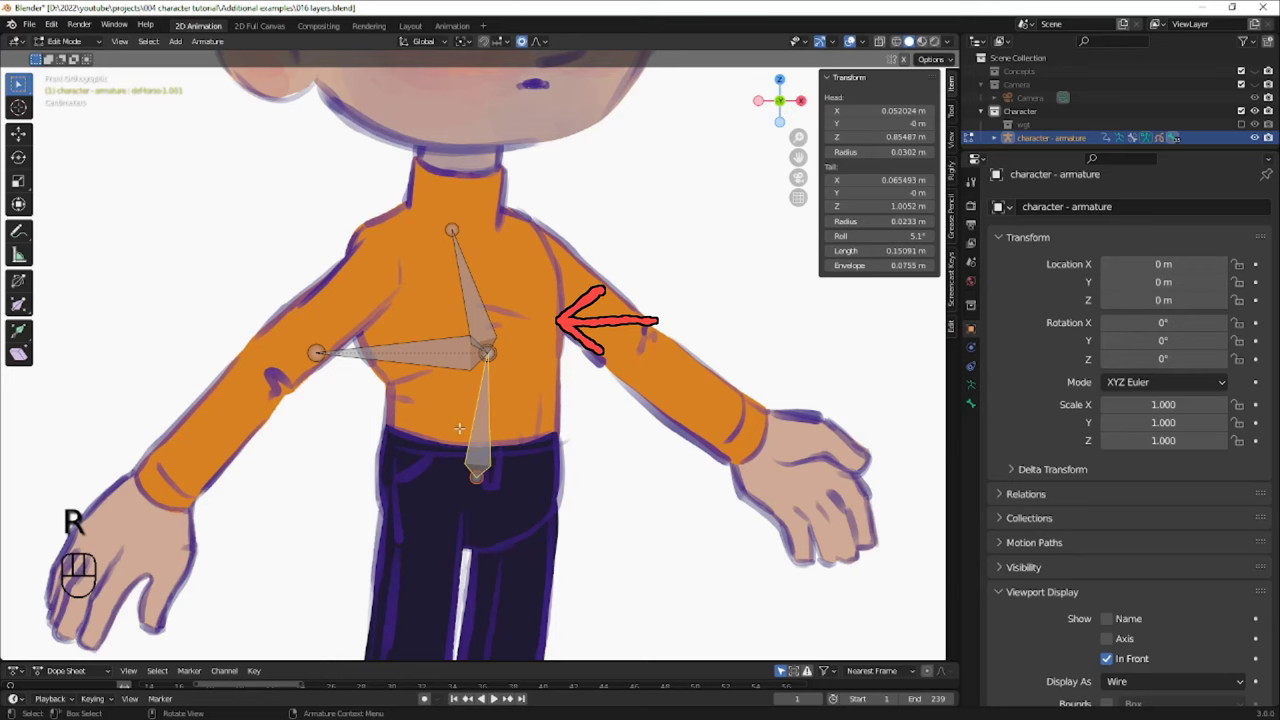
key(alt+f)
key(ctrl+Tab)
key(r)
key(ctrl+Tab)
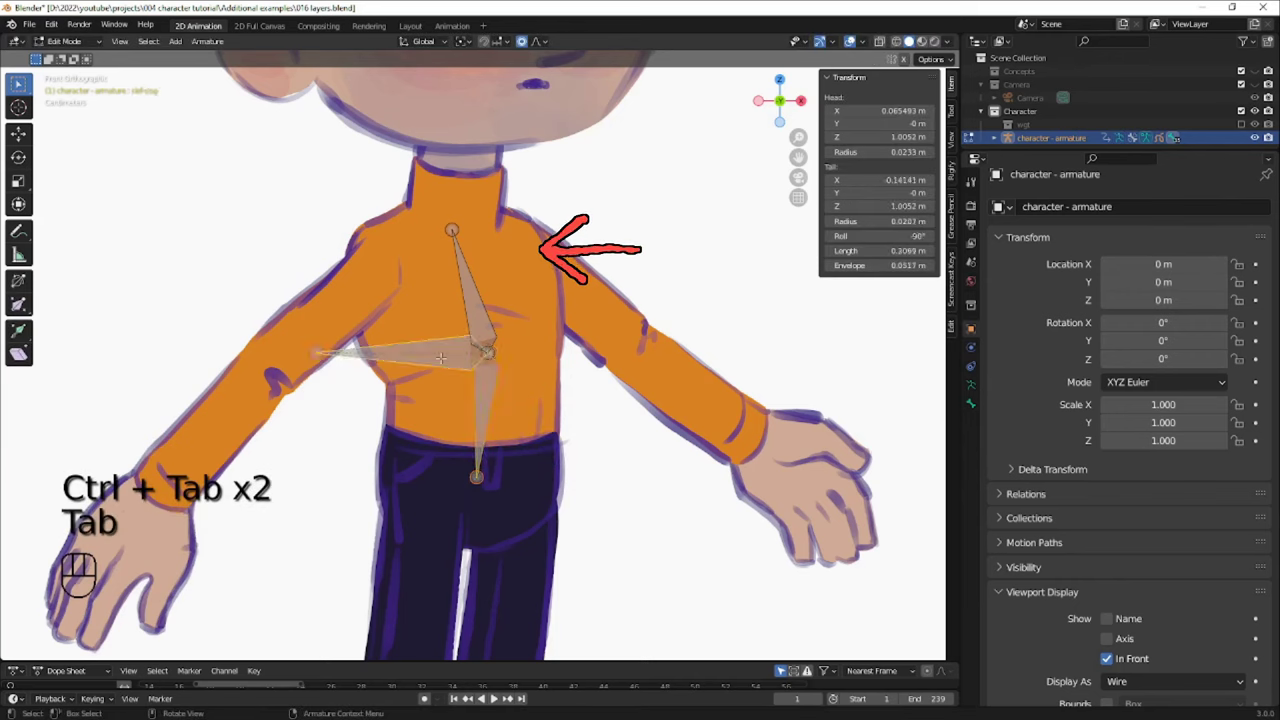
key(ctrl+p)
- Switch the armature into Pose Mode with the control bone active
key(ctrl+Tab)
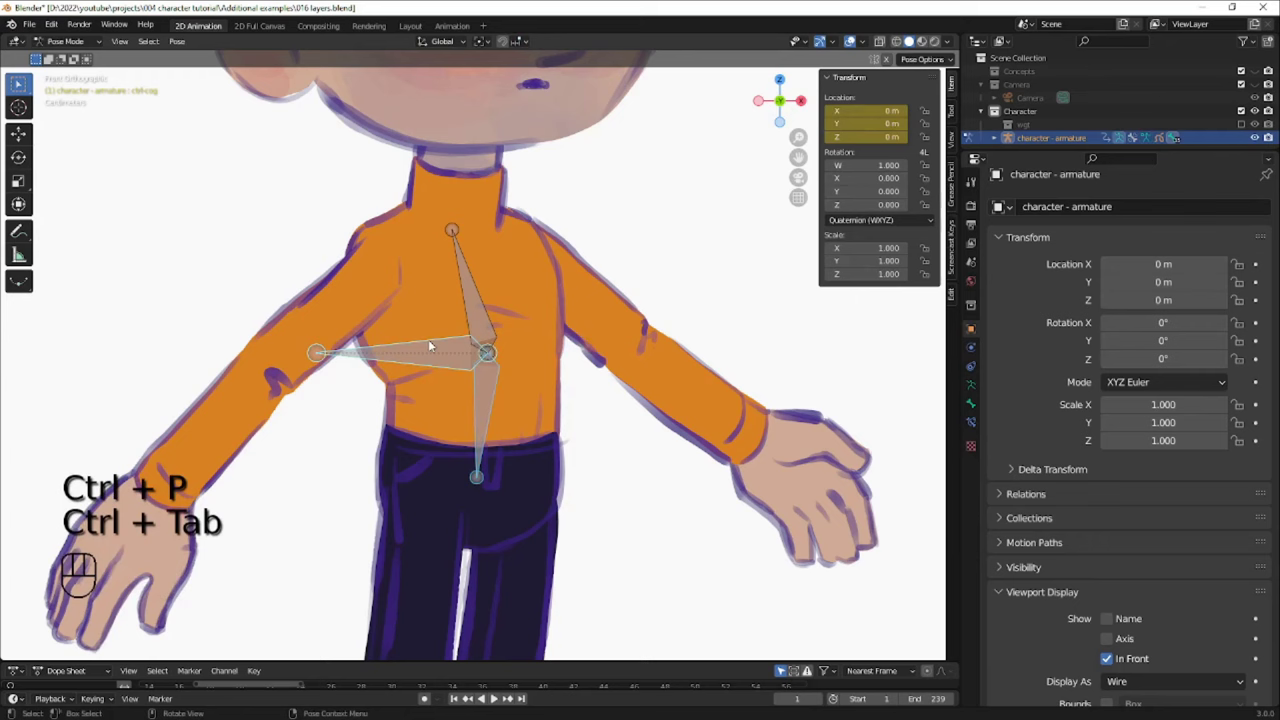
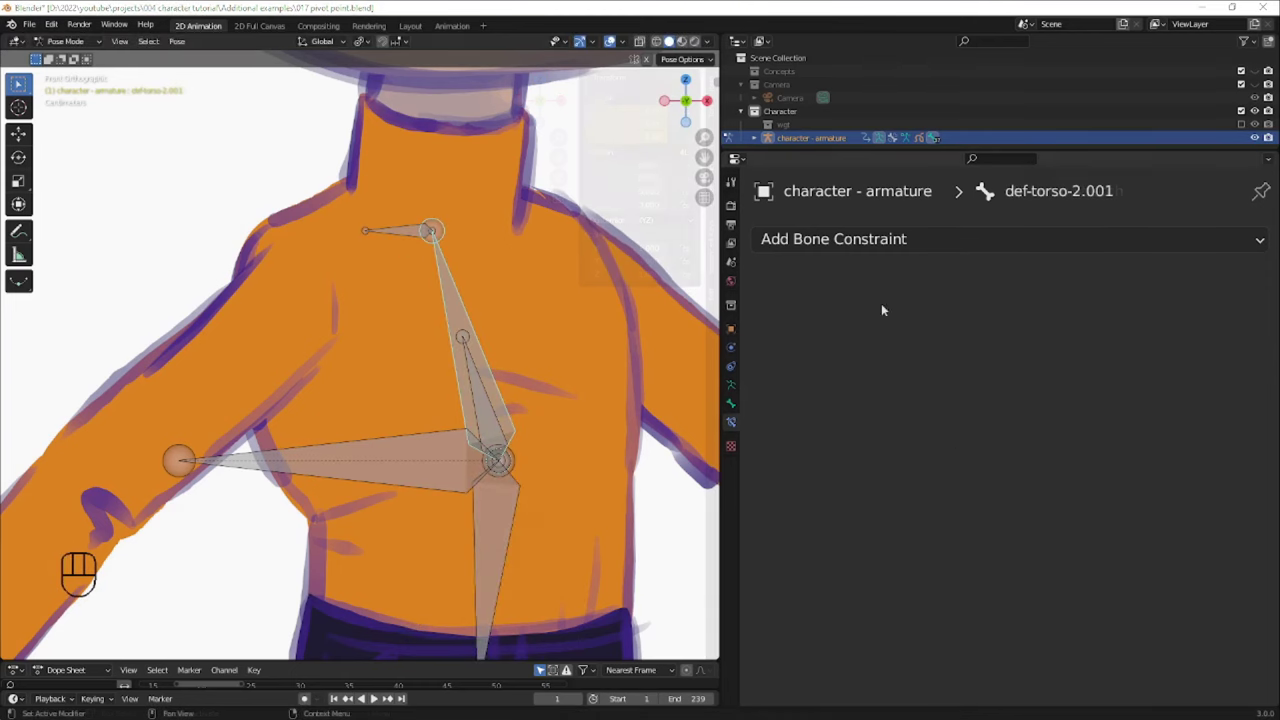
- Add a Stretch To constraint from def-torso-2.001 to the torso stretch control and test by moving it
click(338, 176)
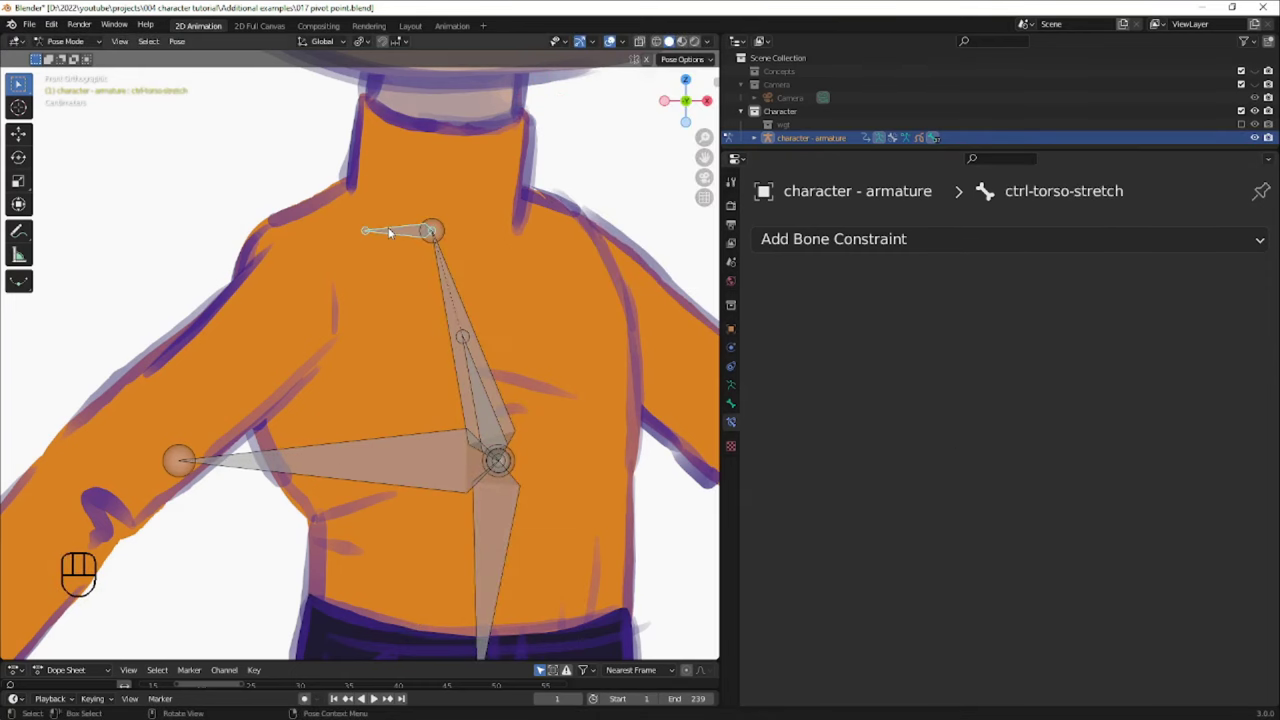
click(465, 291)
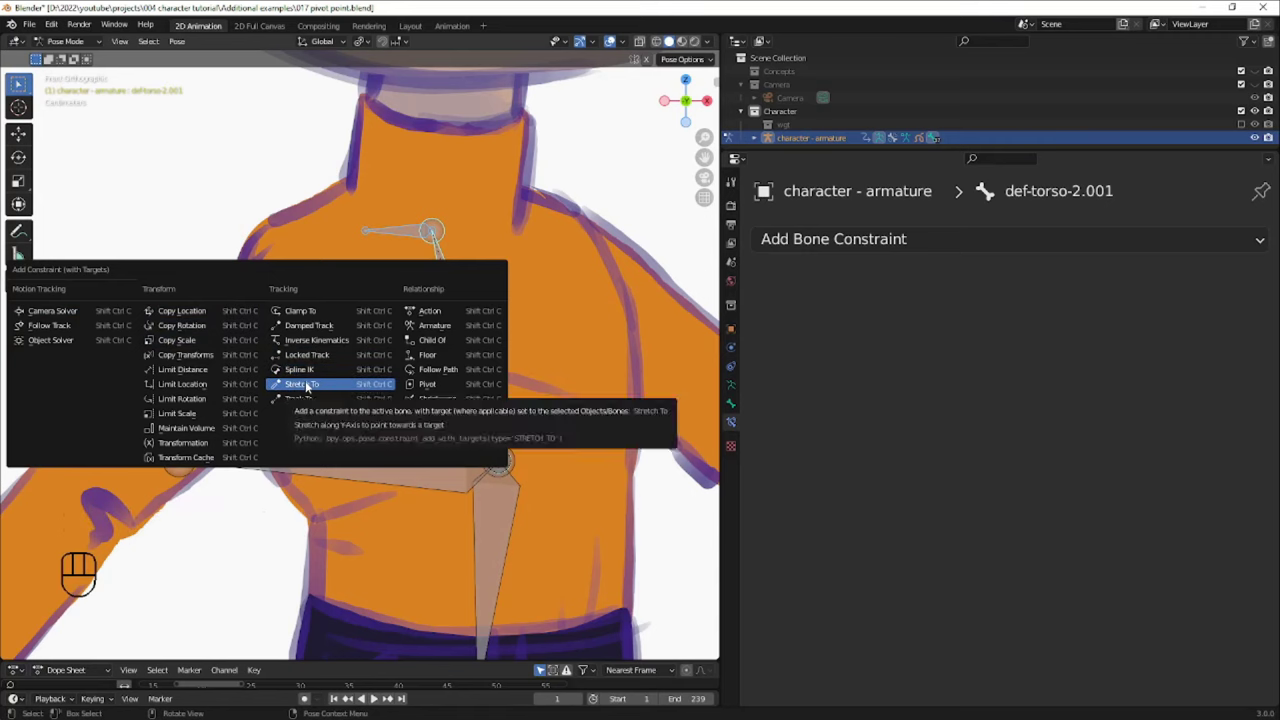
click(395, 242)
key(g)
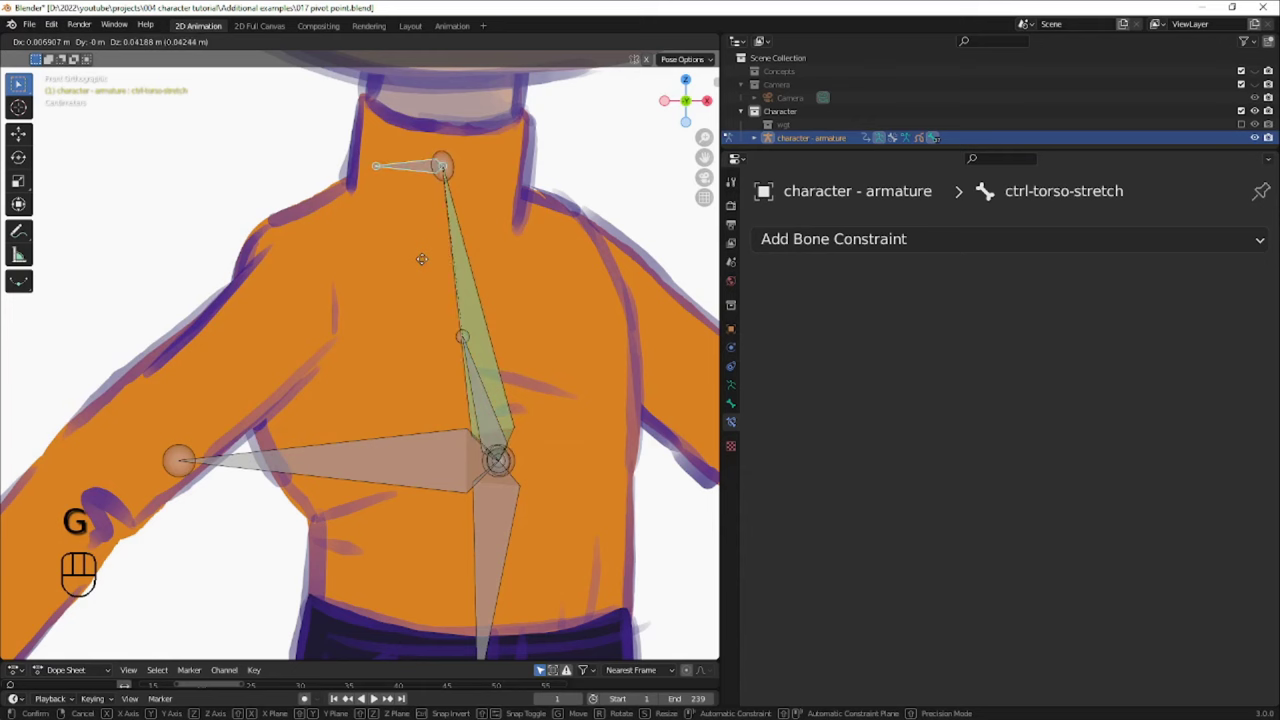
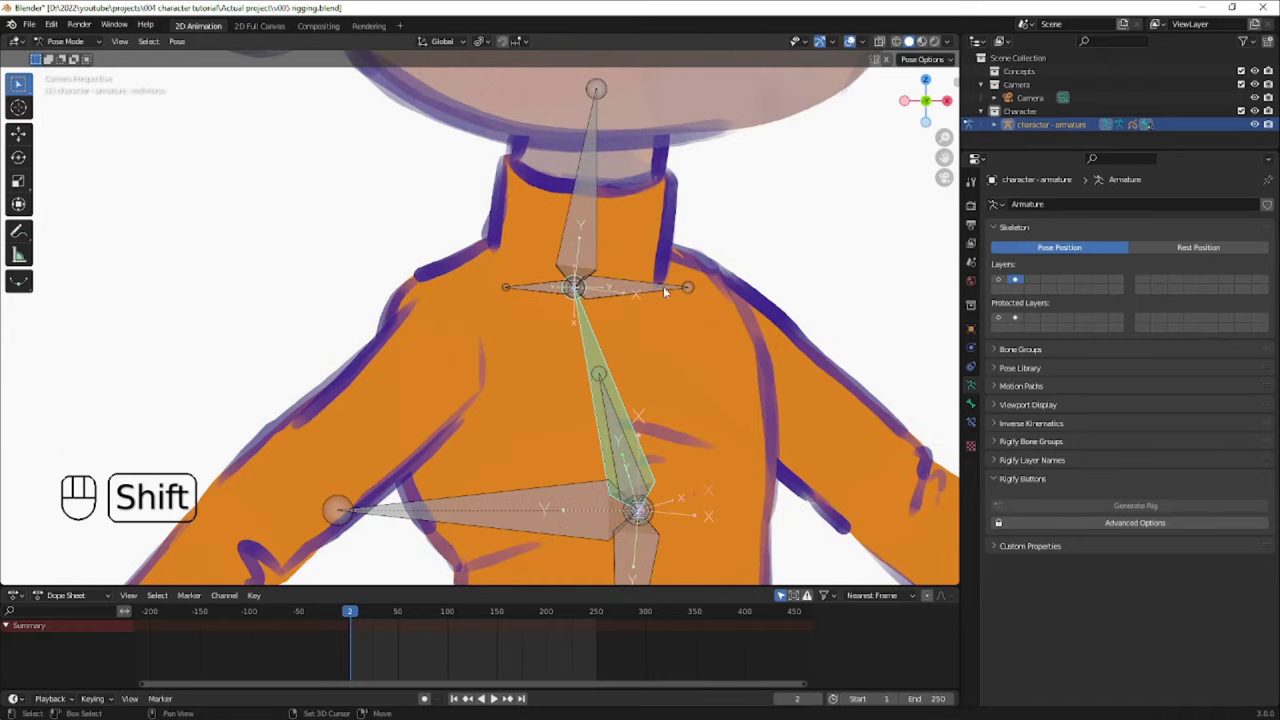
- Select the mch-neck-attachment bone to view its constraints
click(659, 285)
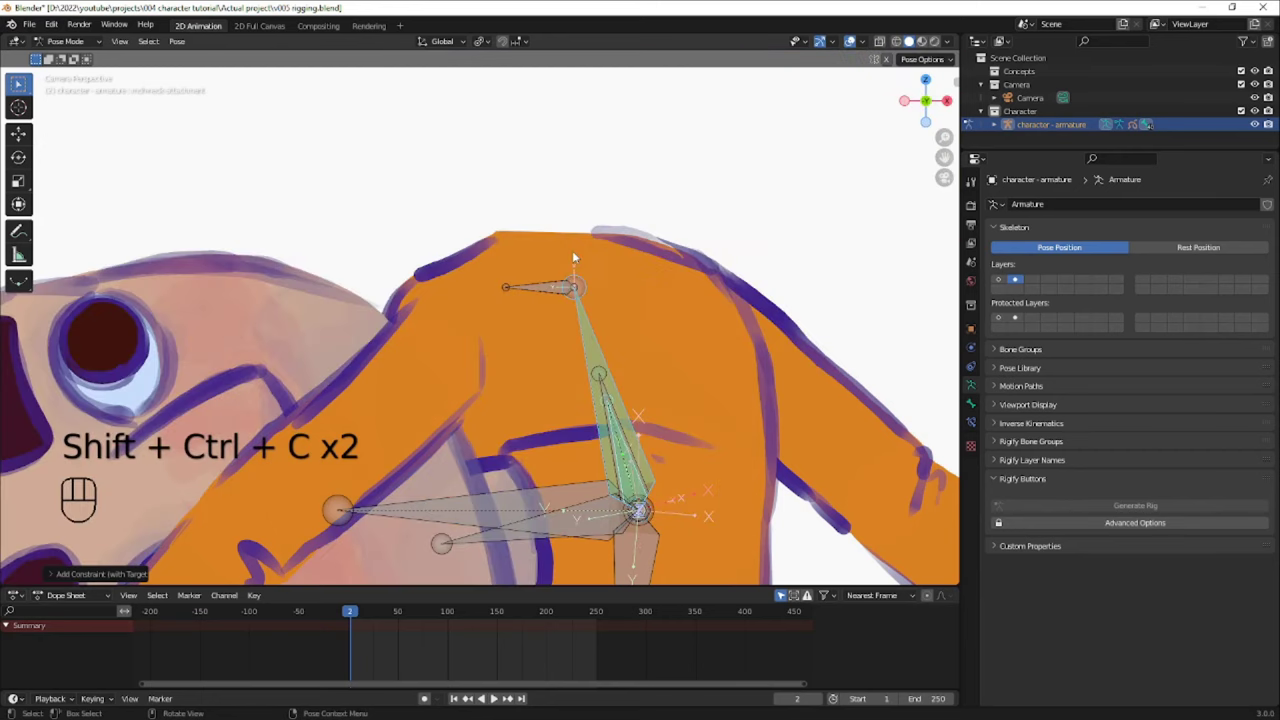
- Show the Bone Constraint properties for the selected torso bone
click(974, 423)
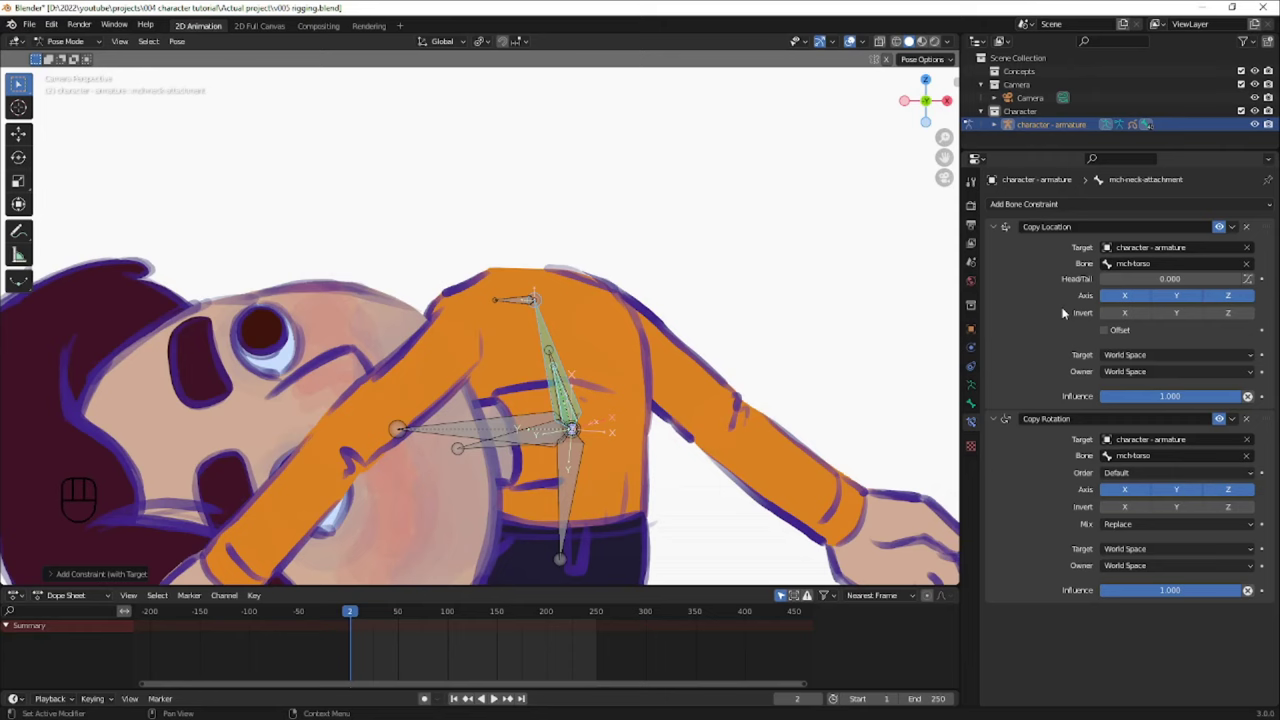
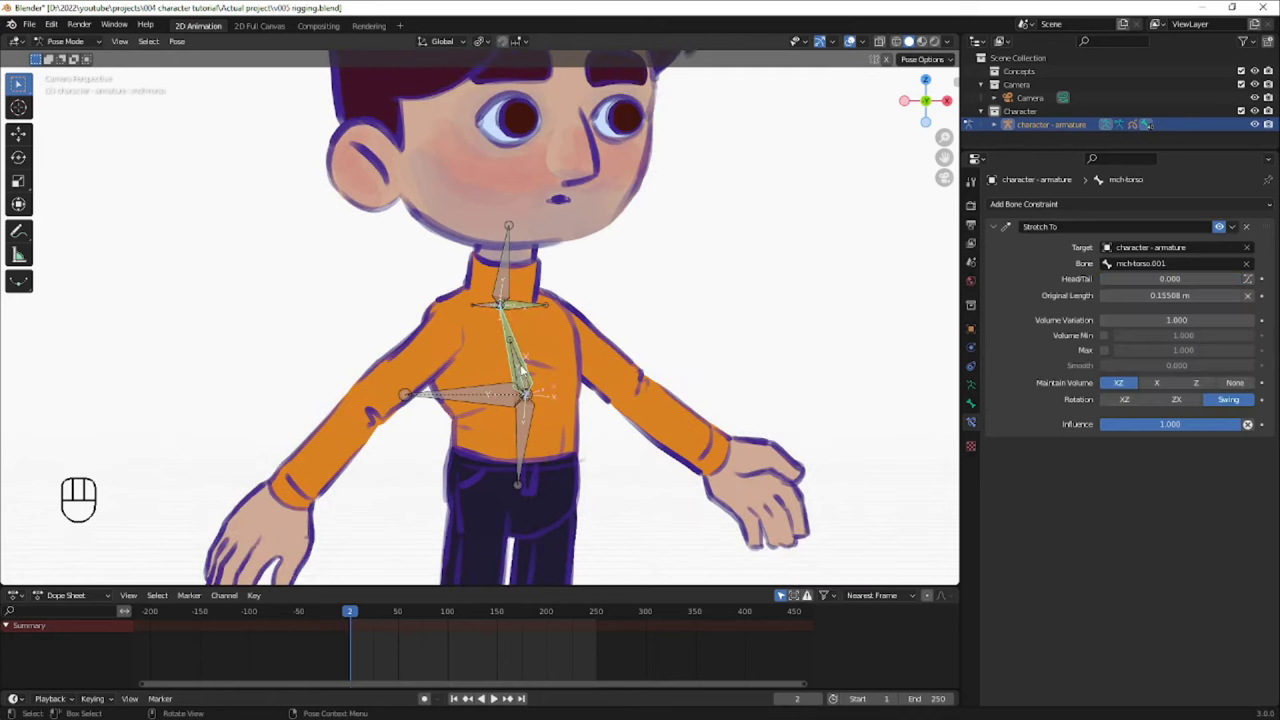
- Rotate and move the head follow bone to test it follows mch-neck-follow-1
key(r)
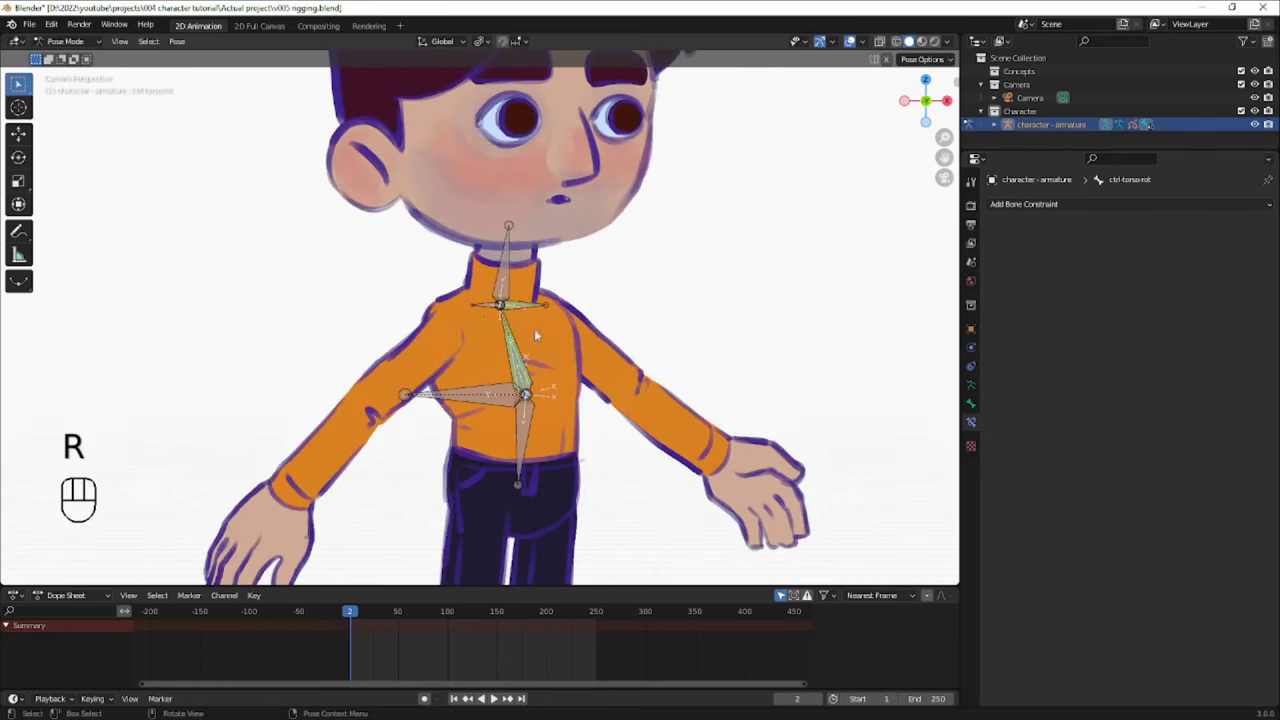
key(g)
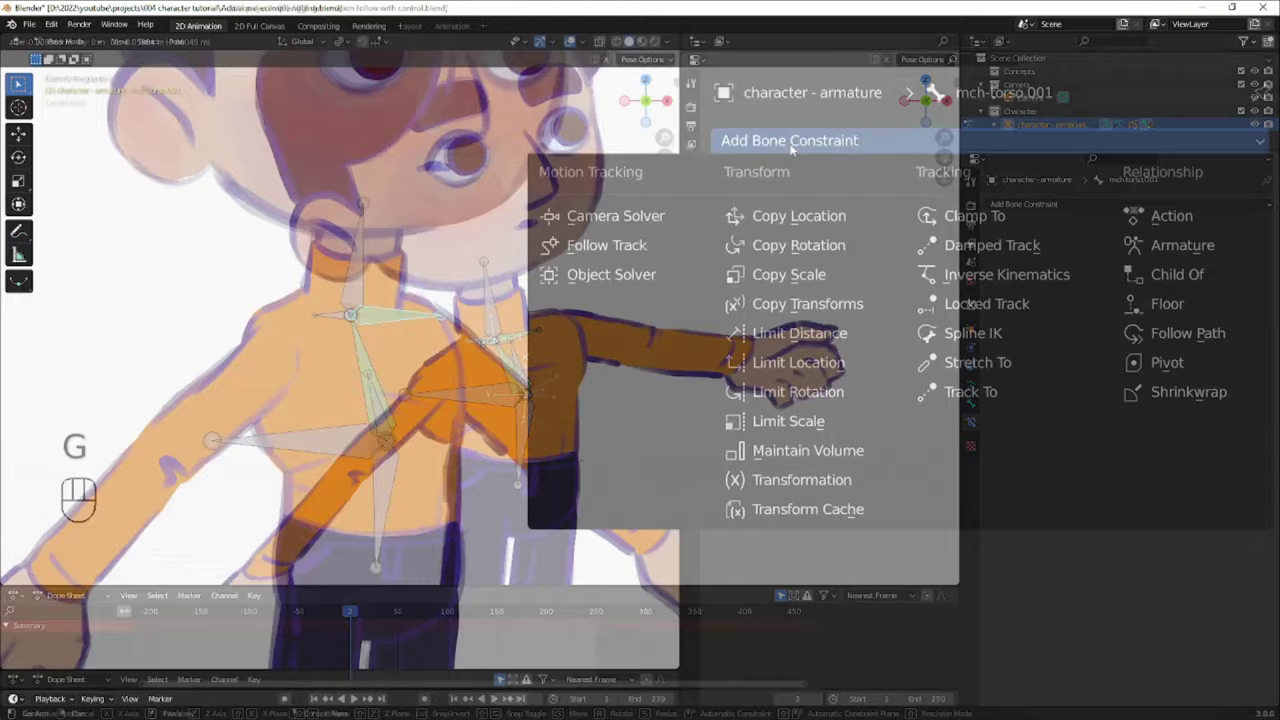
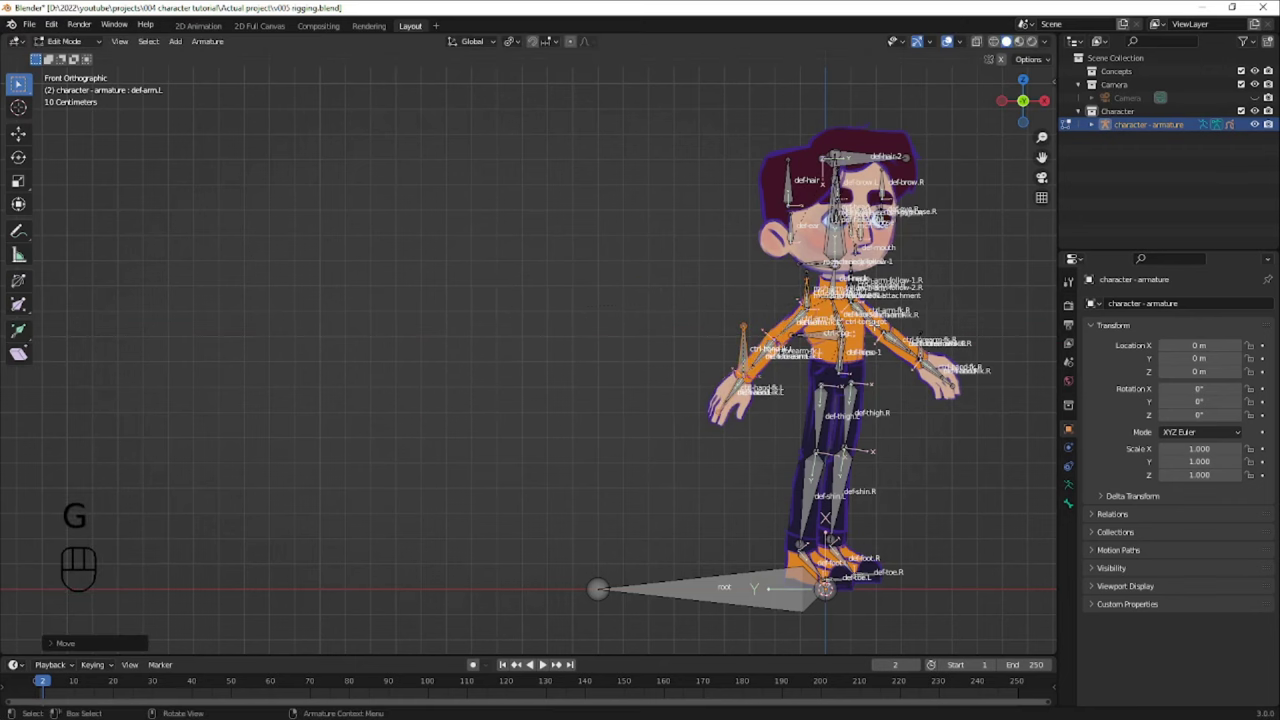
- Batch-rename the duplicated right-leg chain to mch-thigh-ik.R, mch-shin-ik.R, mch-foot-ik.R, mch-toe-ik.R and save
key(m)
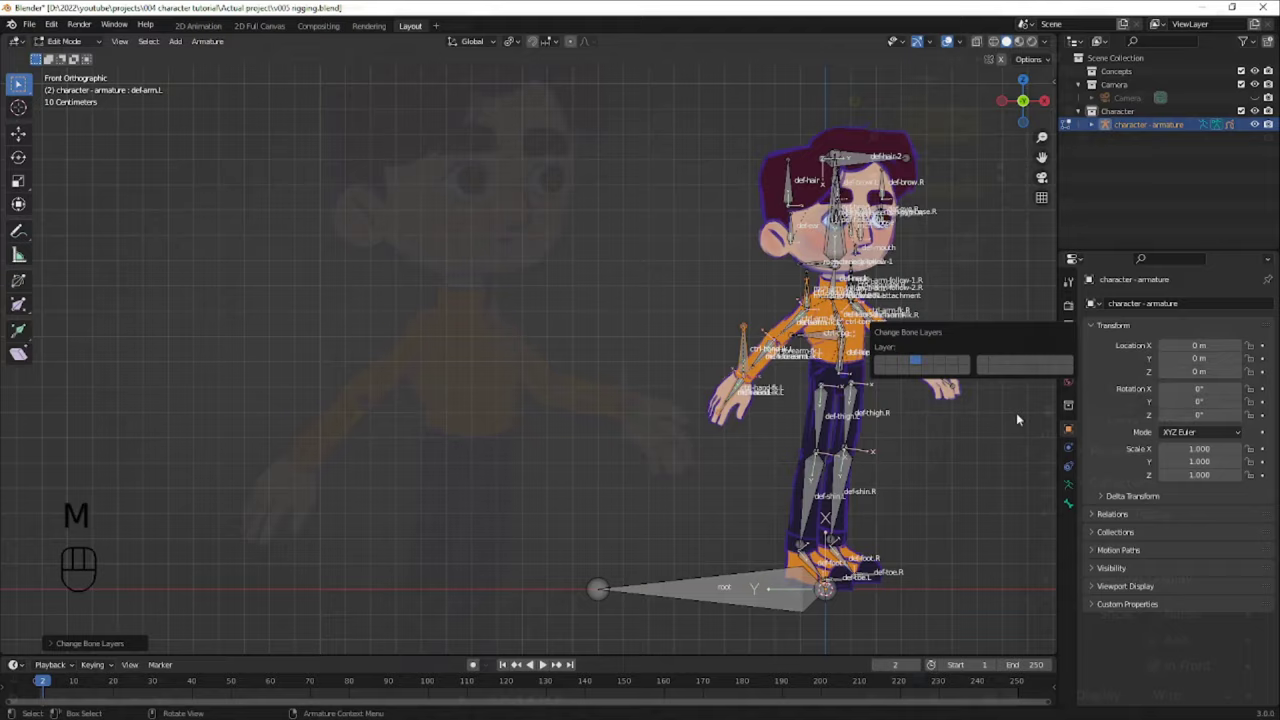
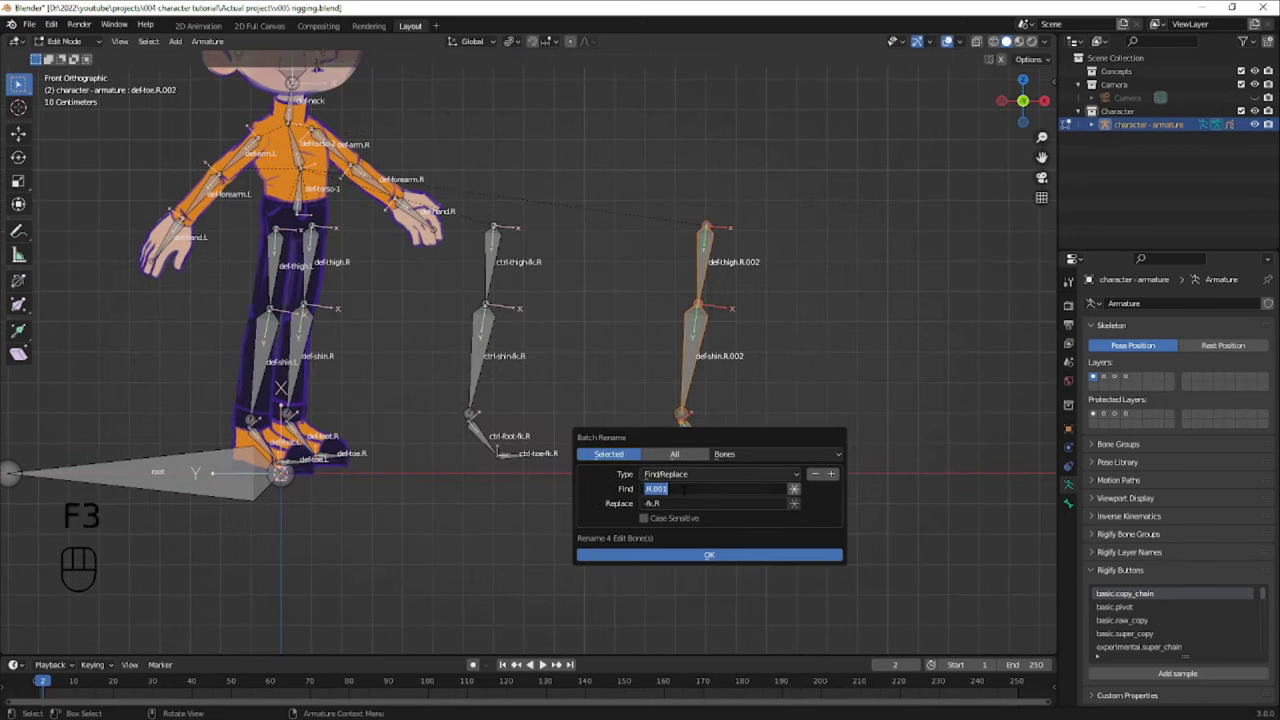
key(BackSpace)
key(F3)
key(ctrl+shift+BackSpace)
key(0)
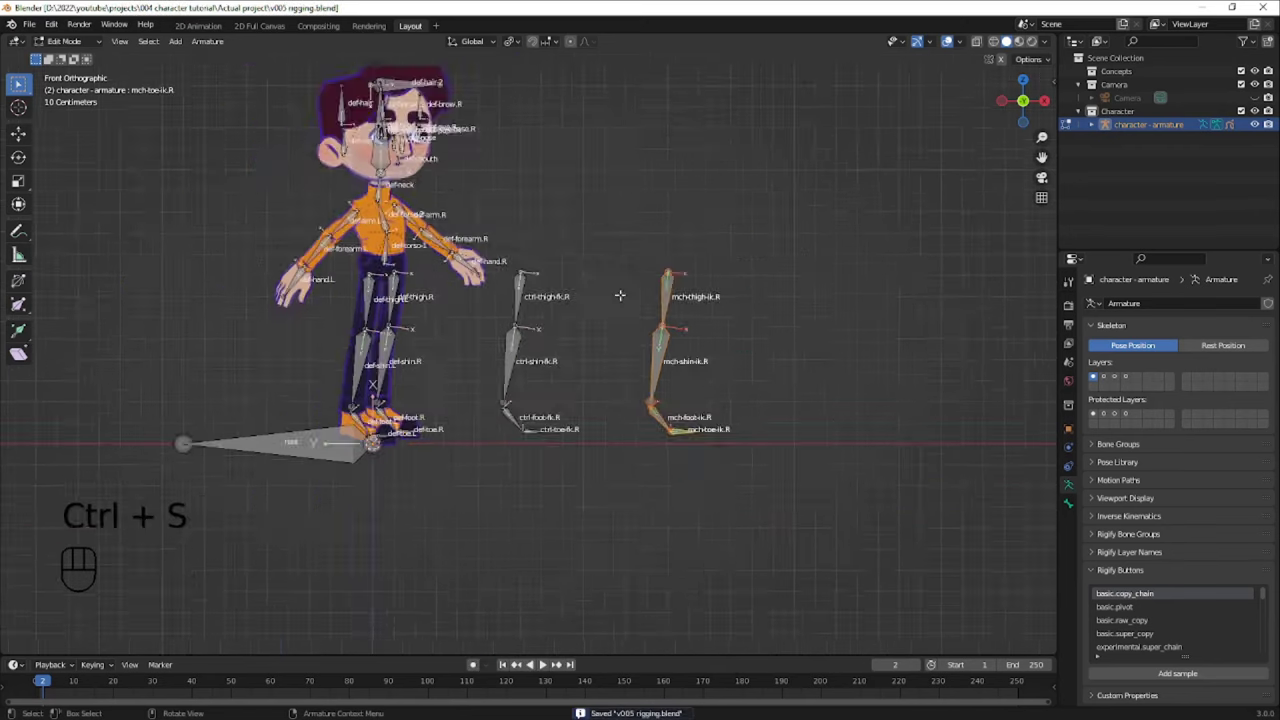
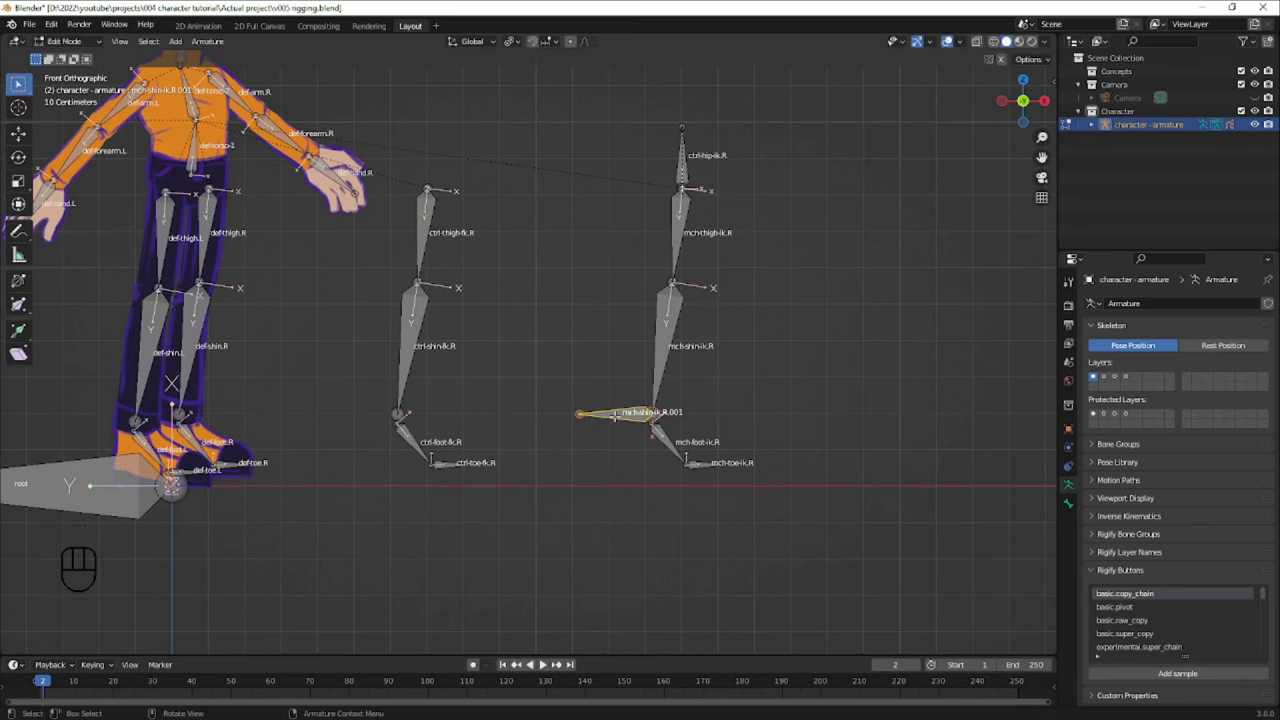
- Rename the bone extruded sideways from the right IK ankle to mch-foot-ik.R.001
key(F2)
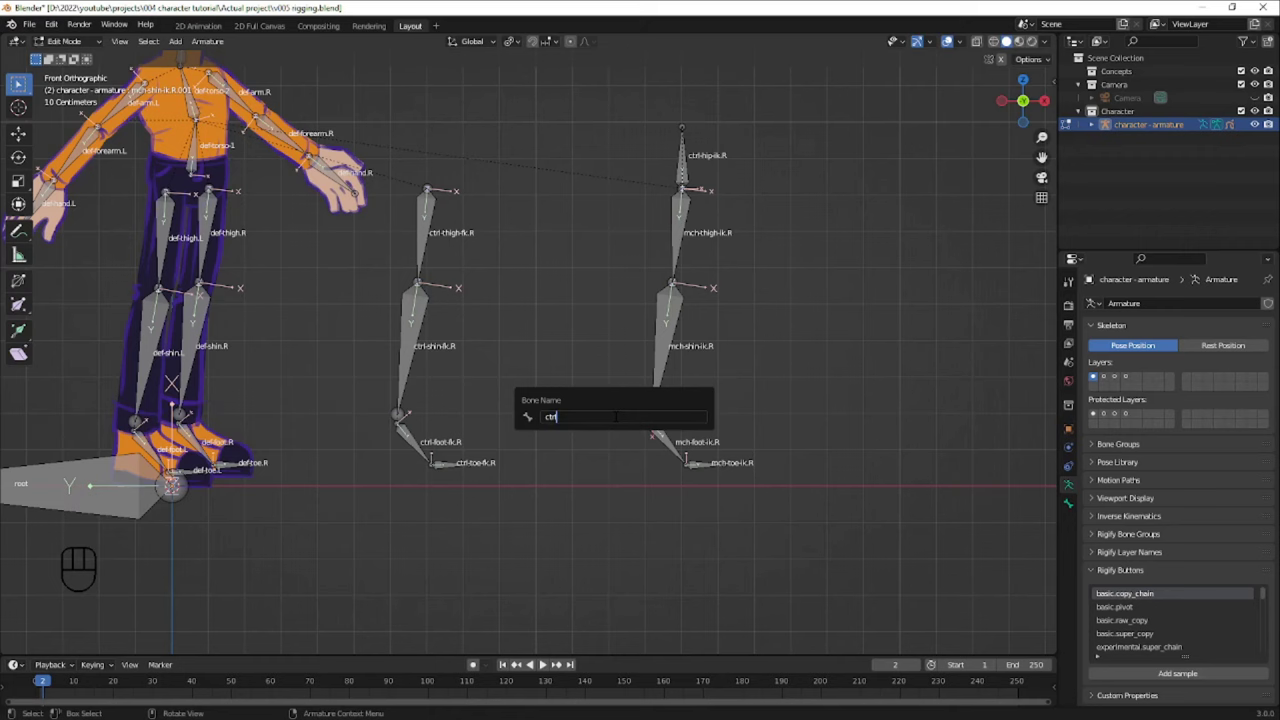
key(o)
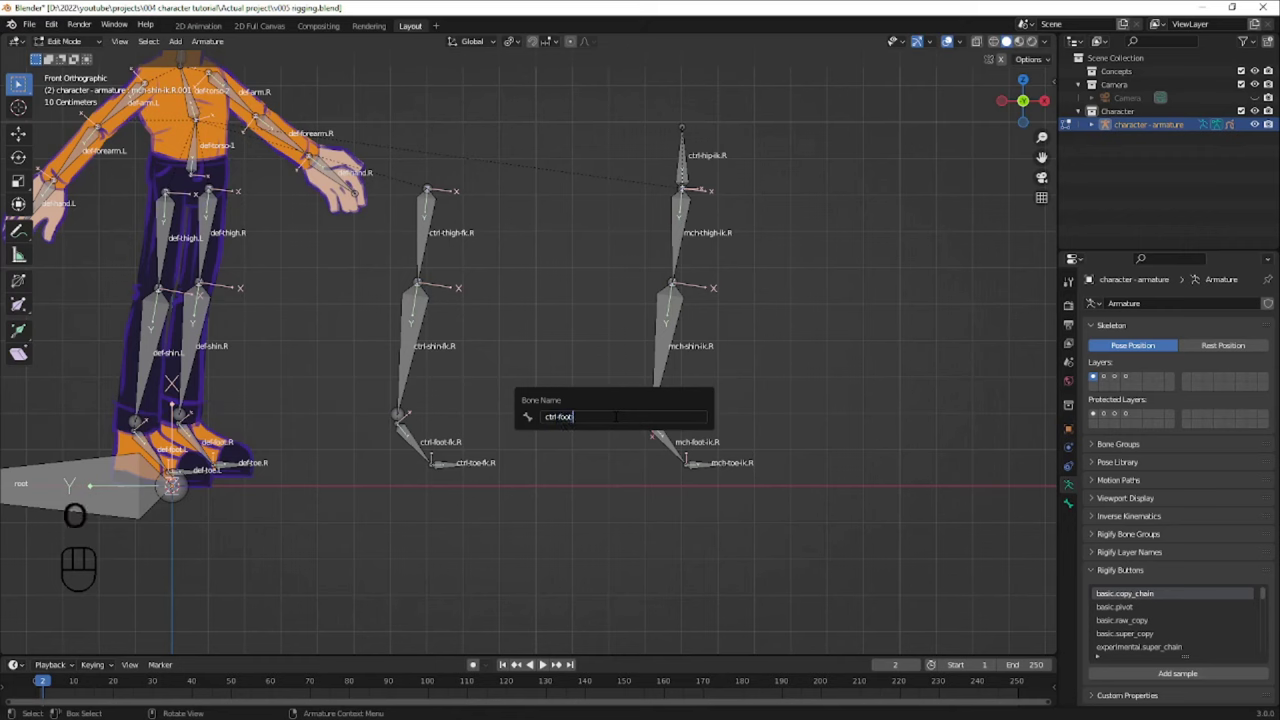
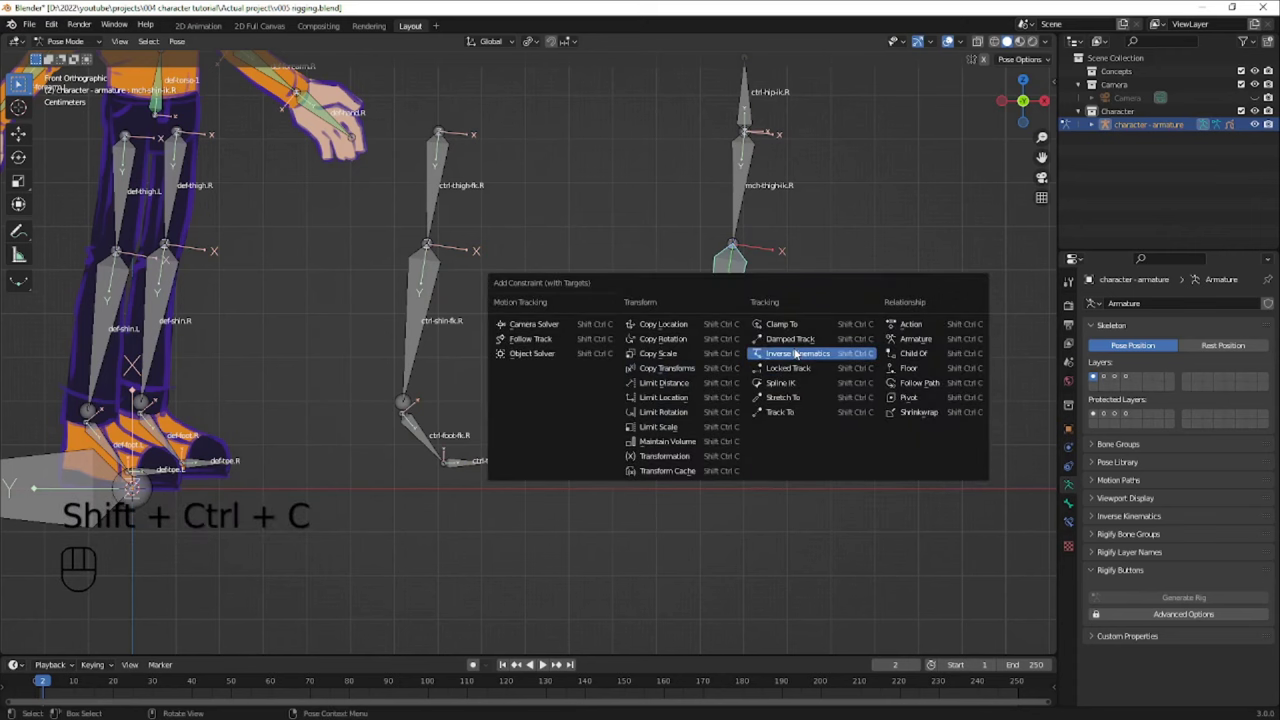
- Add an Inverse Kinematics constraint on the right IK shin targeting mch-foot-ik.R.001, then select the foot bone
key(ctrl+shift+alt+a)
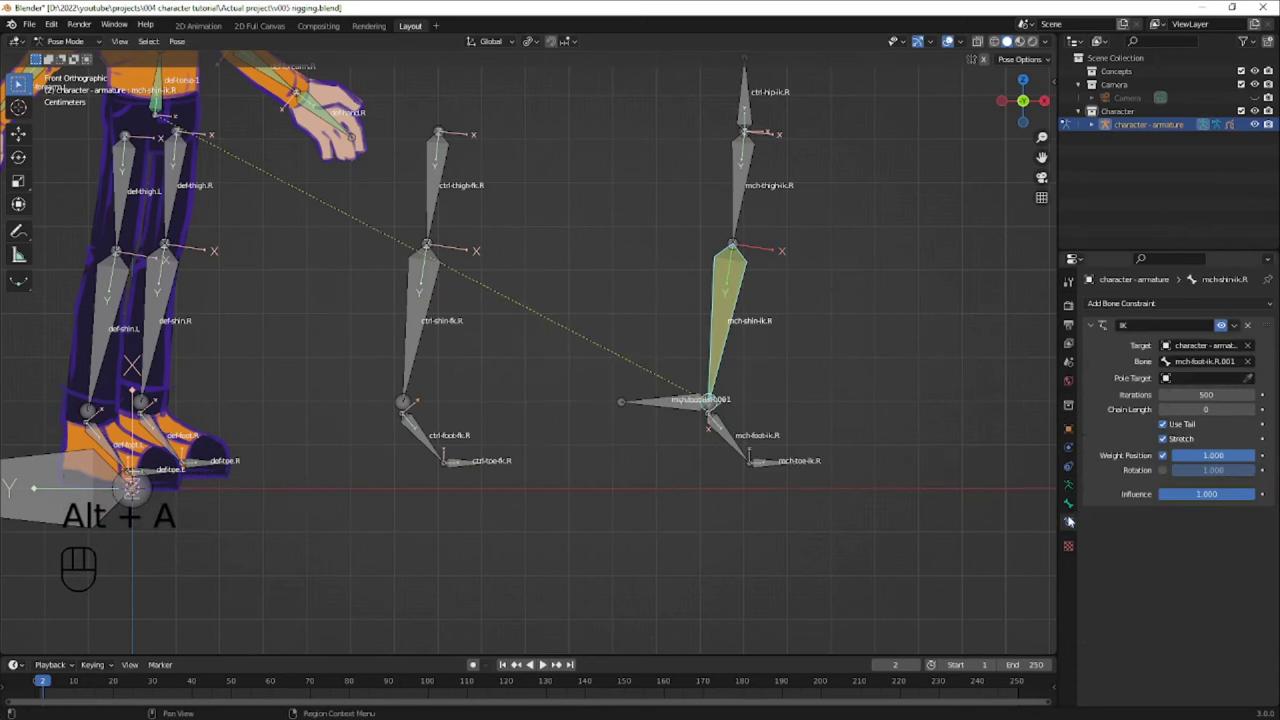
click(1255, 411)
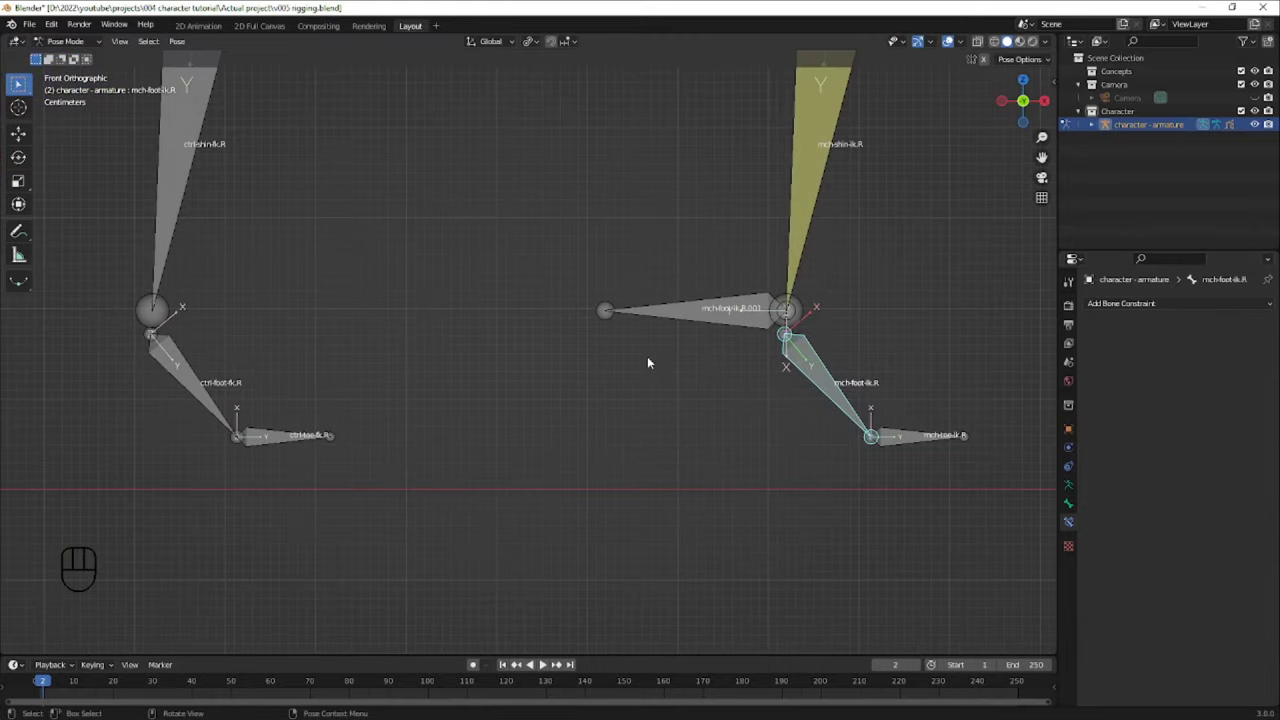
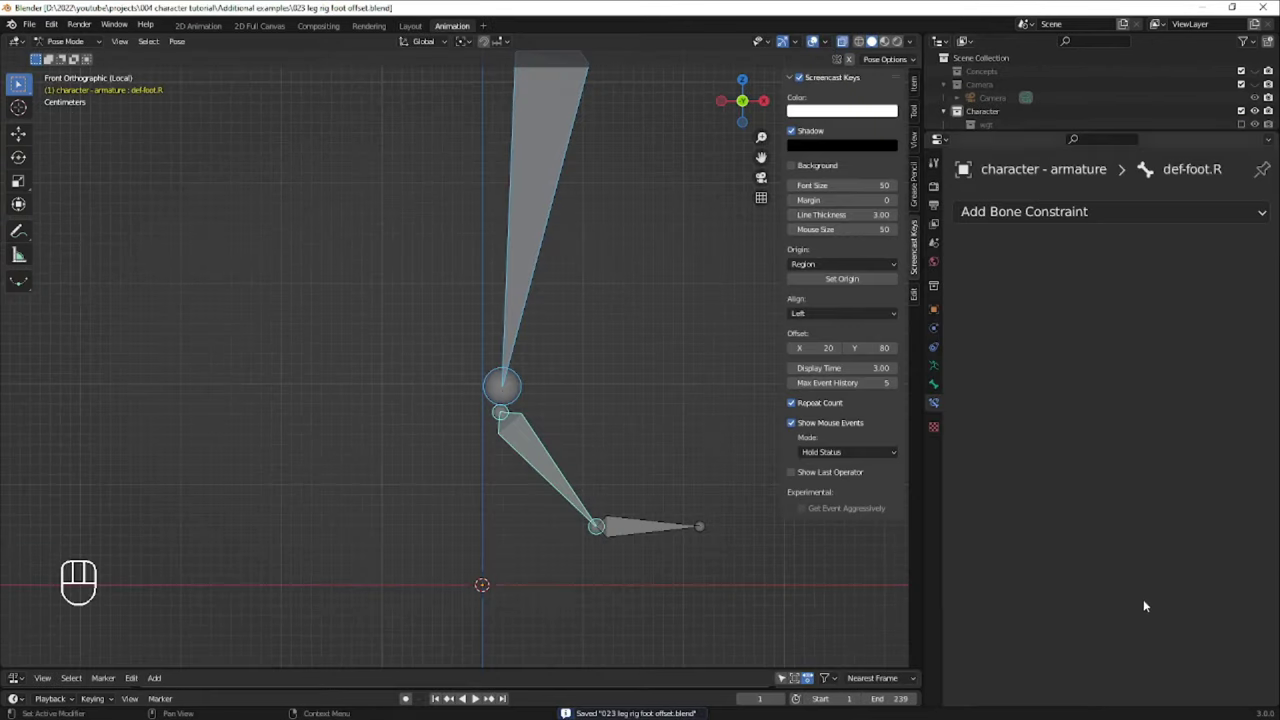
- In the example rig, give def-foot.R a Copy Location constraint targeting def-shin.R
click(505, 447)
key(ctrl+shift+c)
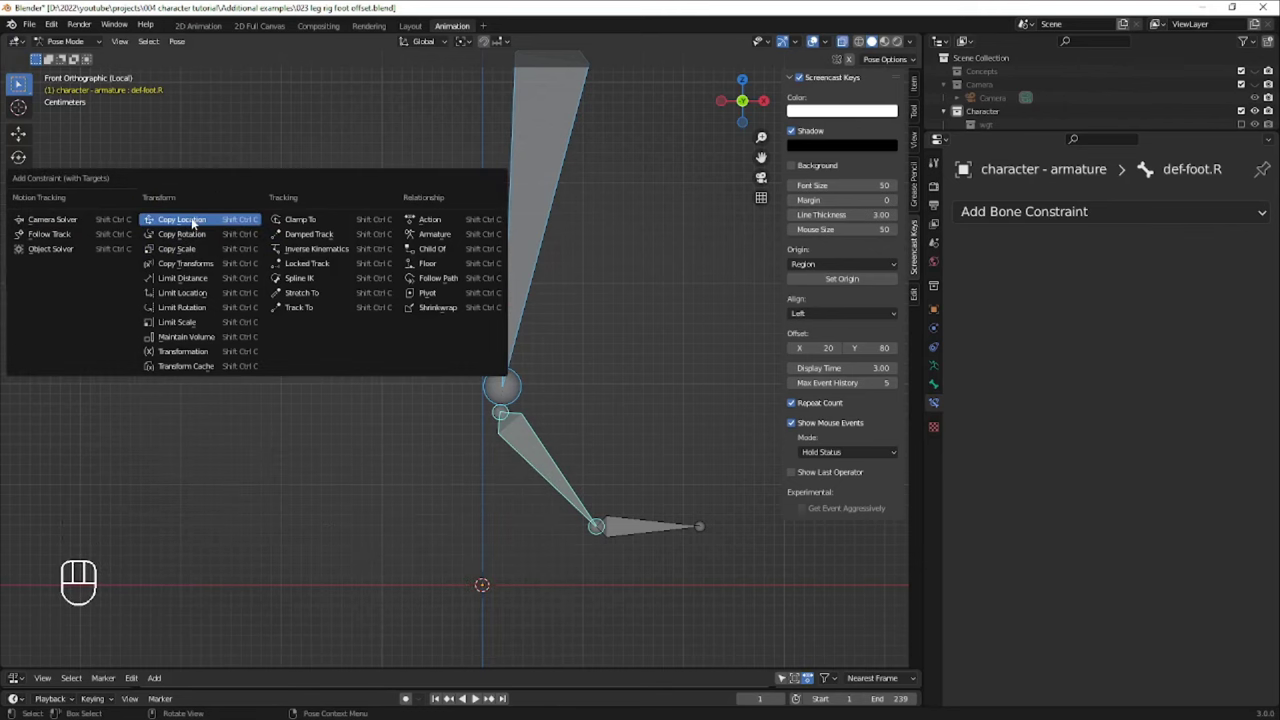
click(815, 35)
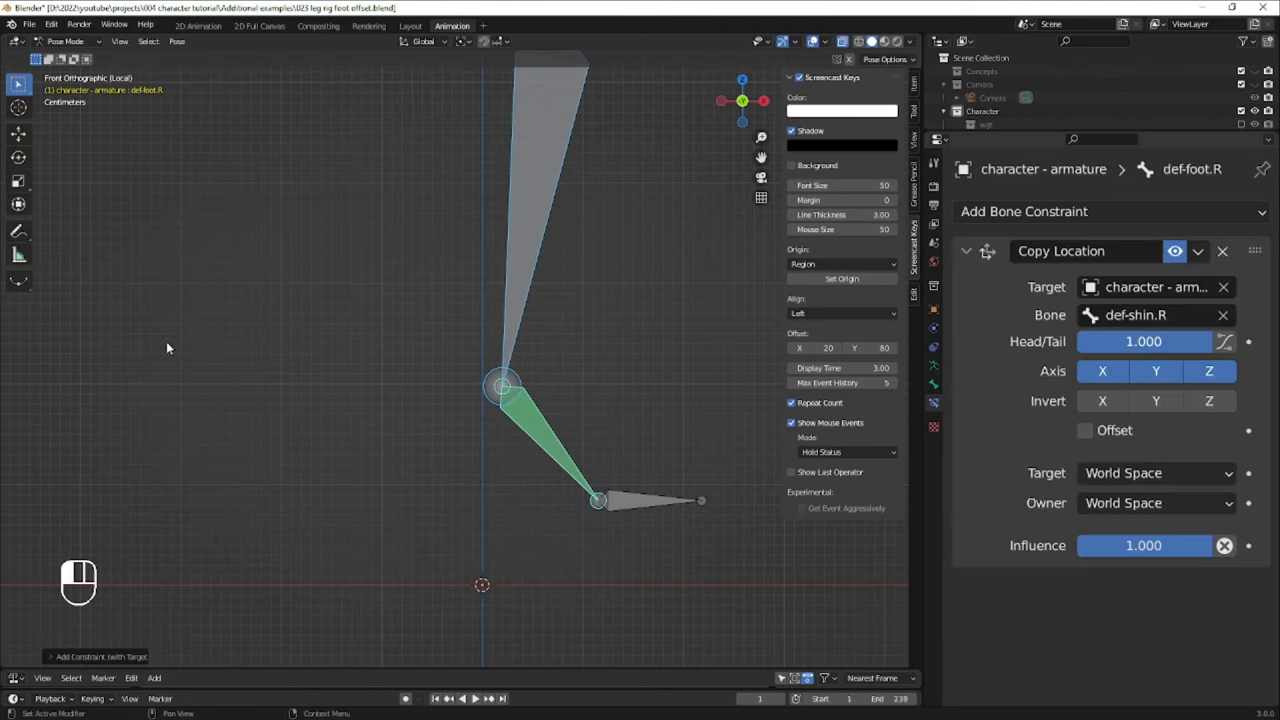
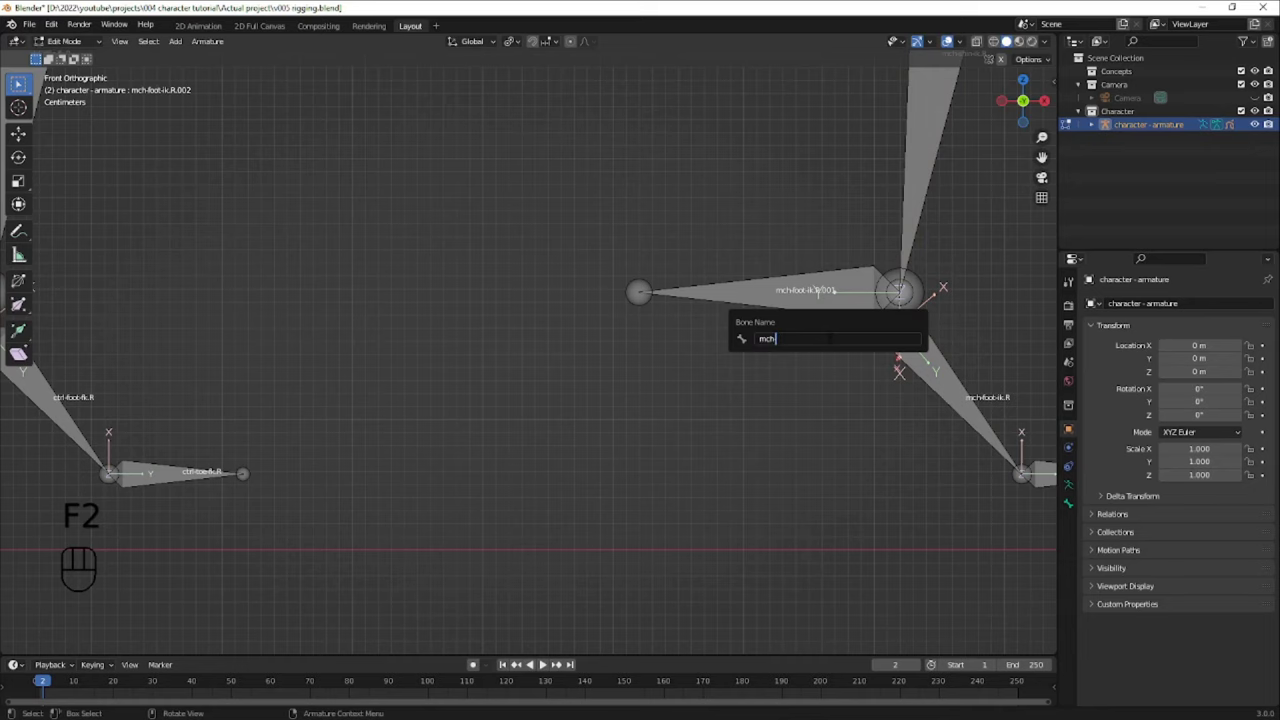
- Rename the new ankle bone mch-foot-ik.R.002 to mch-foot-base-ik.R and frame the foot bones
key(o)
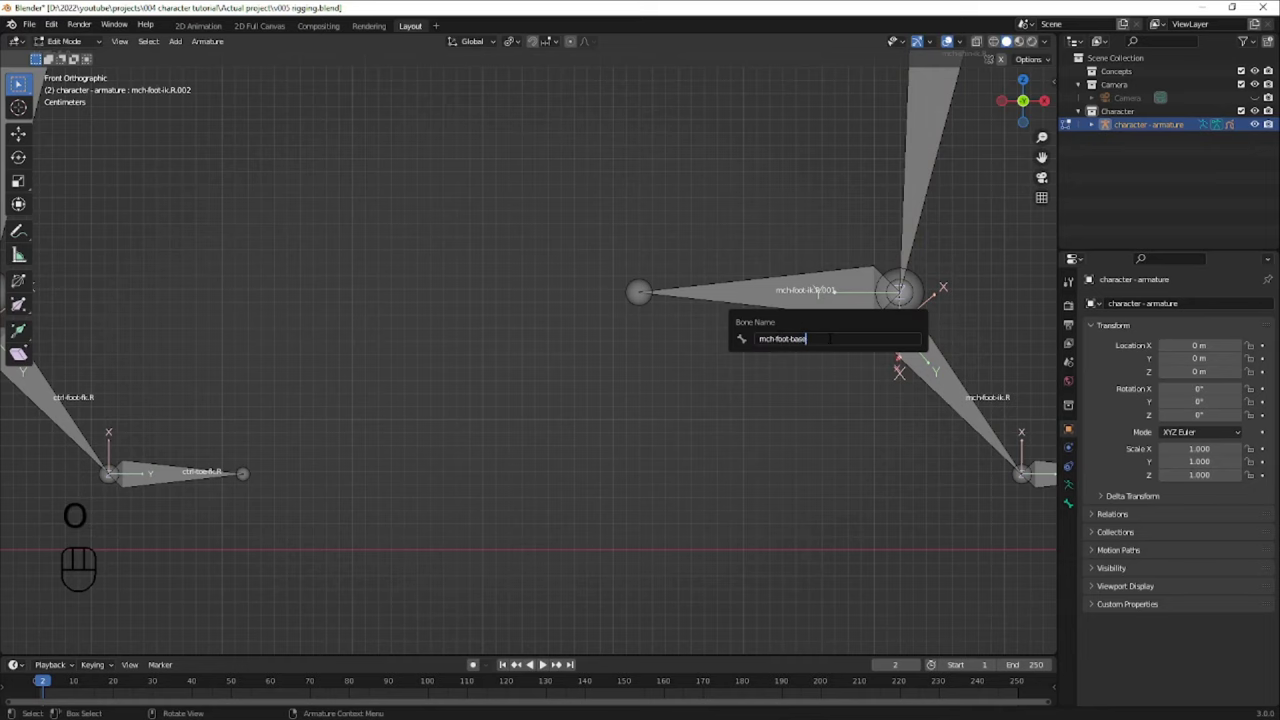
key(ctrl+p)
key(alt+a)
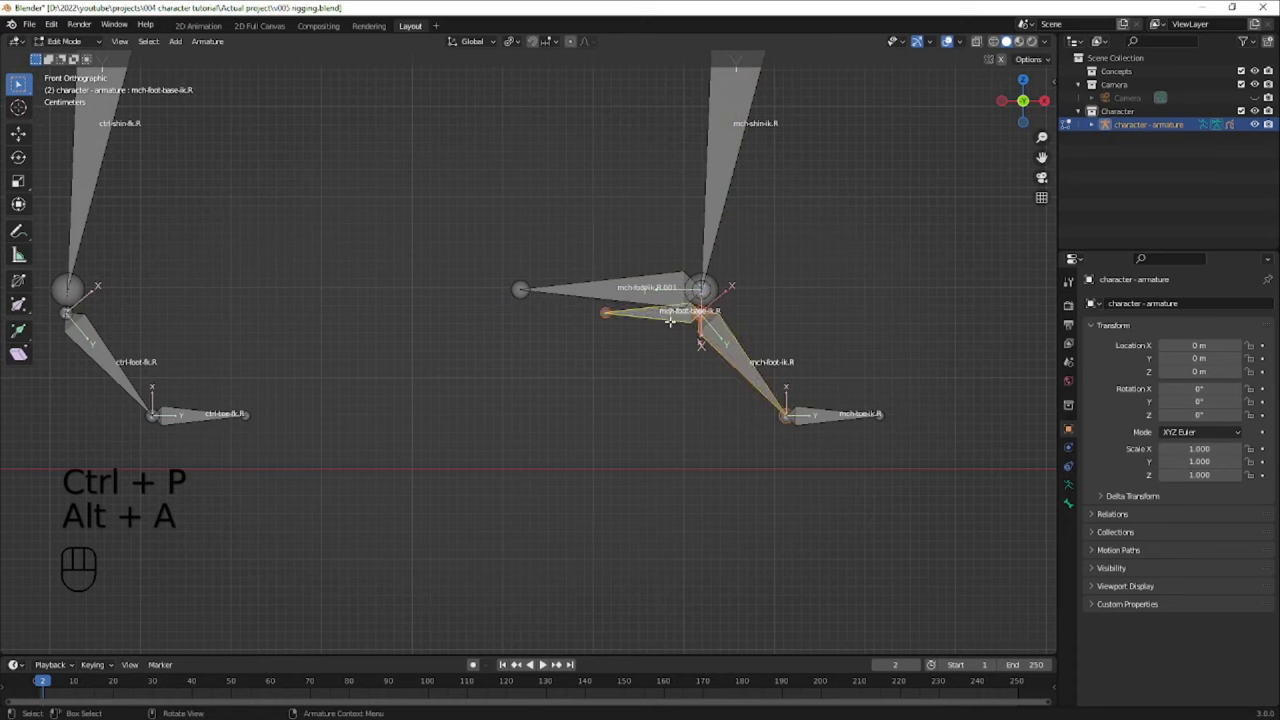
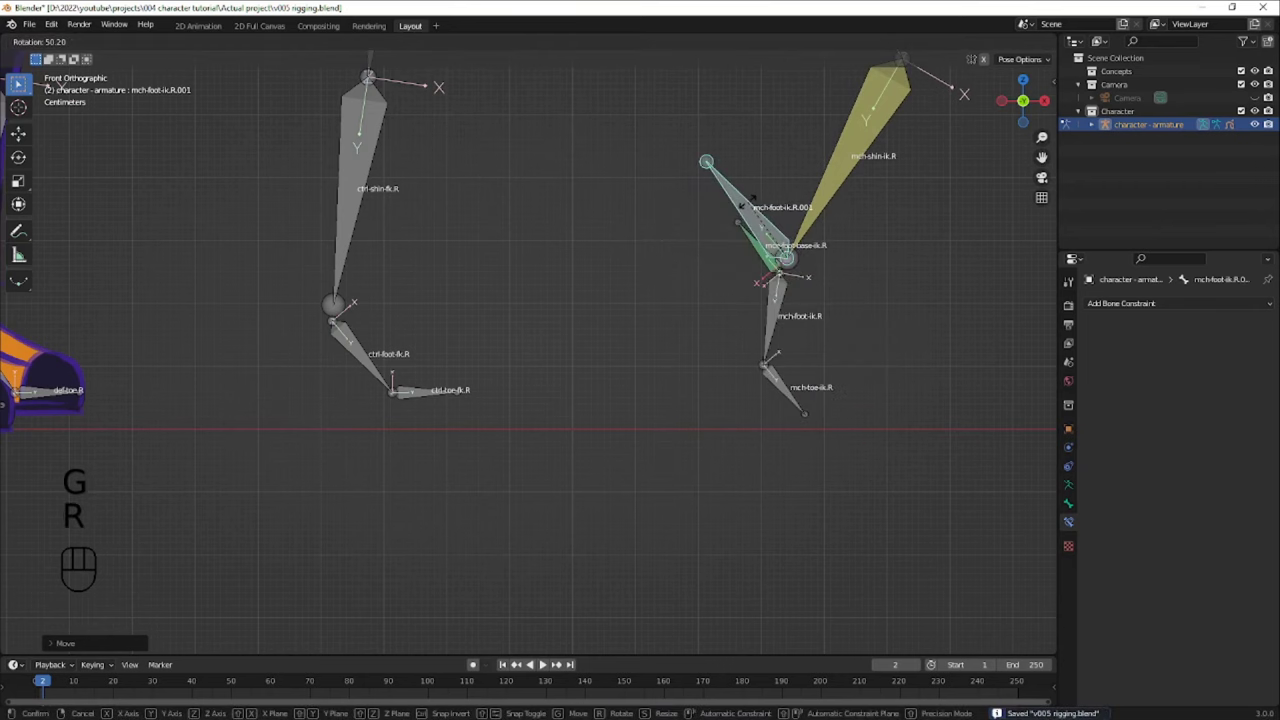
key(alt+g)
click(748, 344)
key(ctrl+s)
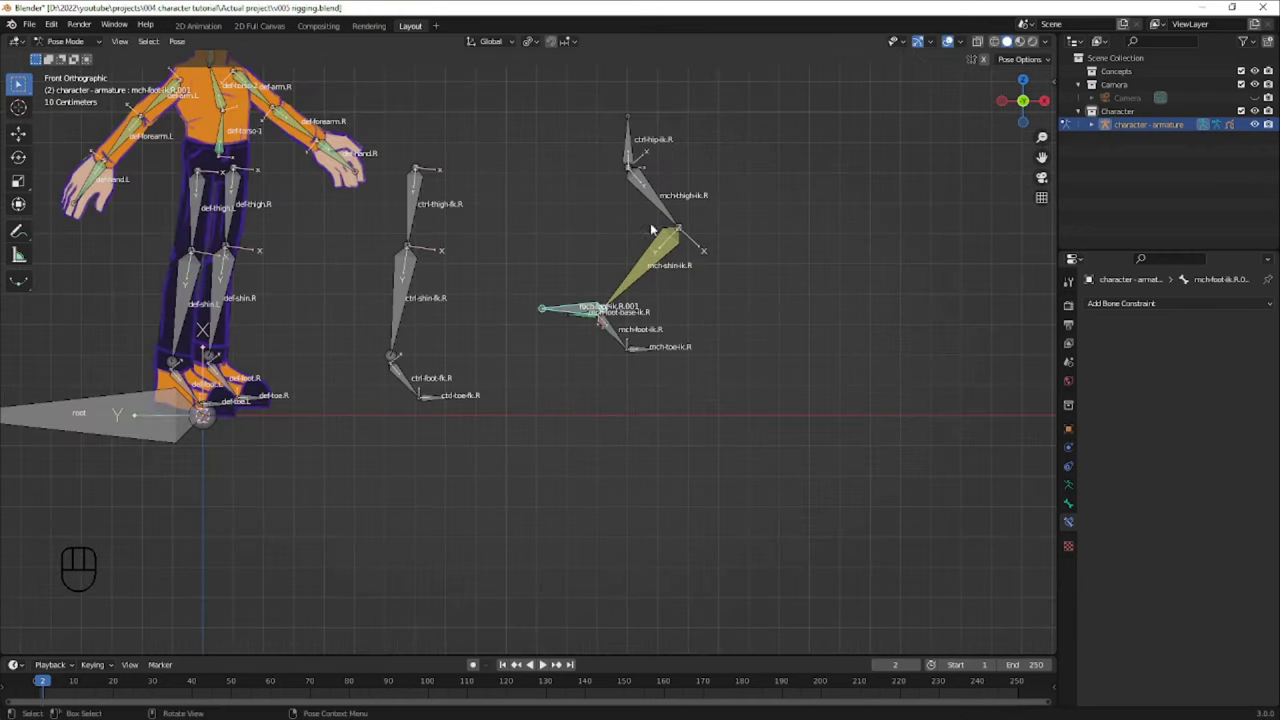
key(alt+g)
key(ctrl+s)
middle_click(666, 265)
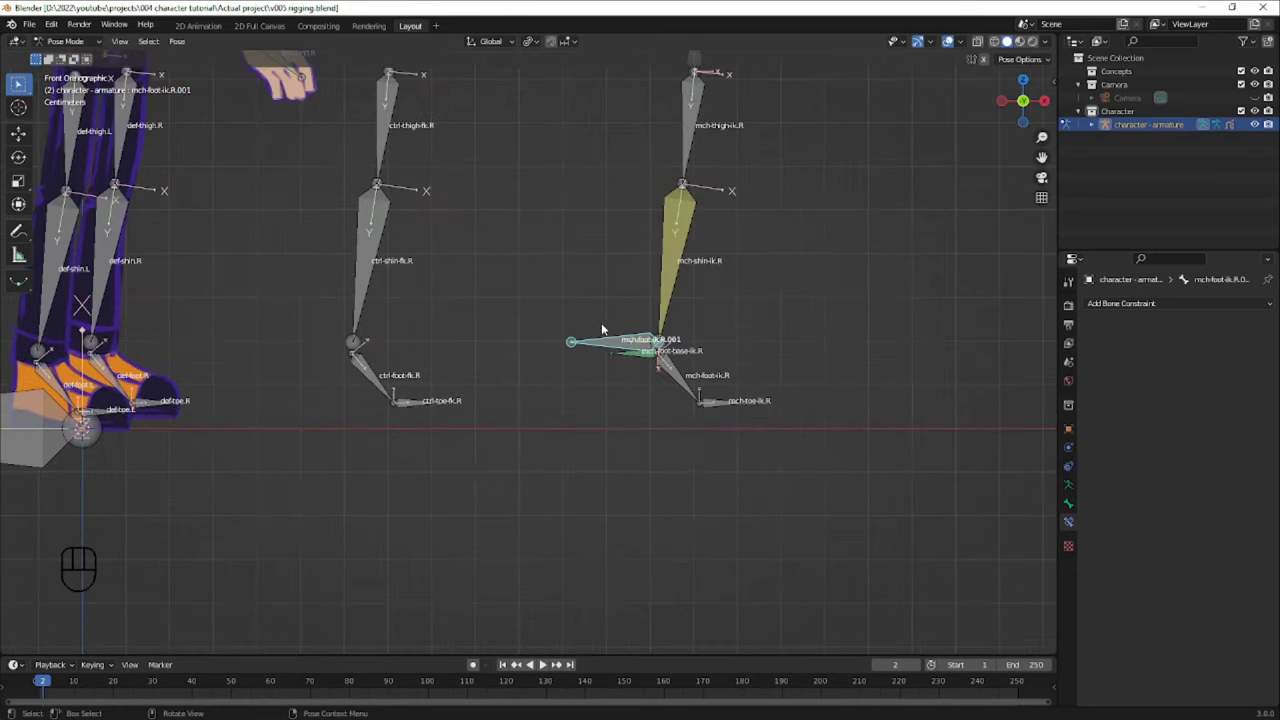
click(698, 362)
key(ctrl+s)
click(697, 350)
key(g)
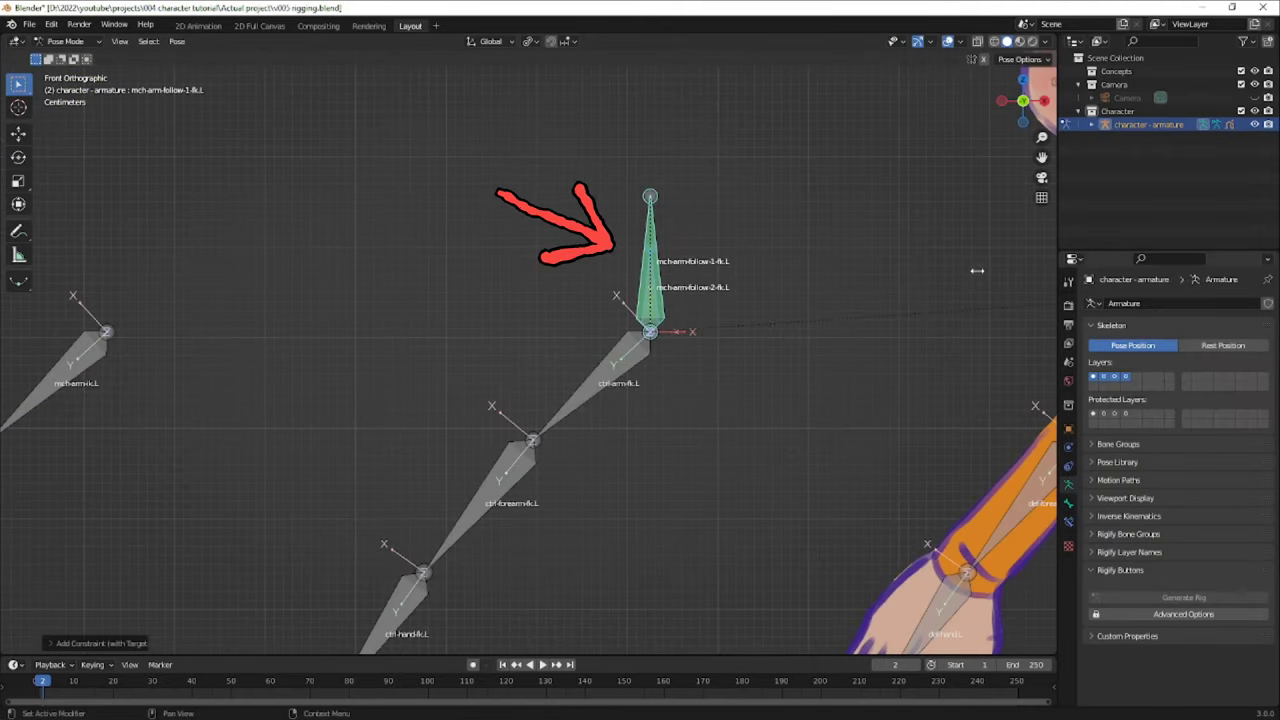
key(r)
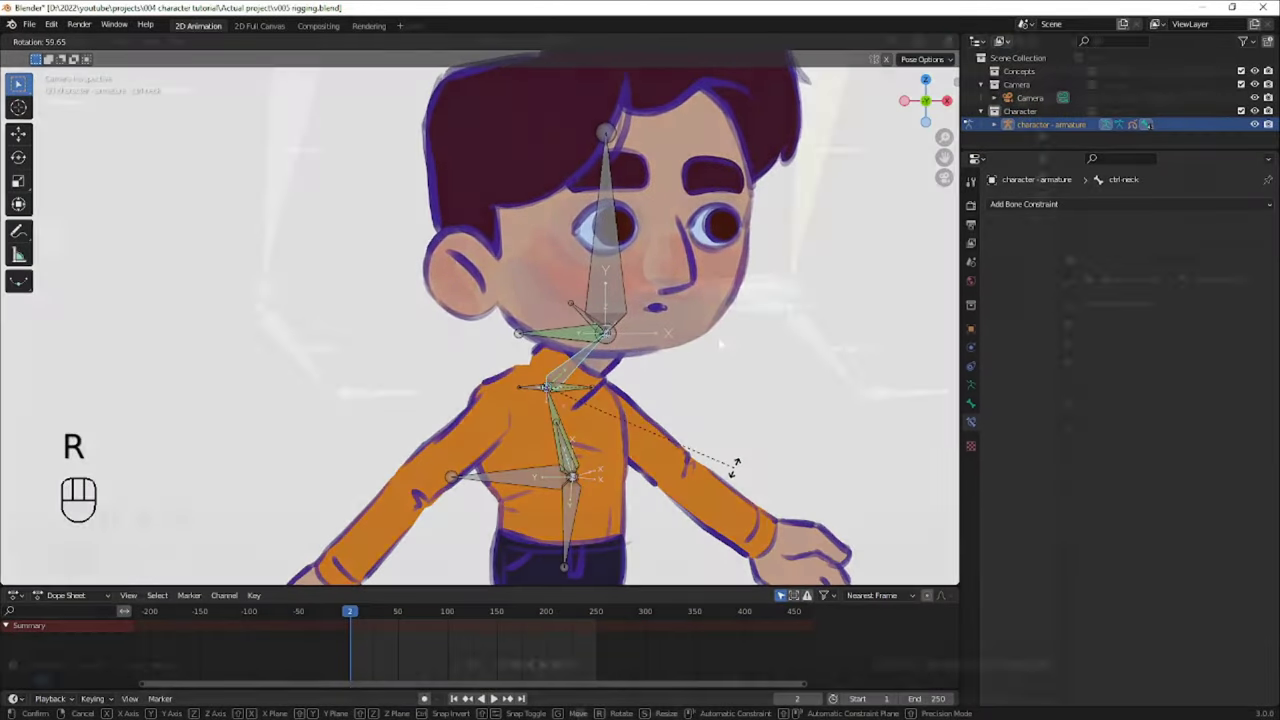
key(ctrl+s)
key(ctrl+s)
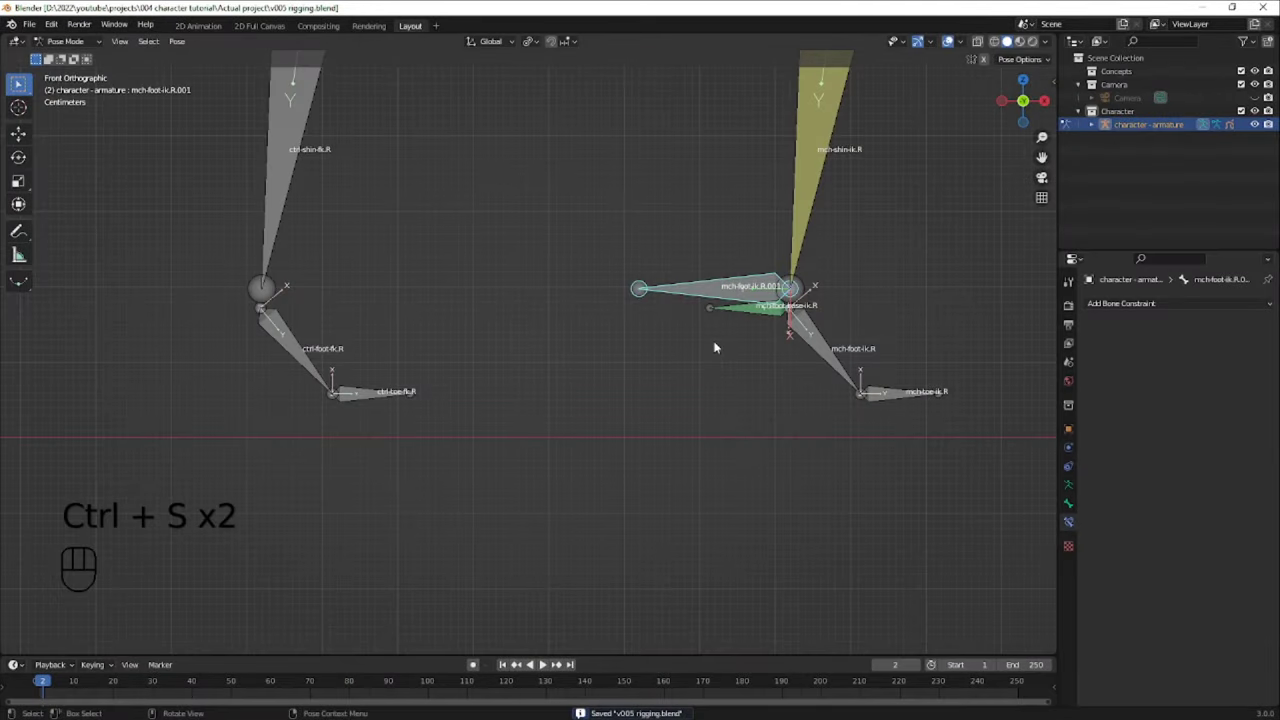
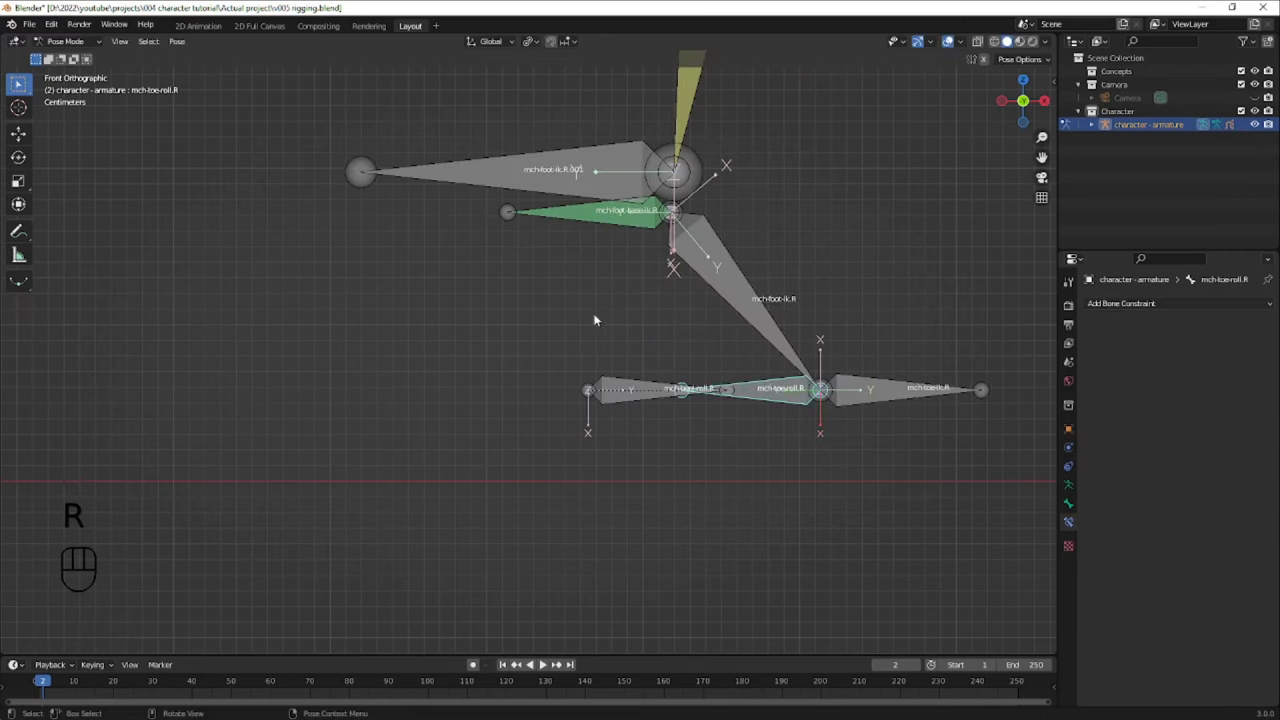
drag(658, 398, 764, 407)
key(r)
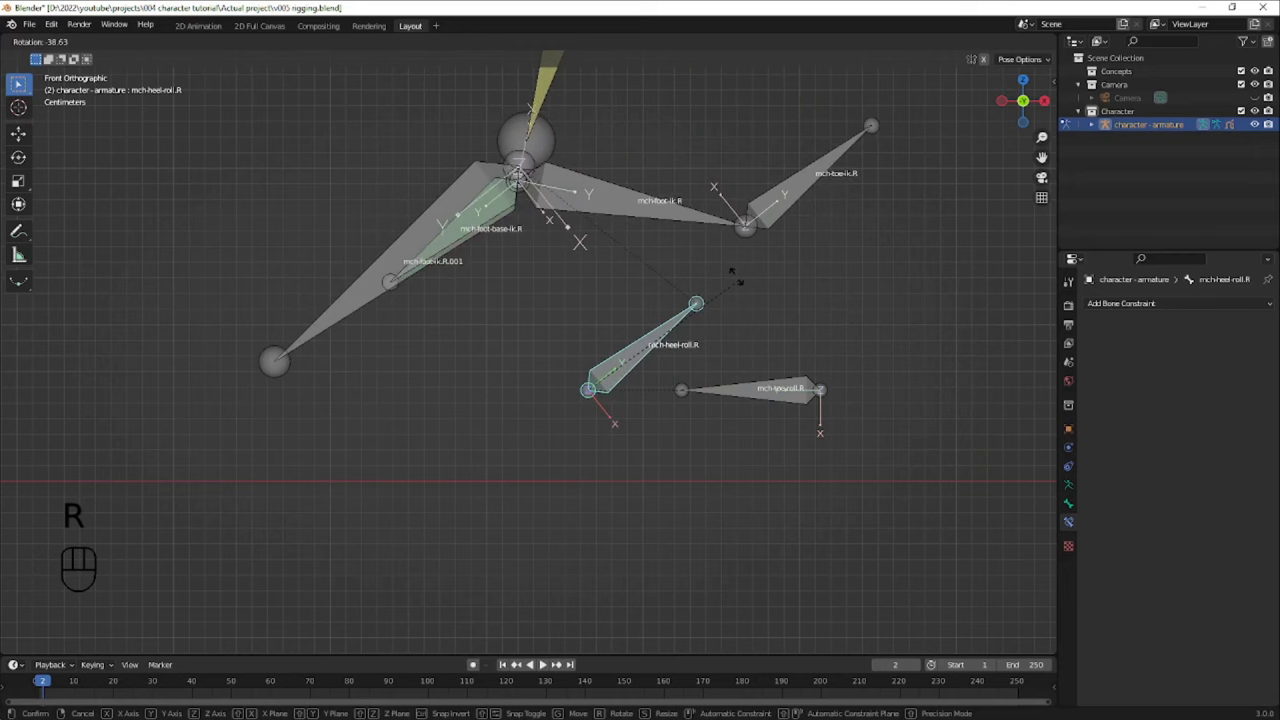
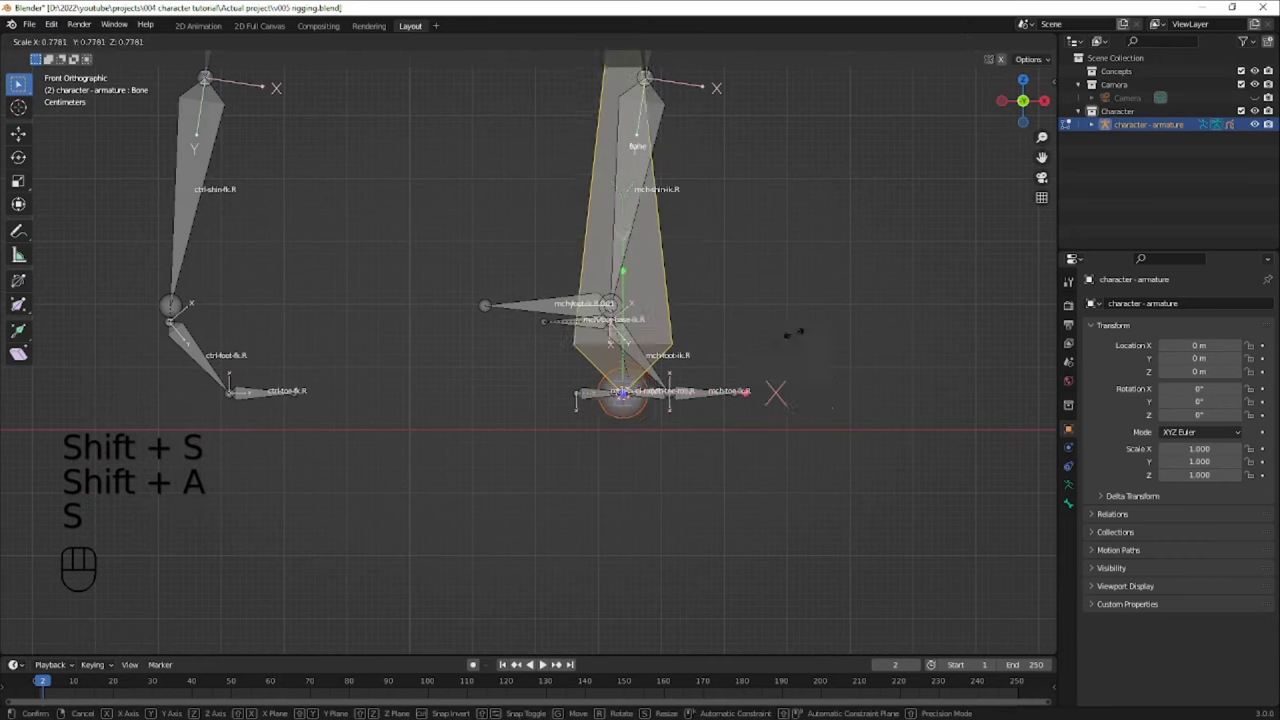
key(s)
key(g)
key(g)
key(r)
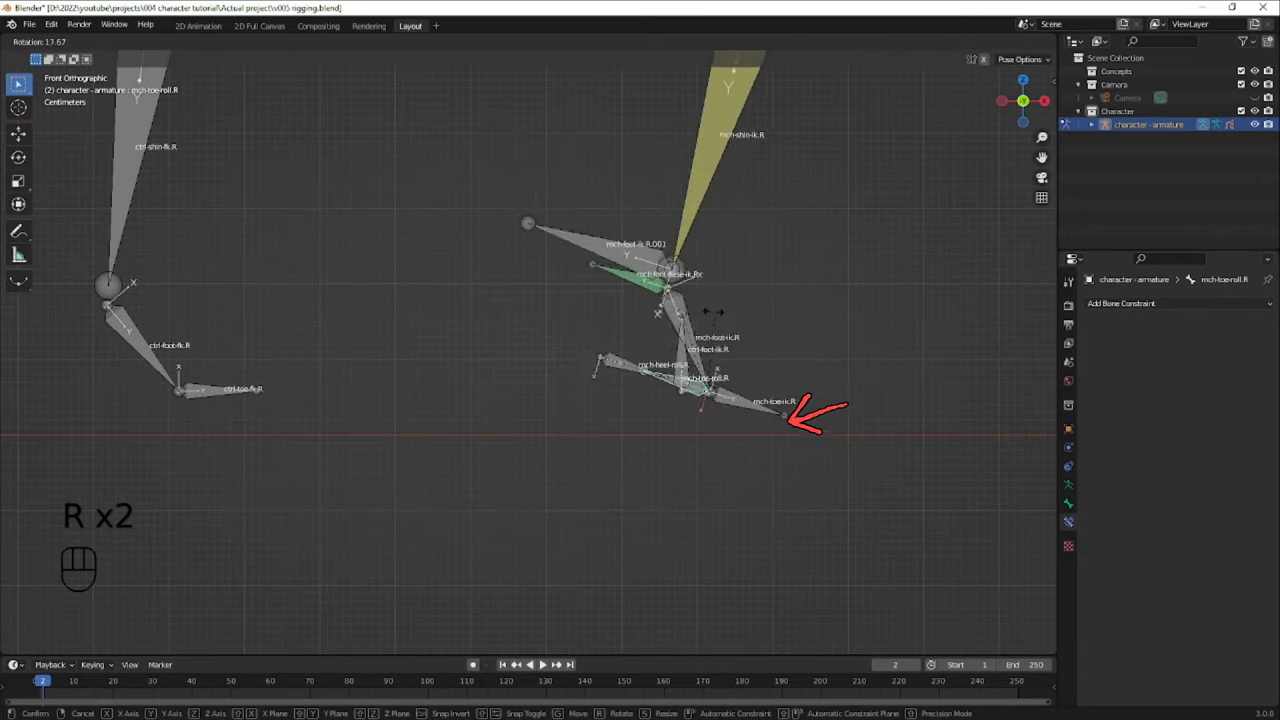
- Give the toe IK bone a Copy Rotation constraint from mch-toe-roll.R, target and owner in Local Space, inverted on Z
click(749, 410)
click(775, 408)
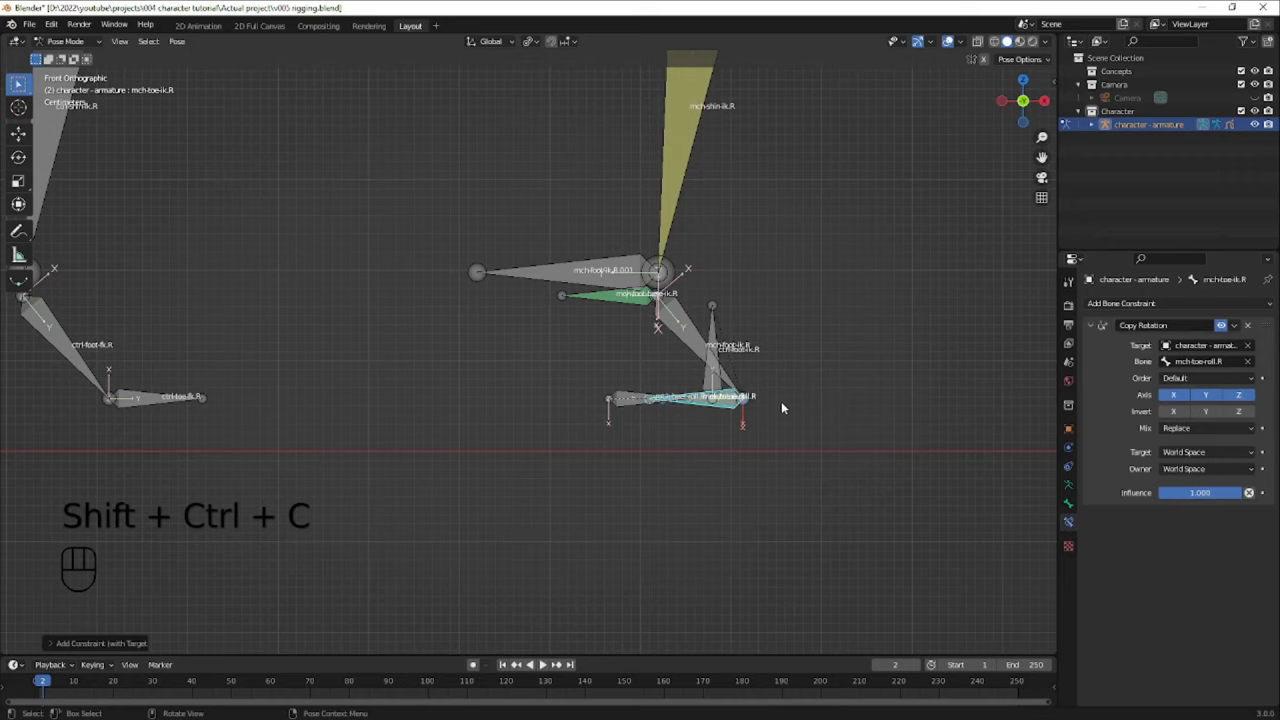
click(744, 394)
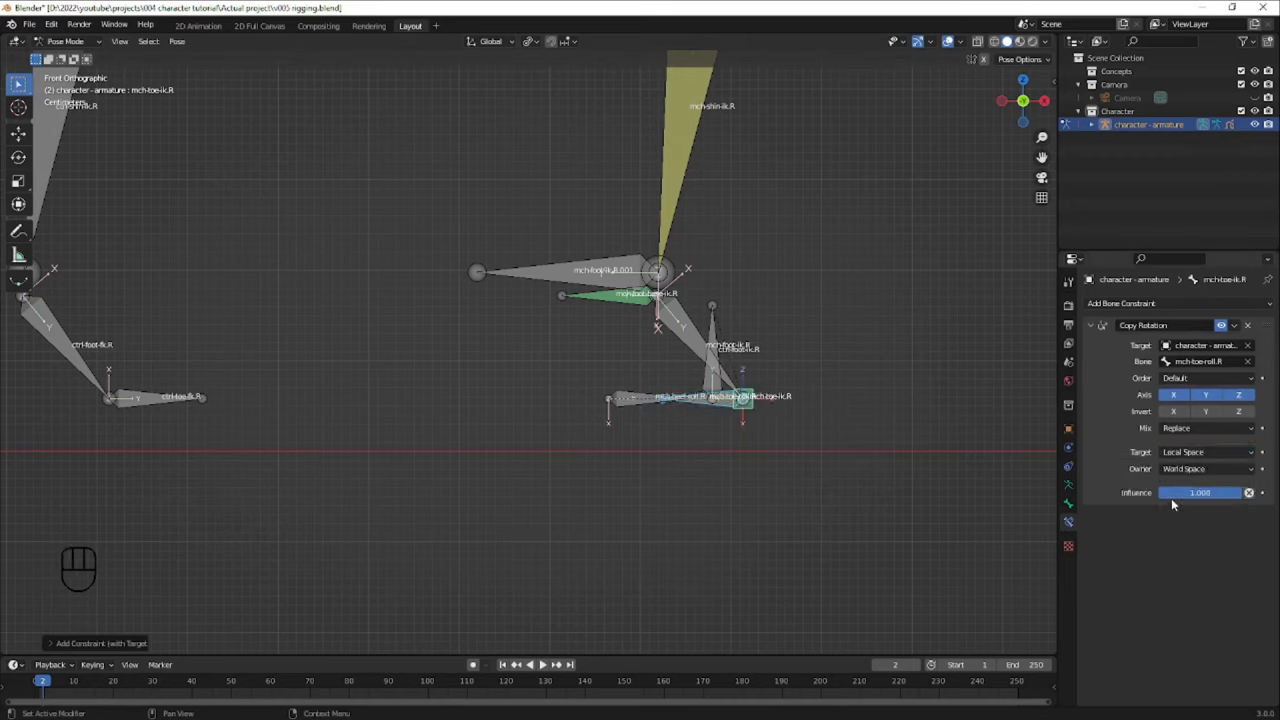
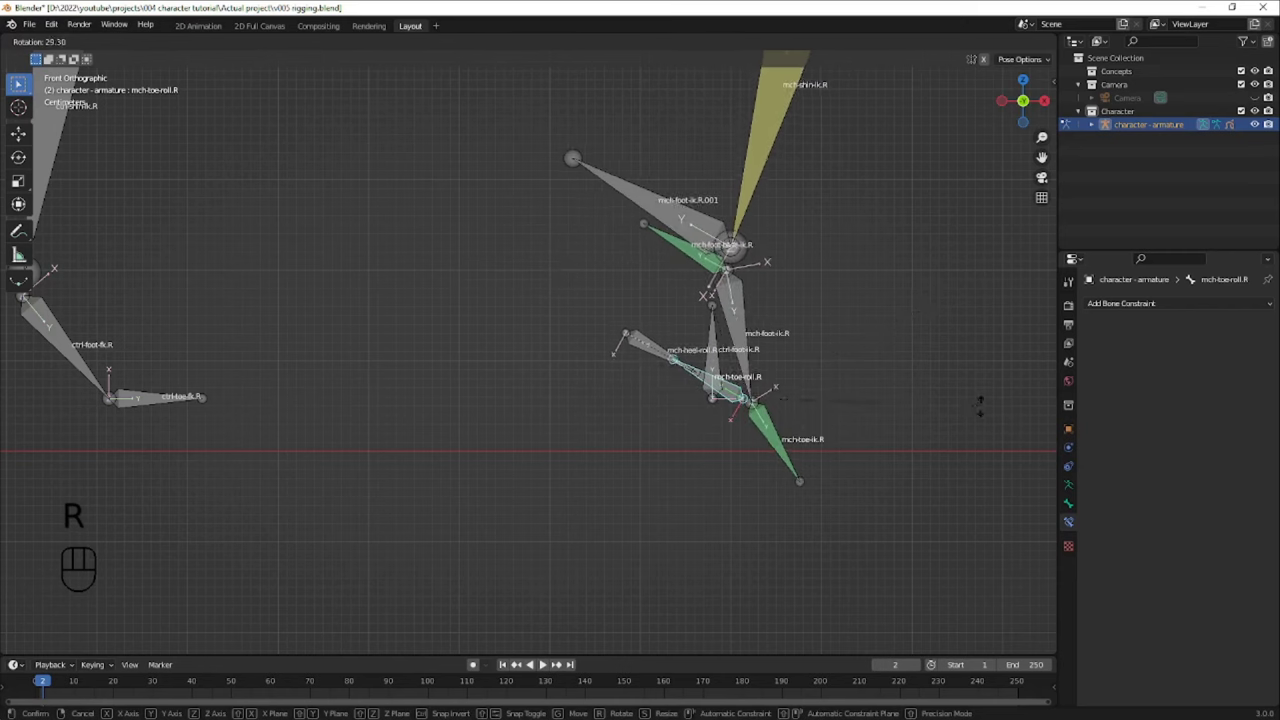
click(774, 437)
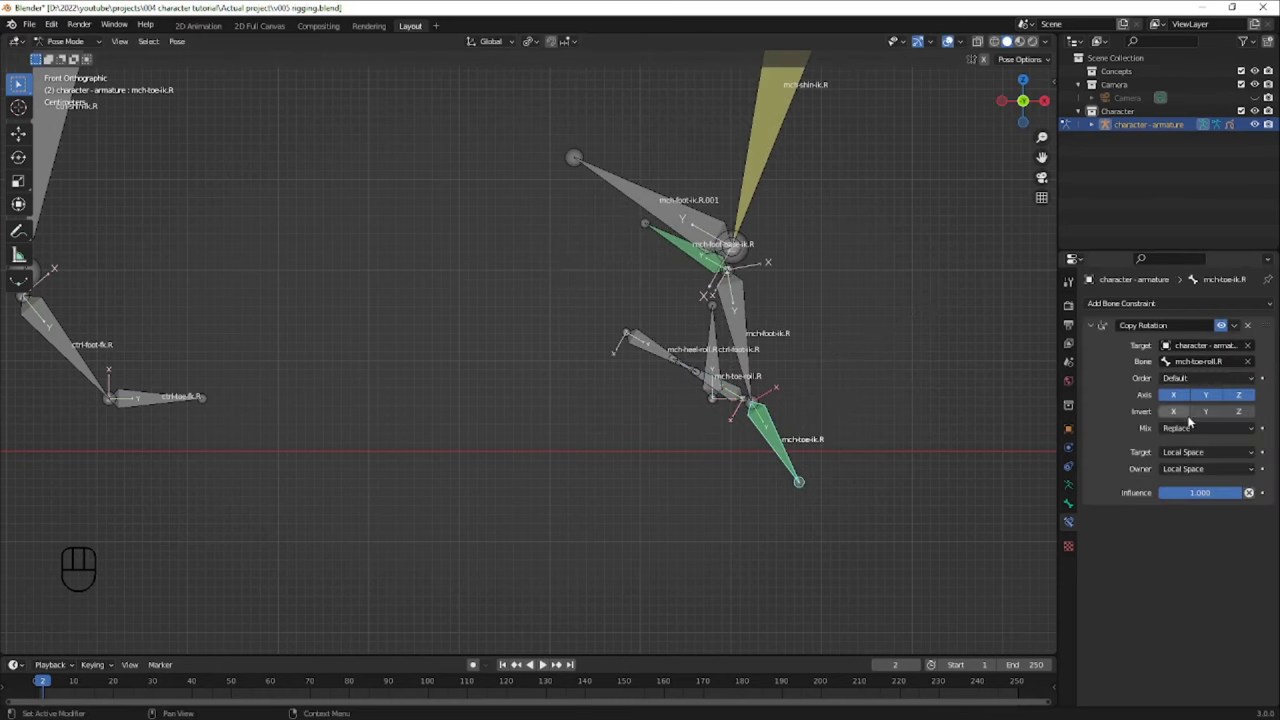
drag(1173, 415, 1196, 398)
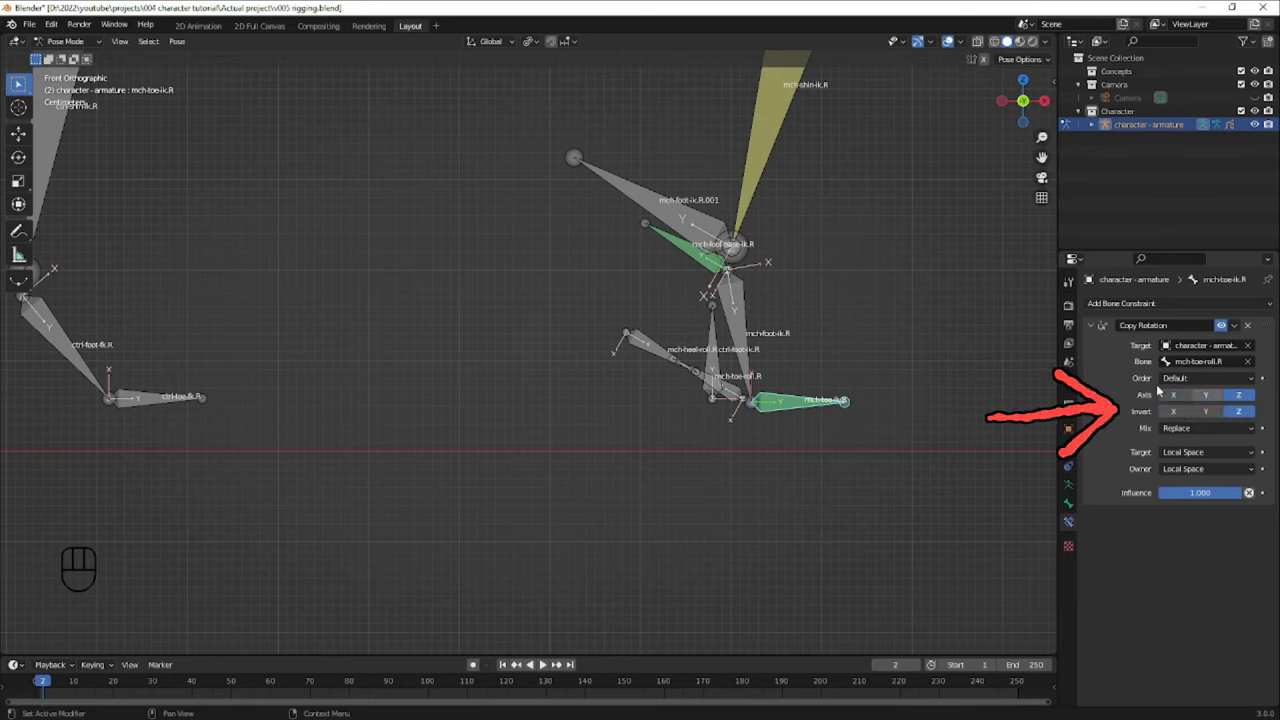
- Test-rotate the toe roll bone and then the heel roll bone to check the constraint
click(736, 392)
key(alt+r)
key(r)
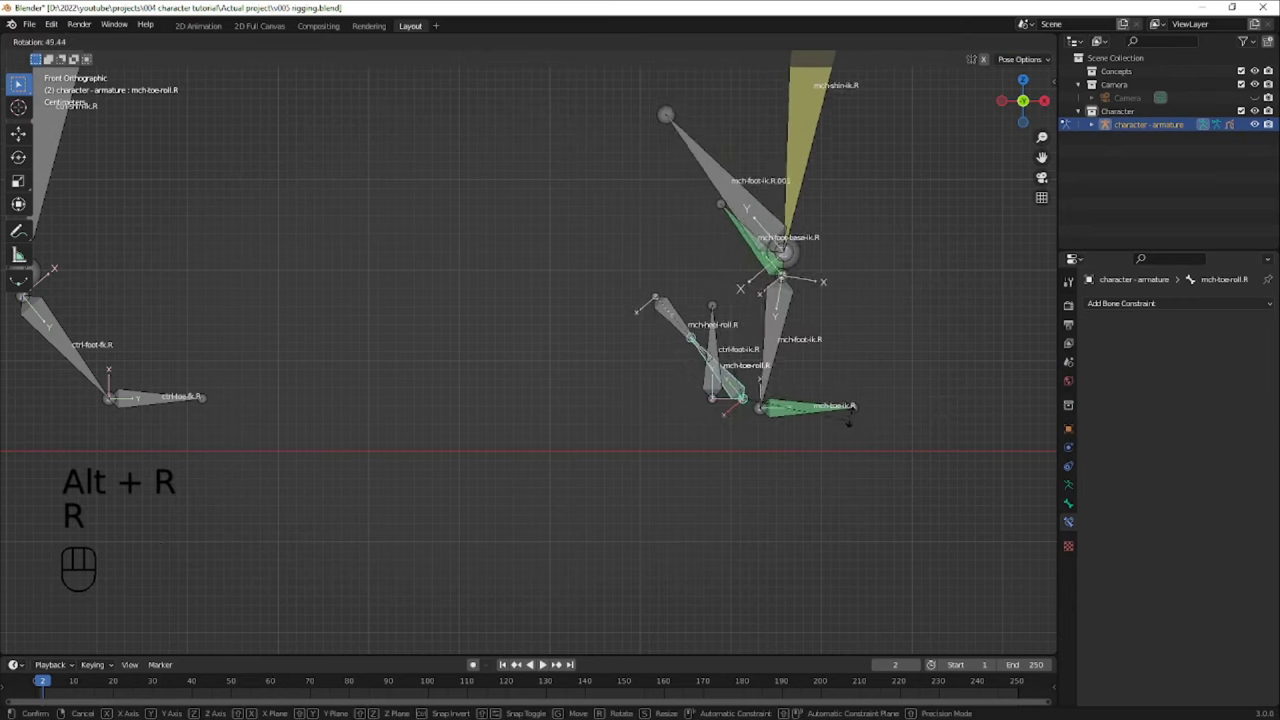
key(alt+r)
key(r)
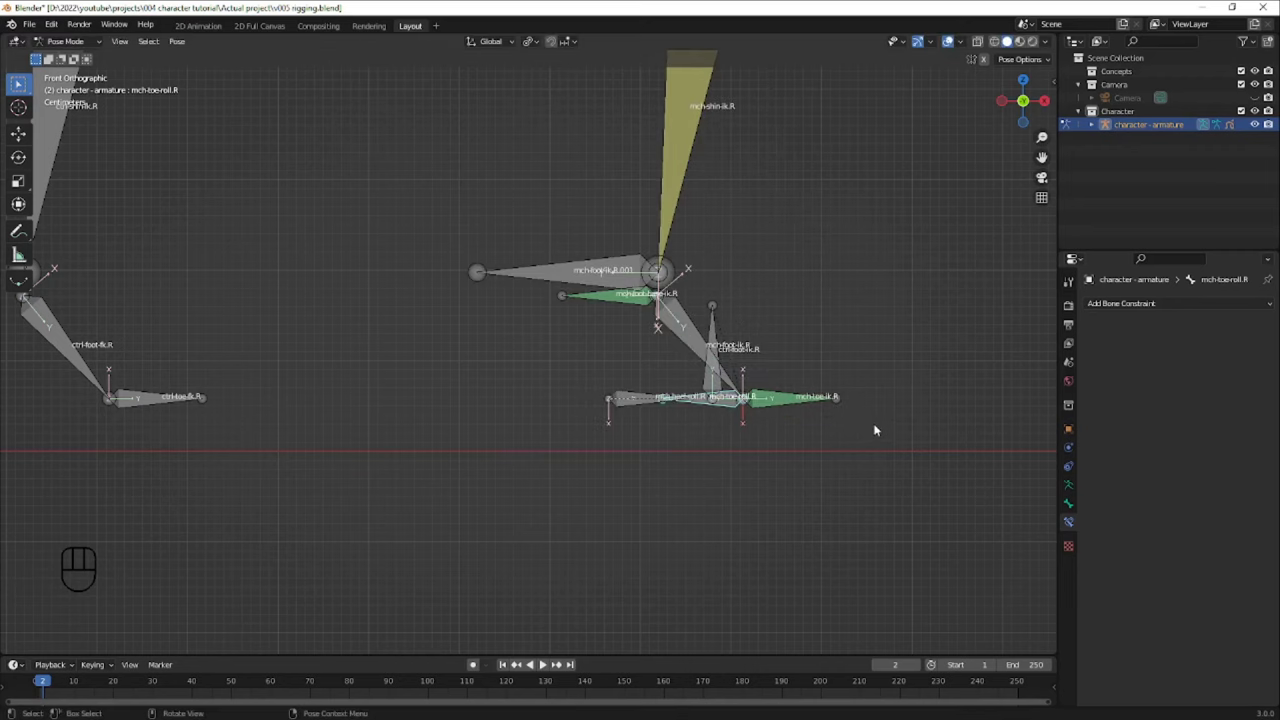
key(r)
key(r)
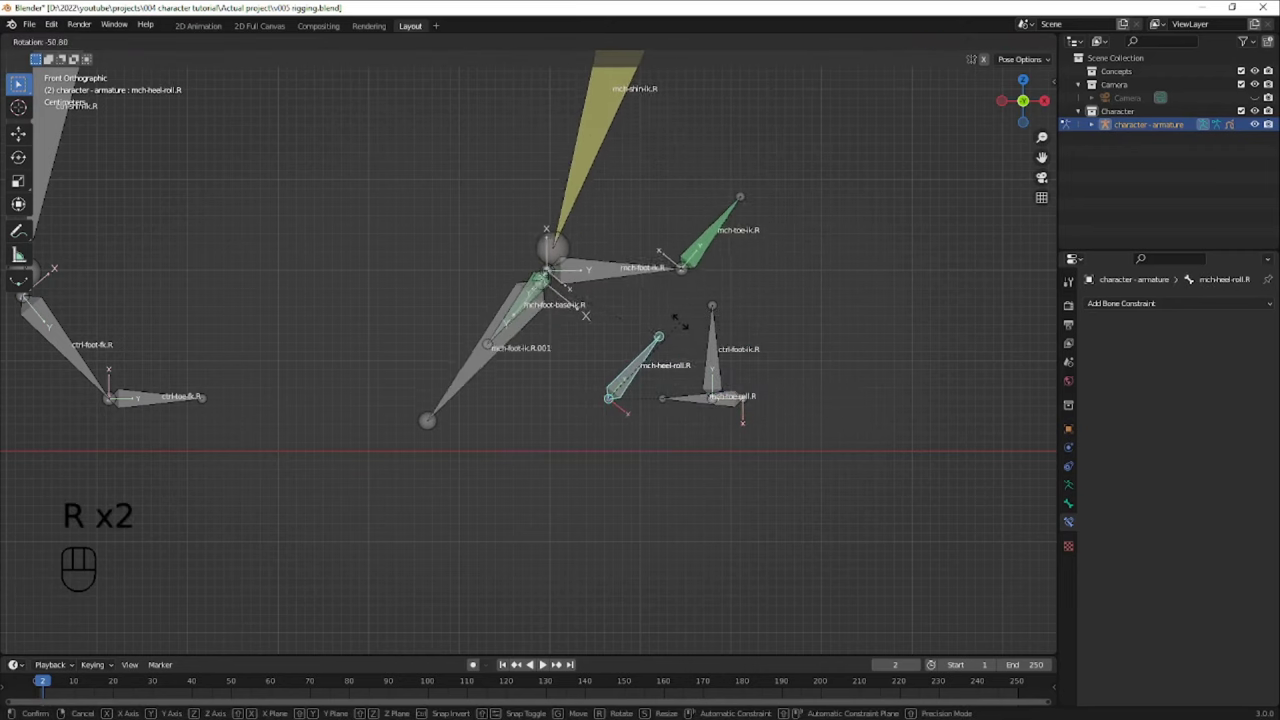
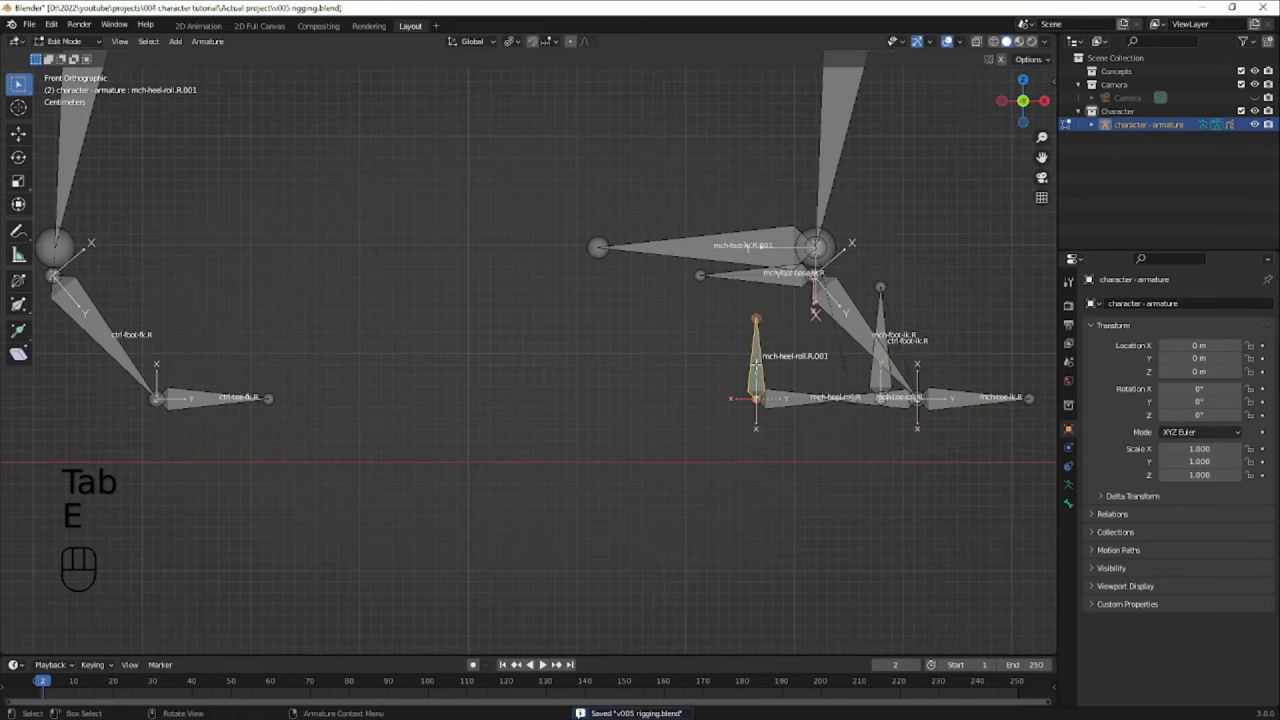
- Clear the copied heel roll bone's parent, slide it back along X and begin renaming it
key(alt+p)
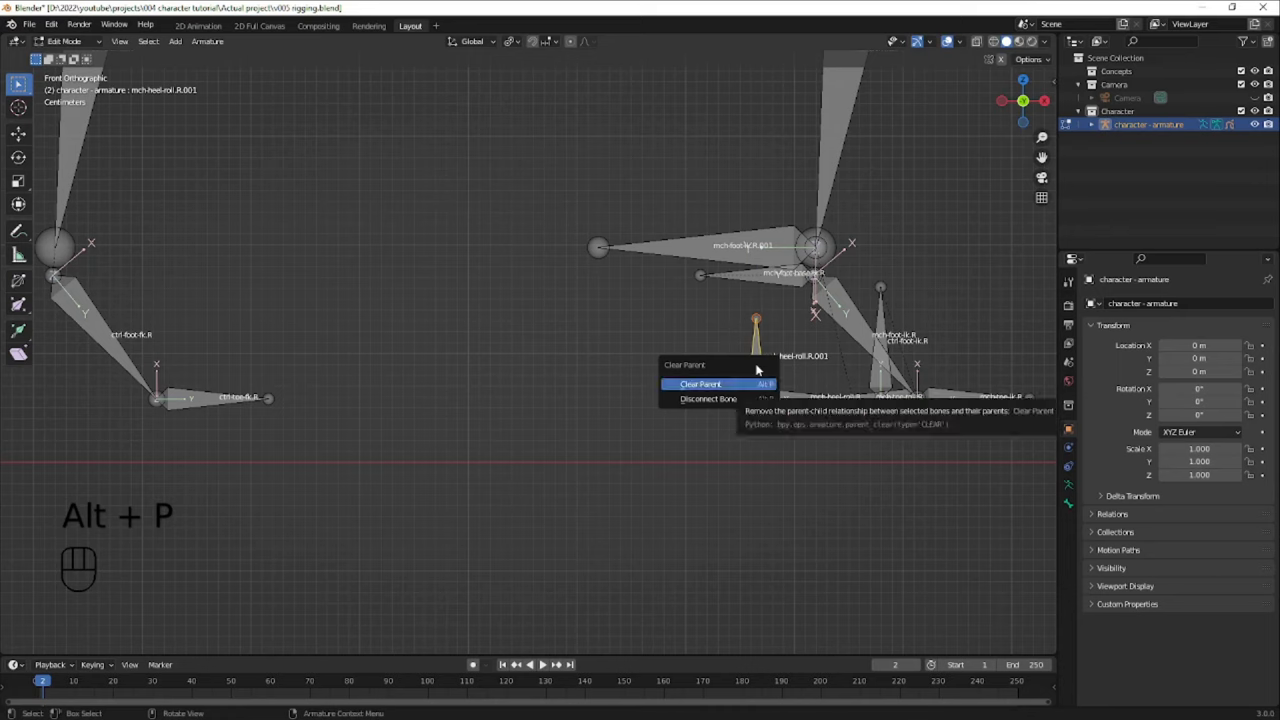
key(g)
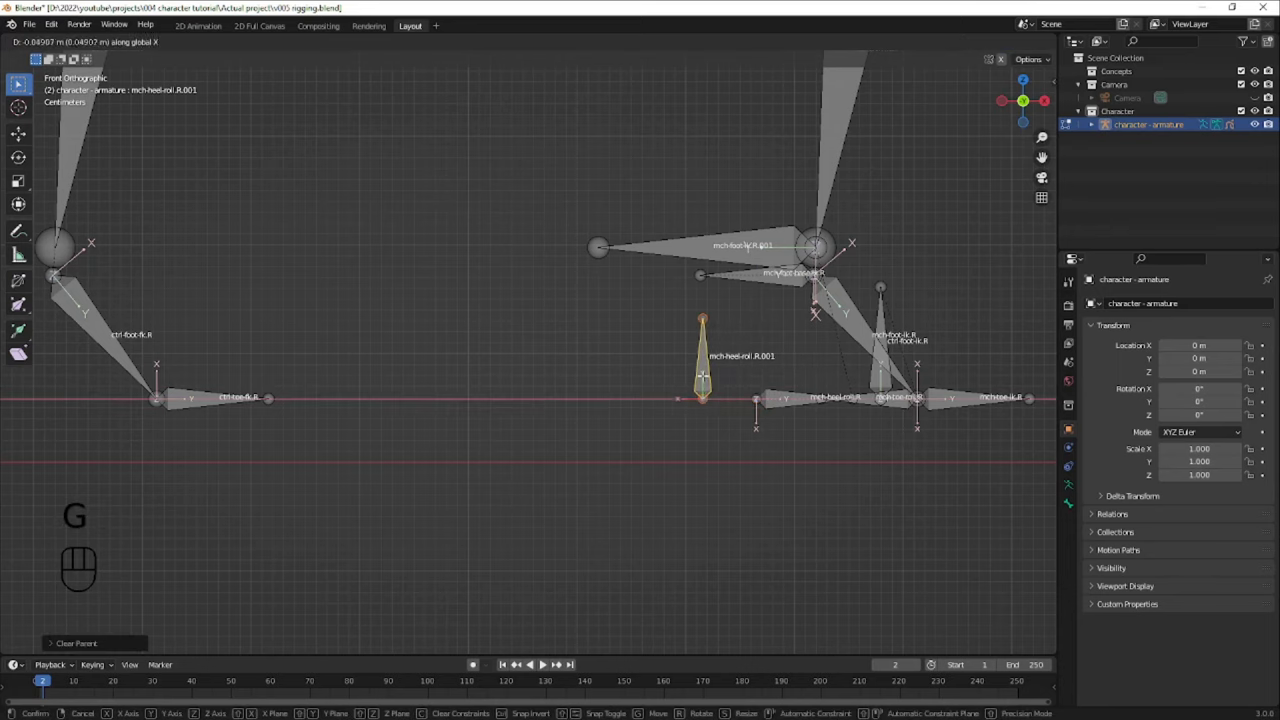
key(F2)
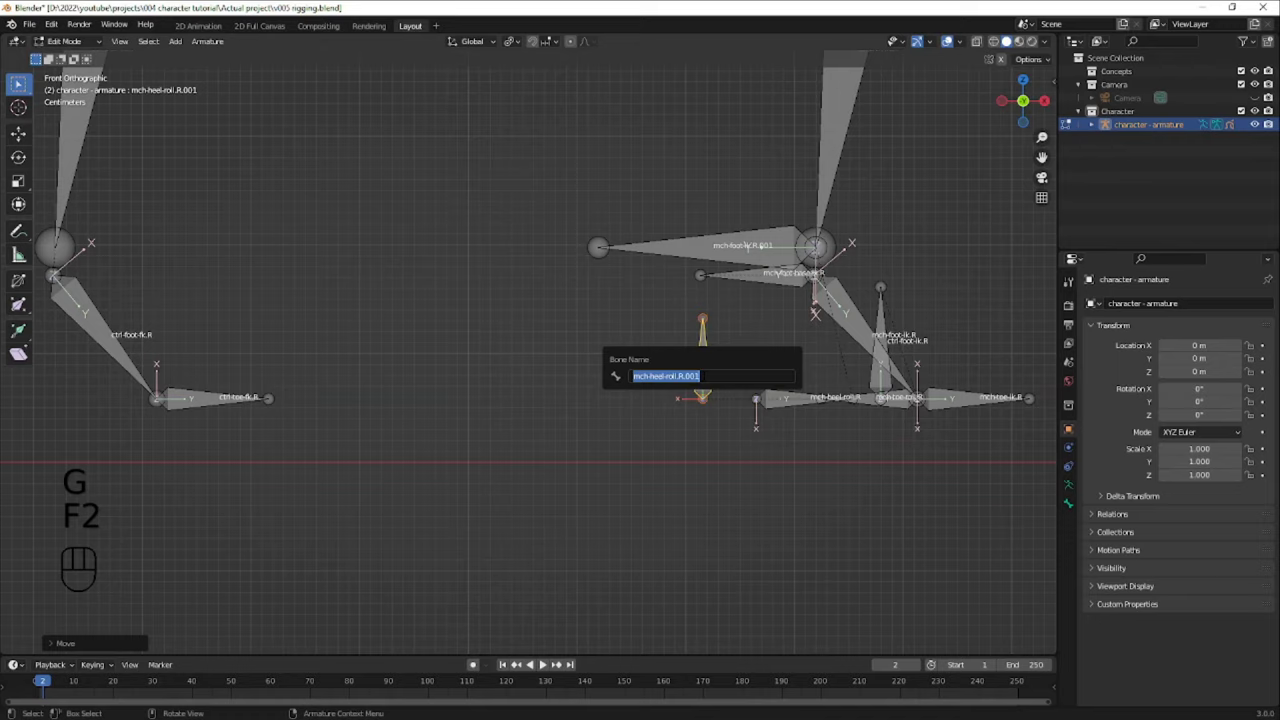
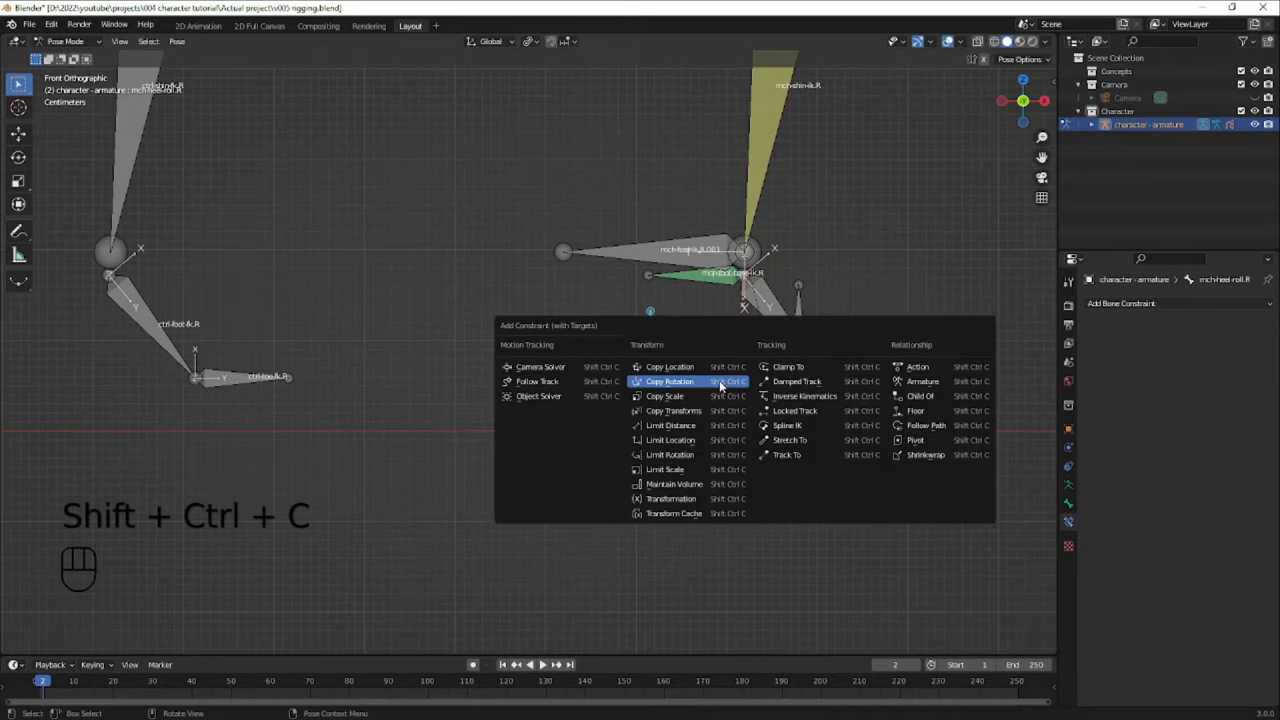
- Give mch-heel-roll.R a Copy Rotation constraint from ctrl-foot-roll.R in Local Space and test-rotate the control
double_click(1186, 455)
click(1190, 476)
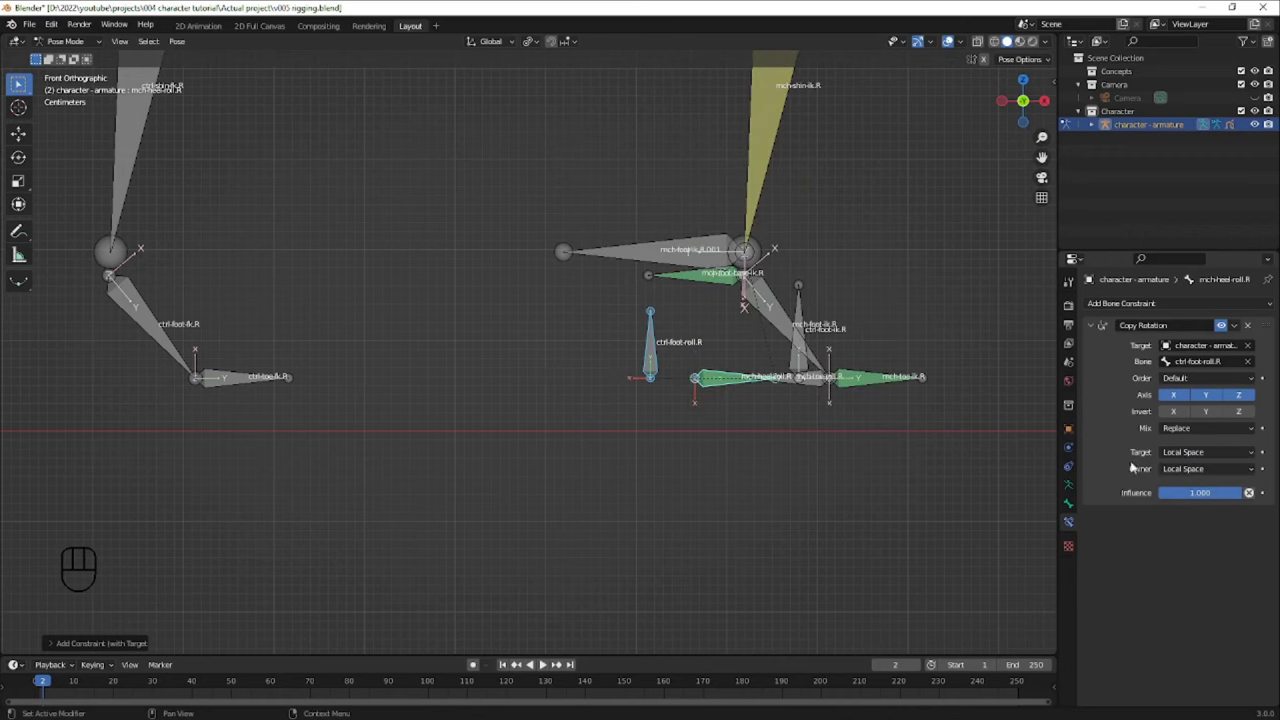
click(649, 363)
key(r)
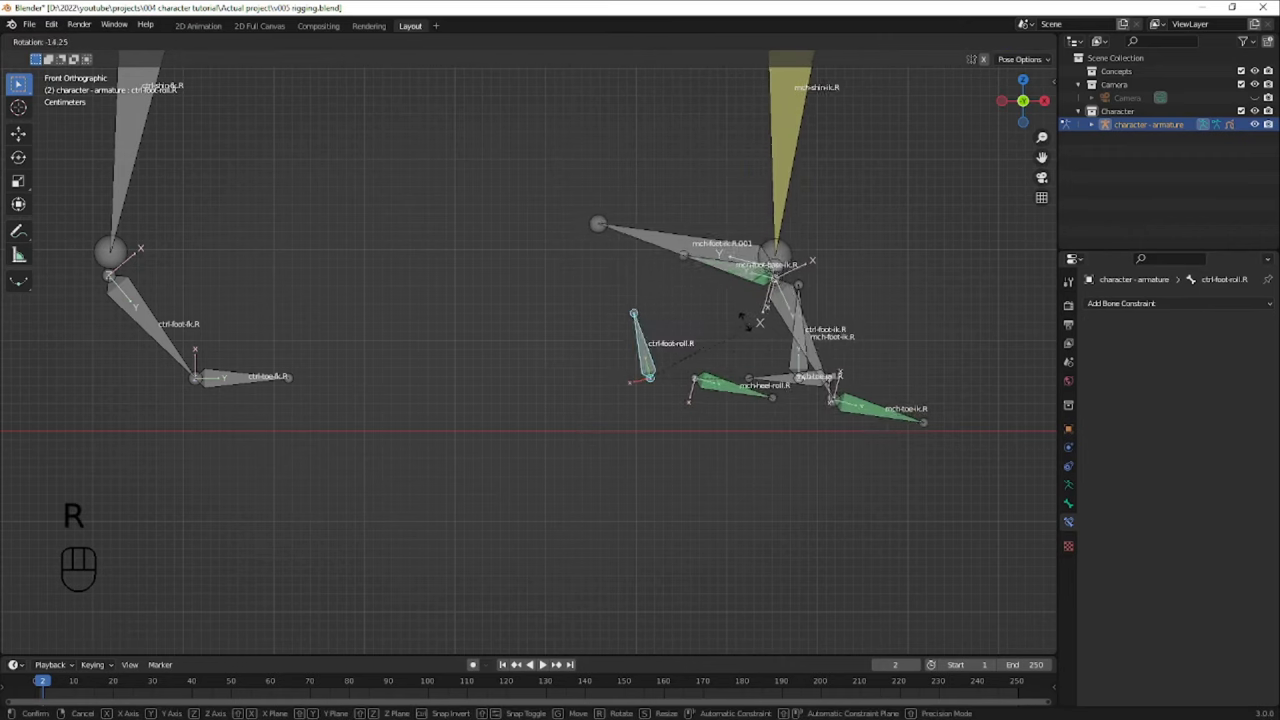
click(736, 387)
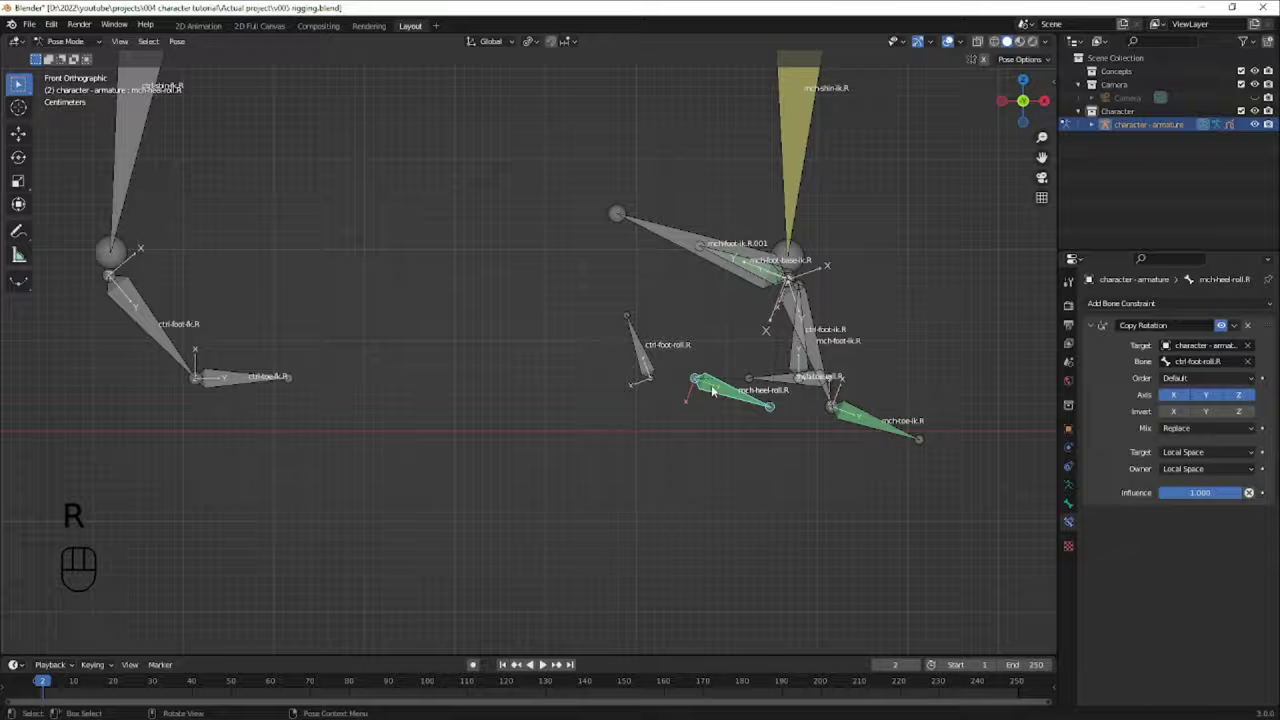
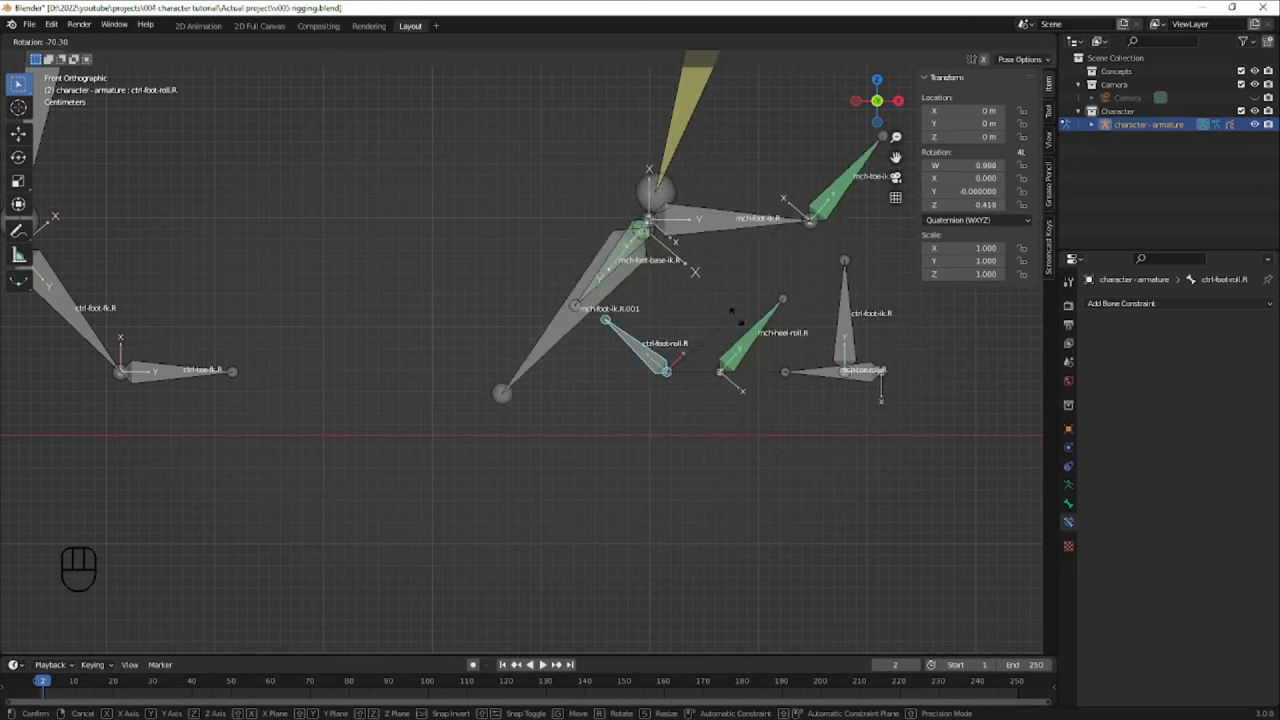
- Add a Limit Rotation constraint to mch-heel-roll.R below Copy Rotation with its owner in Local Space
click(761, 373)
click(1134, 299)
click(1135, 315)
drag(1125, 309, 1046, 430)
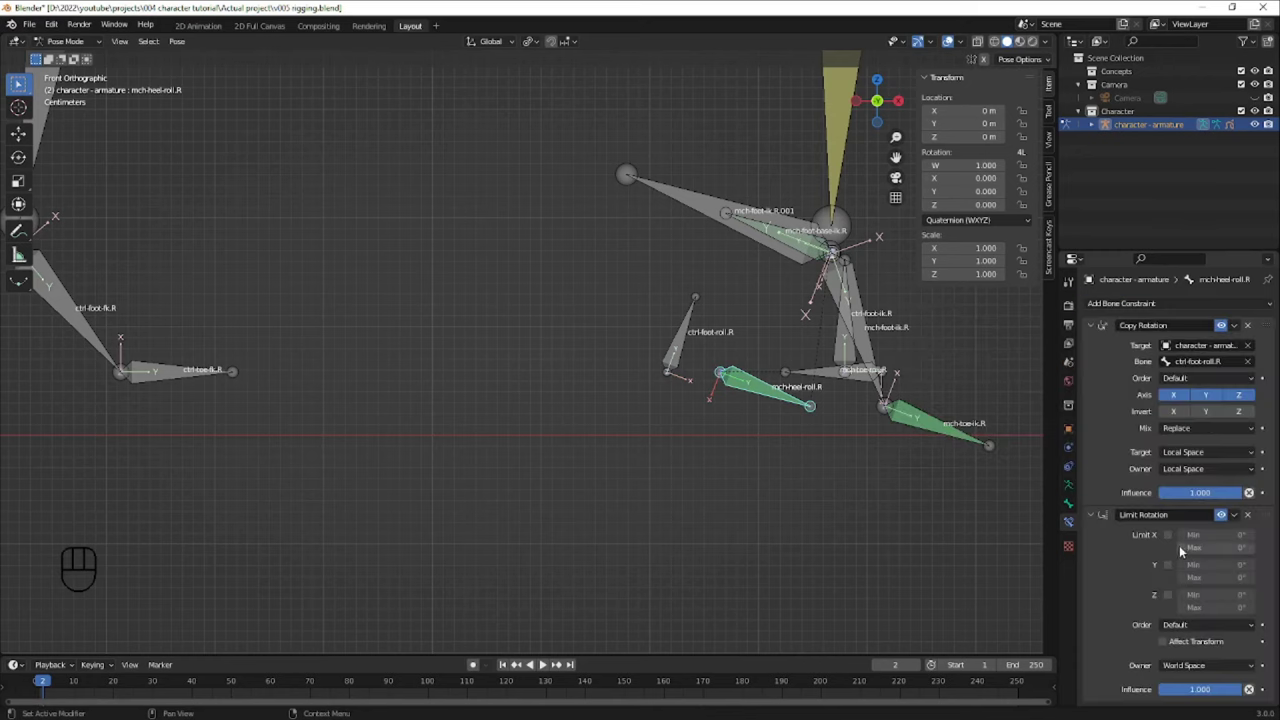
drag(1169, 595, 1199, 673)
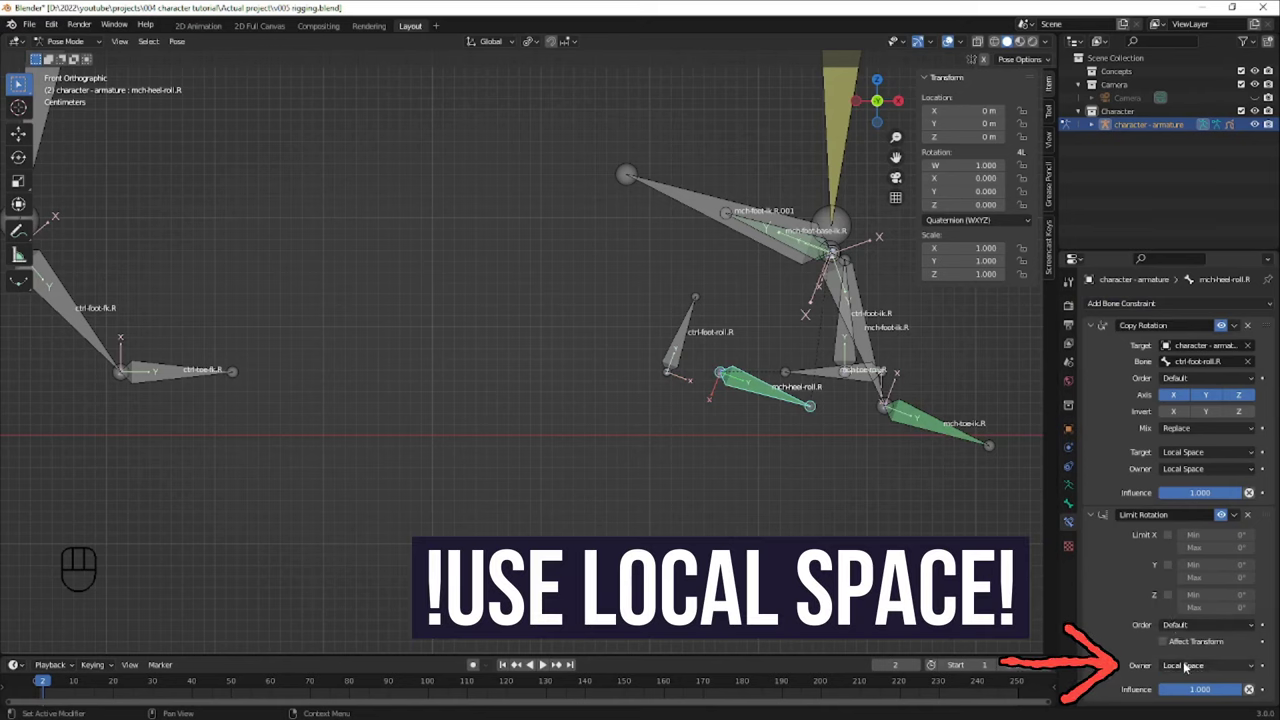
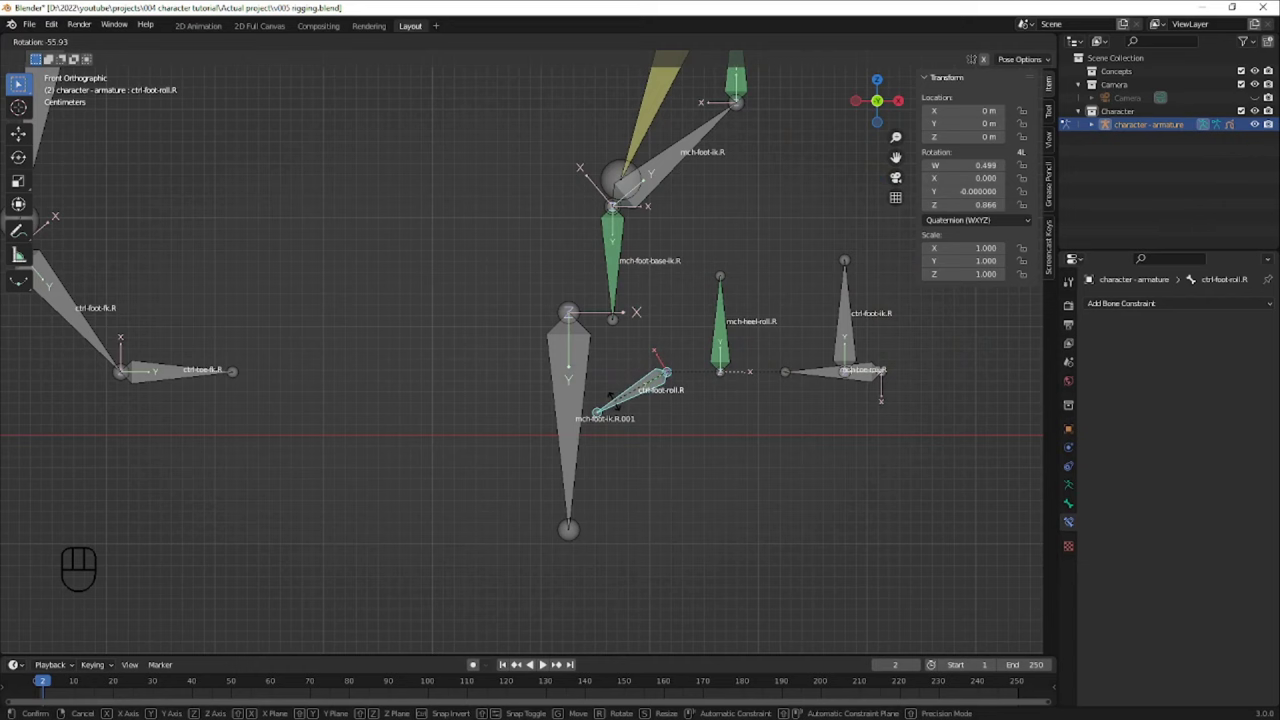
- Test-rotate the foot-roll control, reset the rotations and save the file
key(r)
key(r)
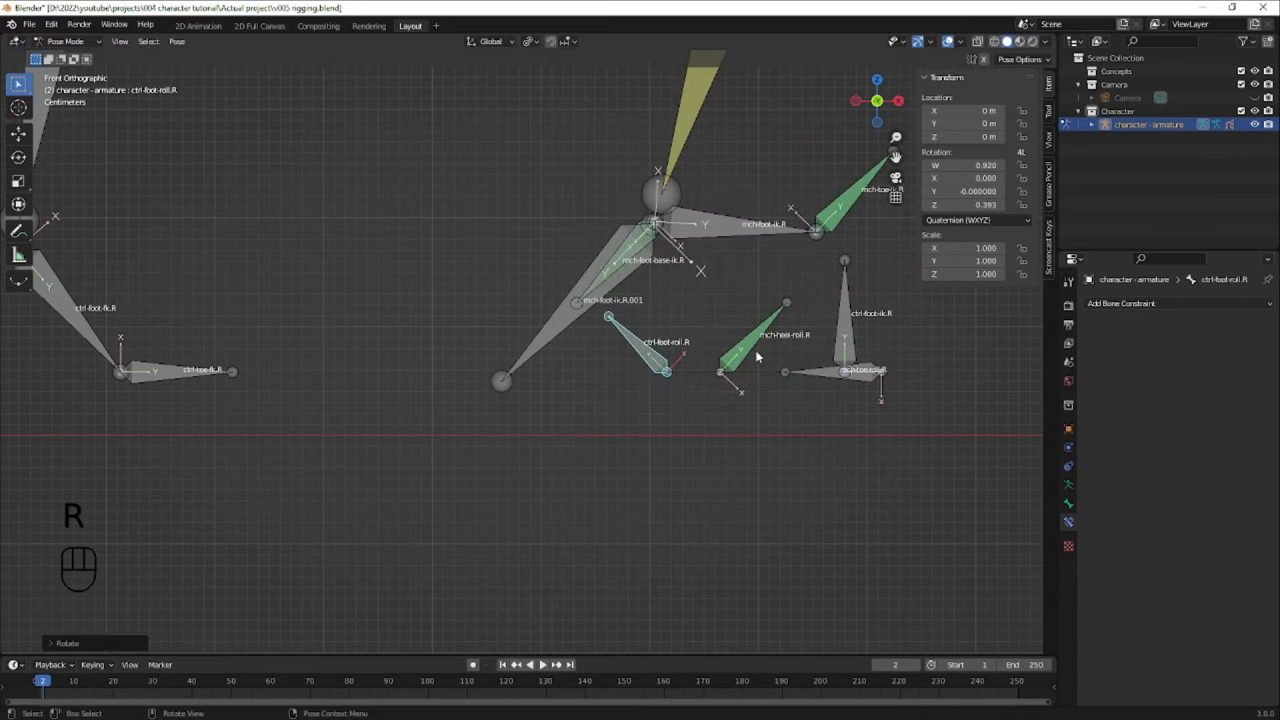
key(r)
key(alt+r)
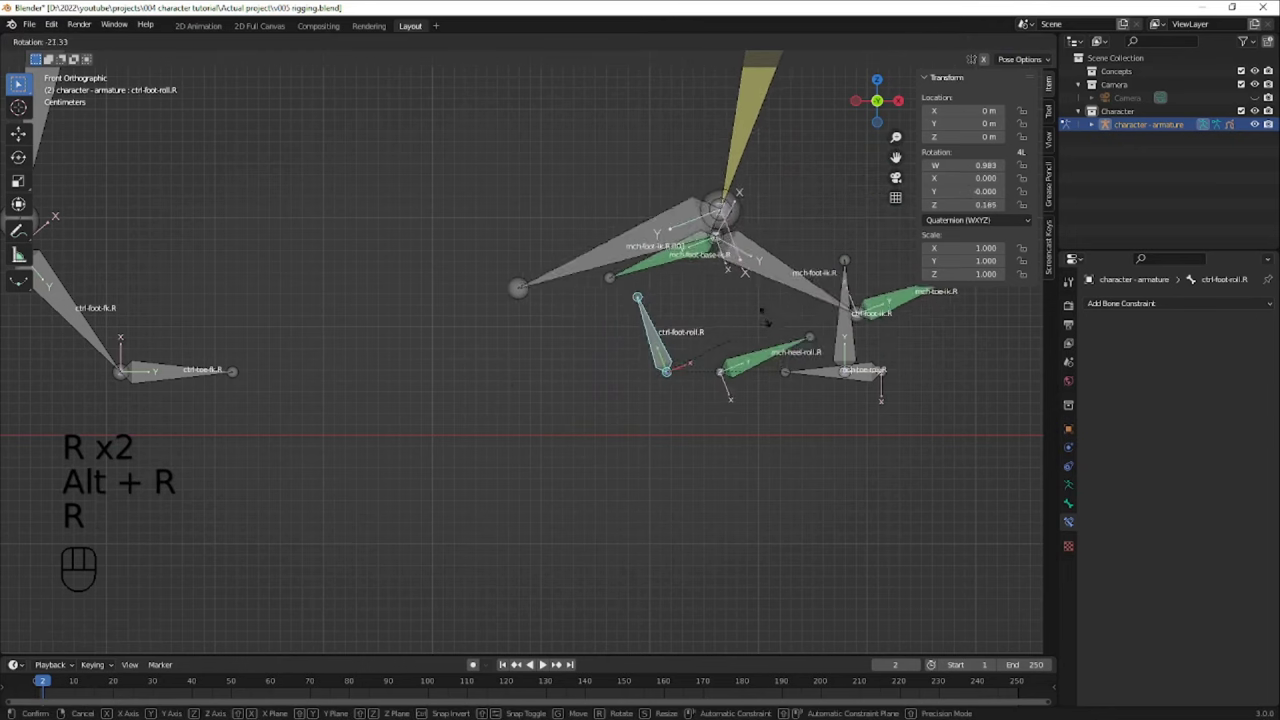
key(ctrl+s)
drag(1146, 308, 1119, 428)
key(ctrl+s)
- Set mch-toe-roll.R's roll to 90° and limit ctrl-foot-roll.R to ±45° Z rotation in Local Space
click(810, 413)
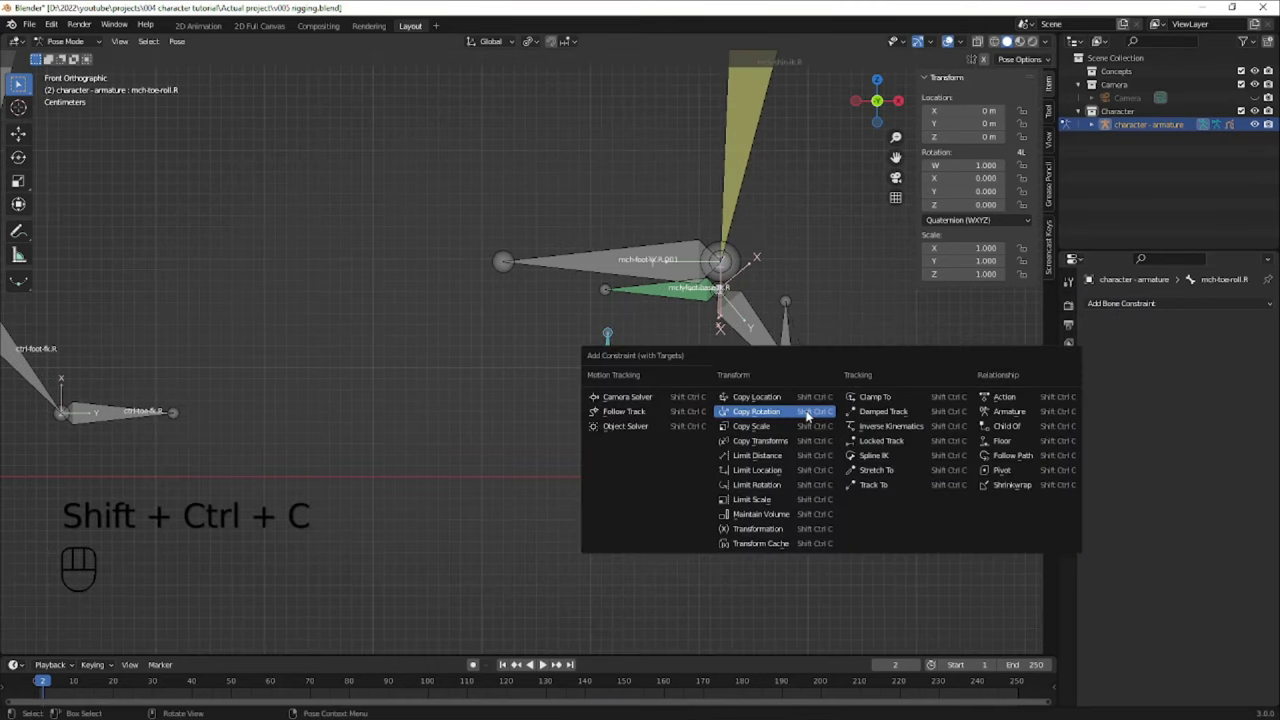
key(Tab)
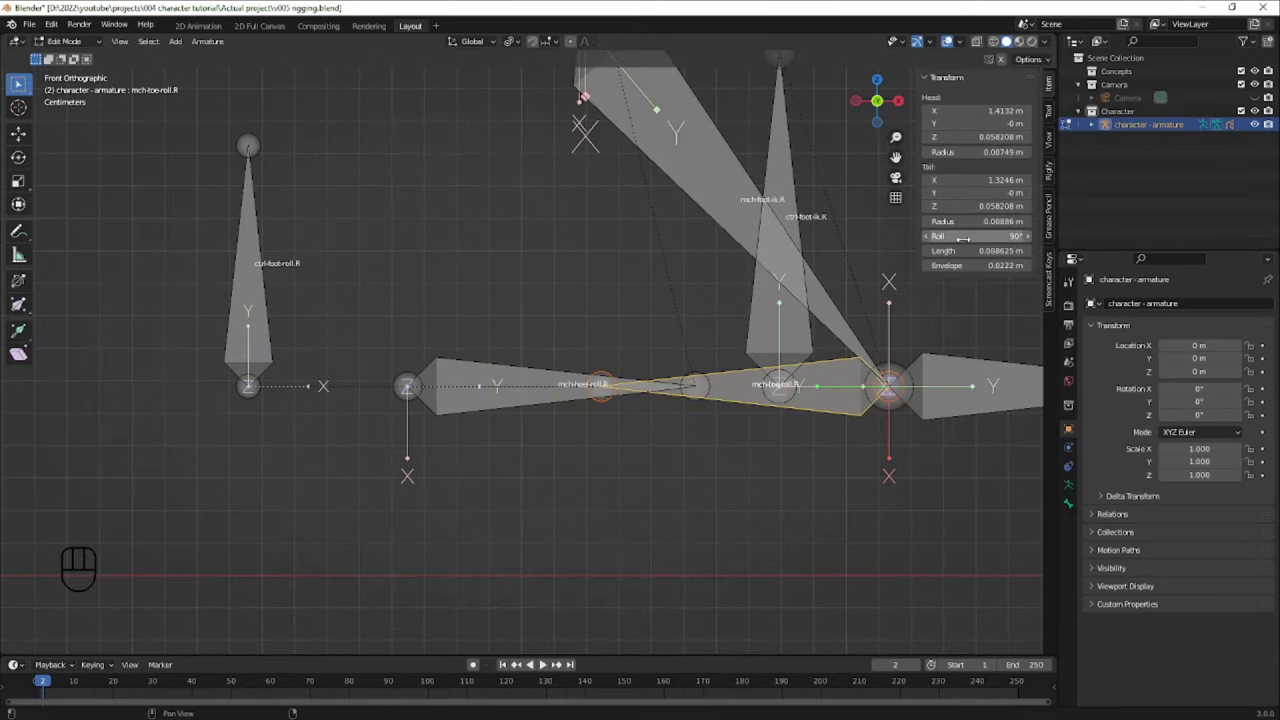
key(ctrl+Tab)
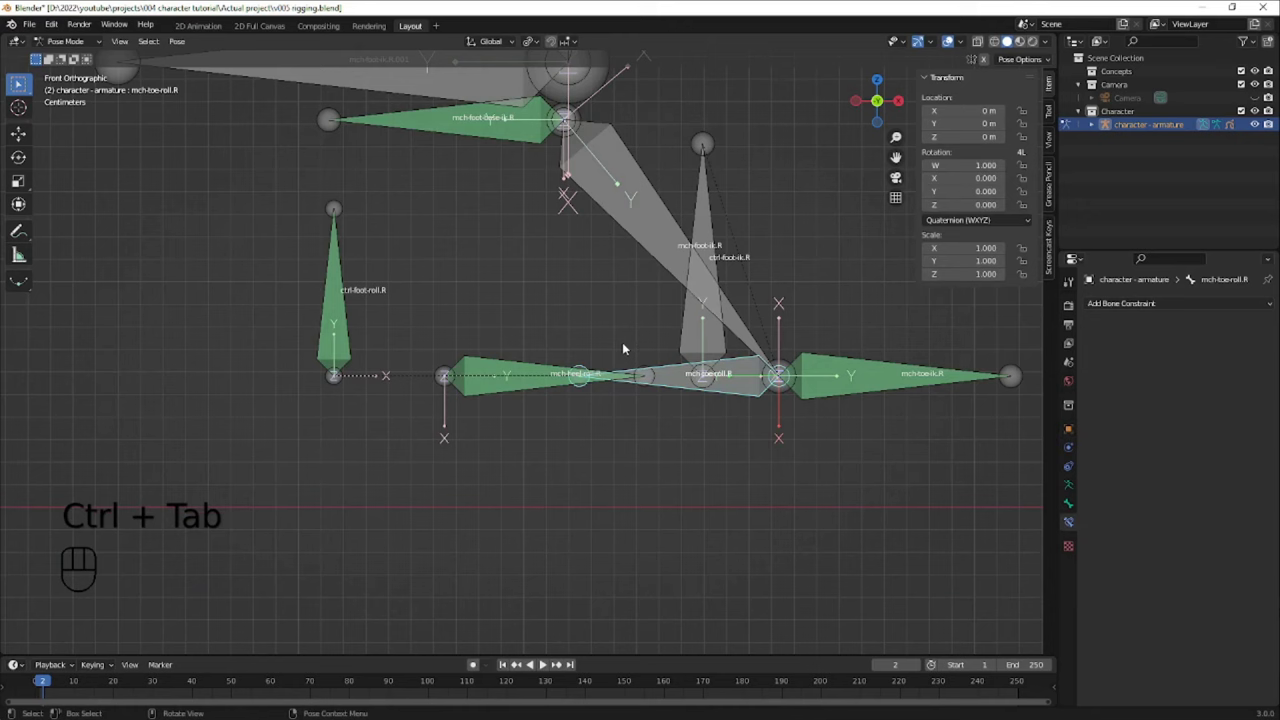
click(701, 378)
key(r)
key(Tab)
key(alt+p)
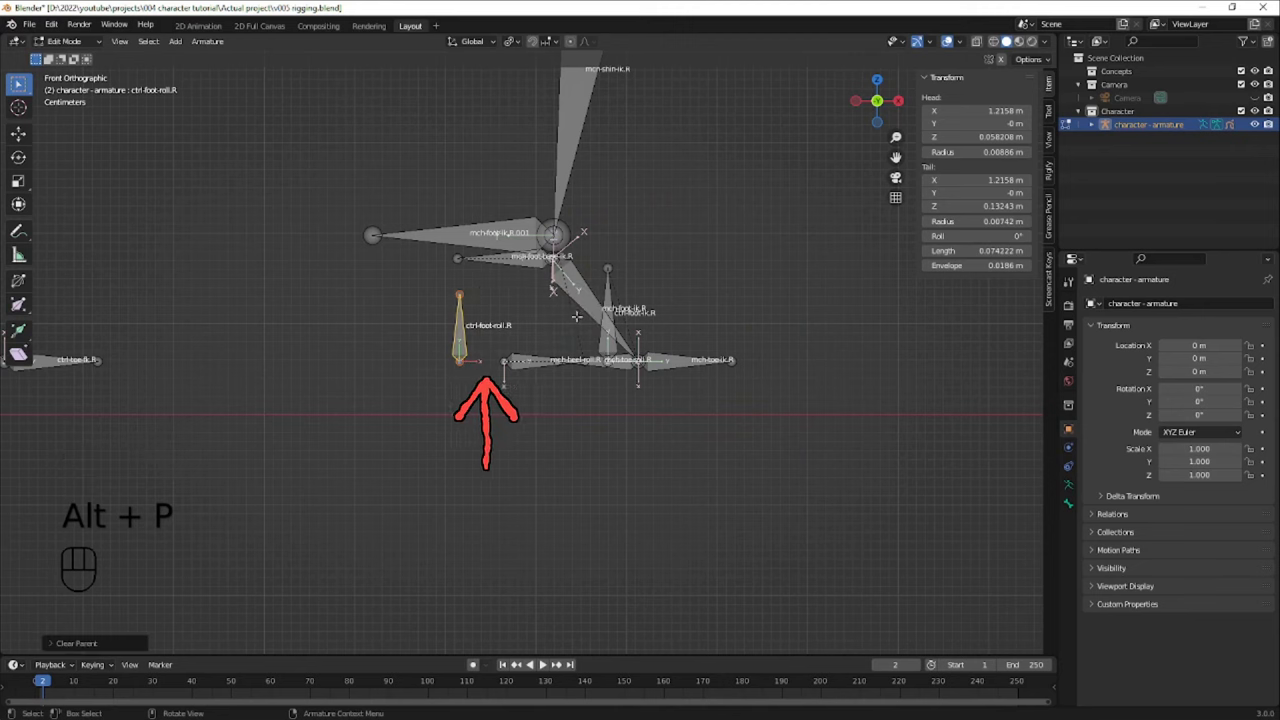
key(ctrl+Tab)
- Test the foot-roll limit, then move the selected leg bones to another bone layer
key(r)
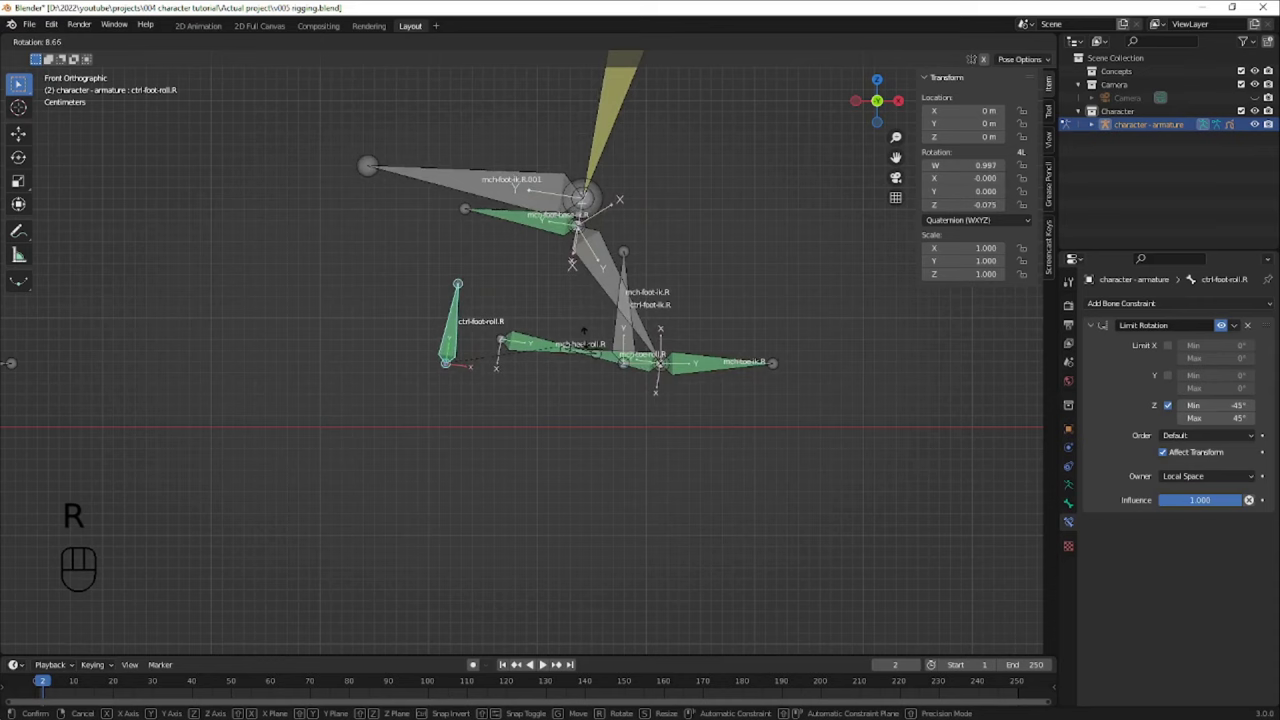
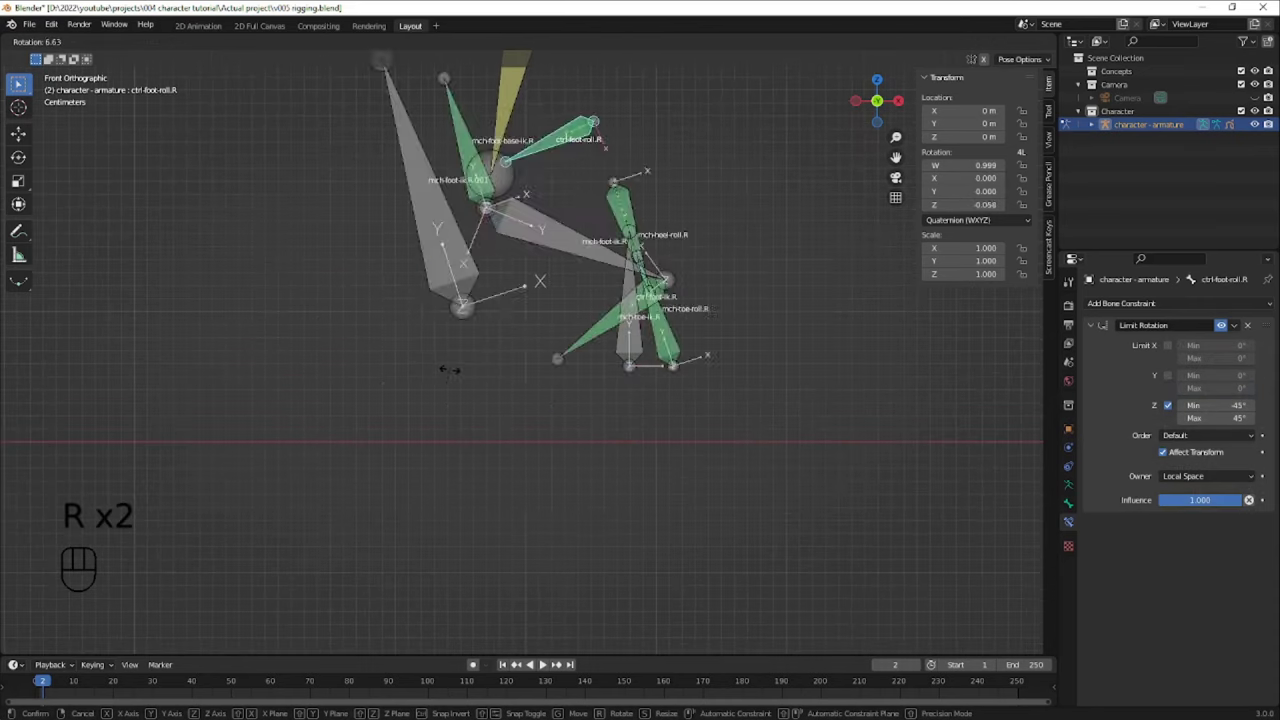
key(alt+a)
key(c)
key(m)
key(alt+a)
key(c)
key(g)
key(alt+a)
key(c)
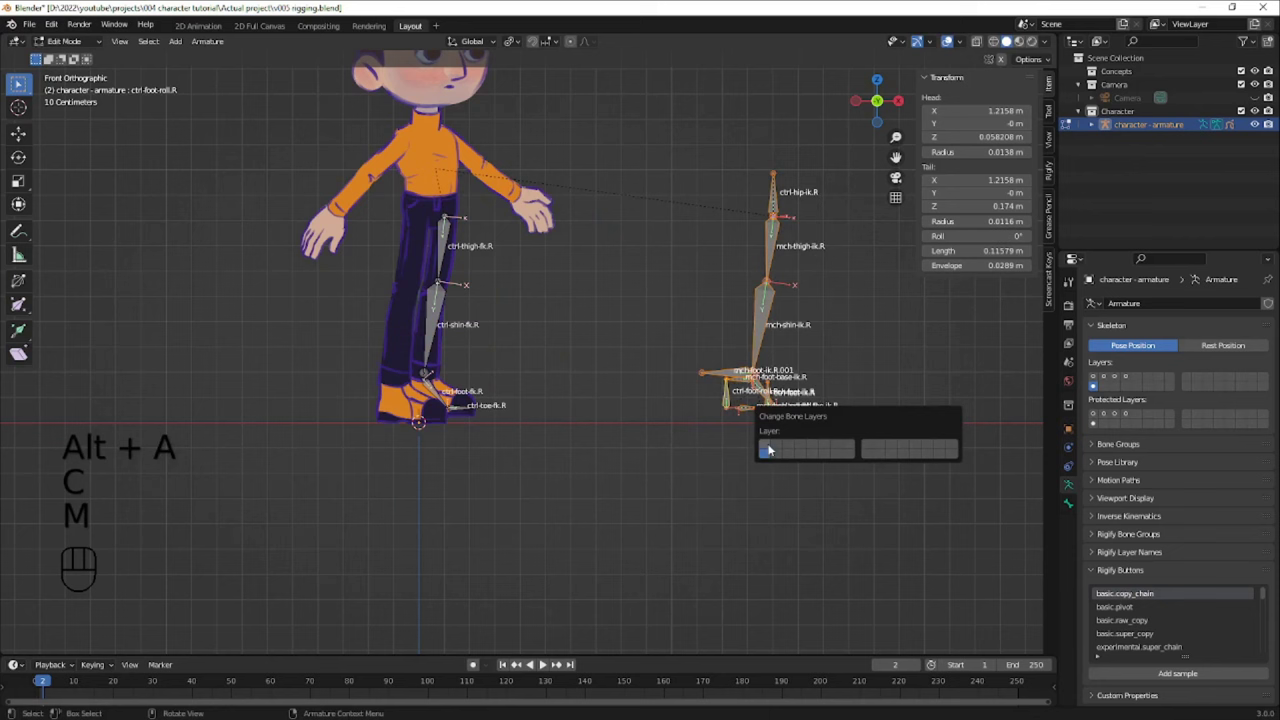
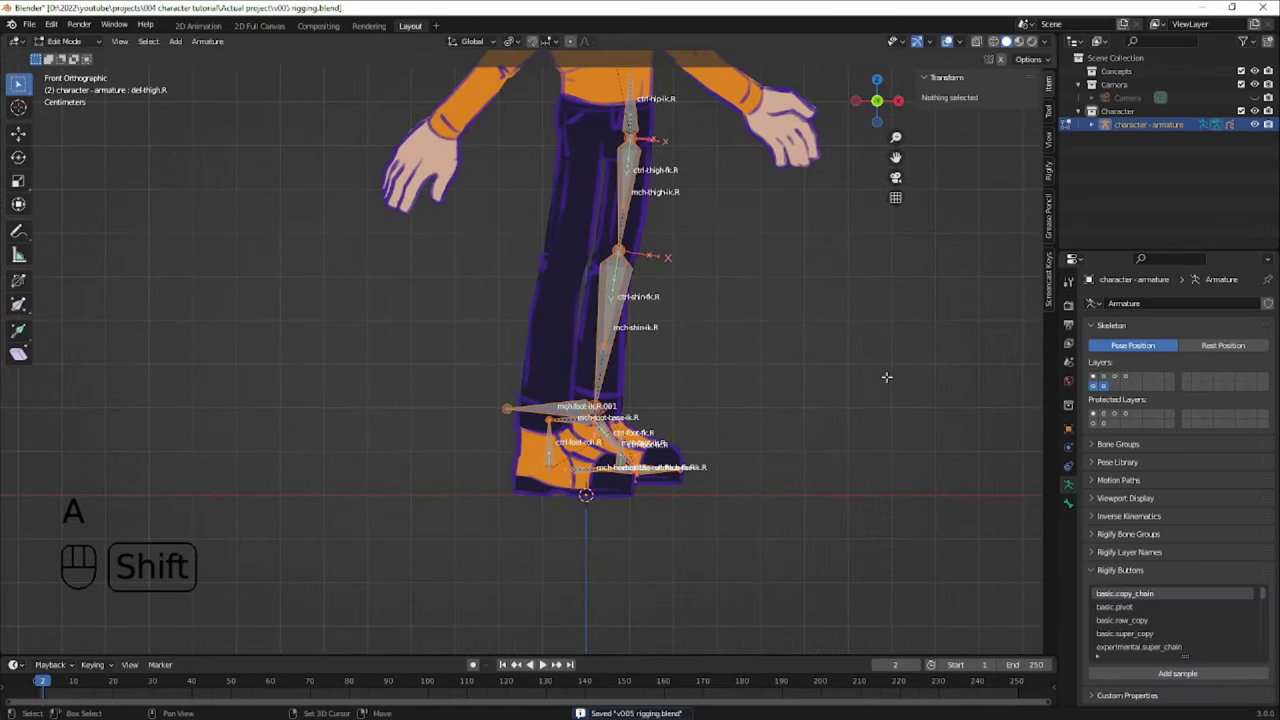
- Duplicate the right leg bones in place and batch-rename the .R.001 copies to .L
key(shift+d)
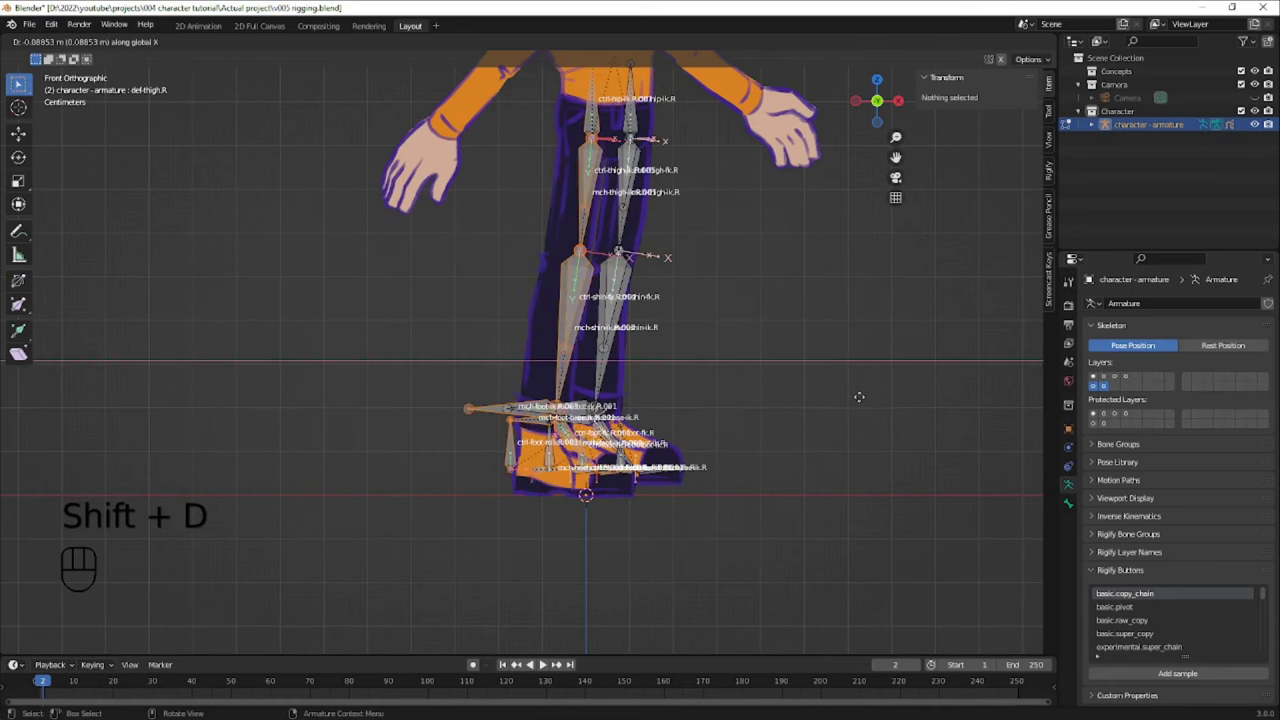
key(s)
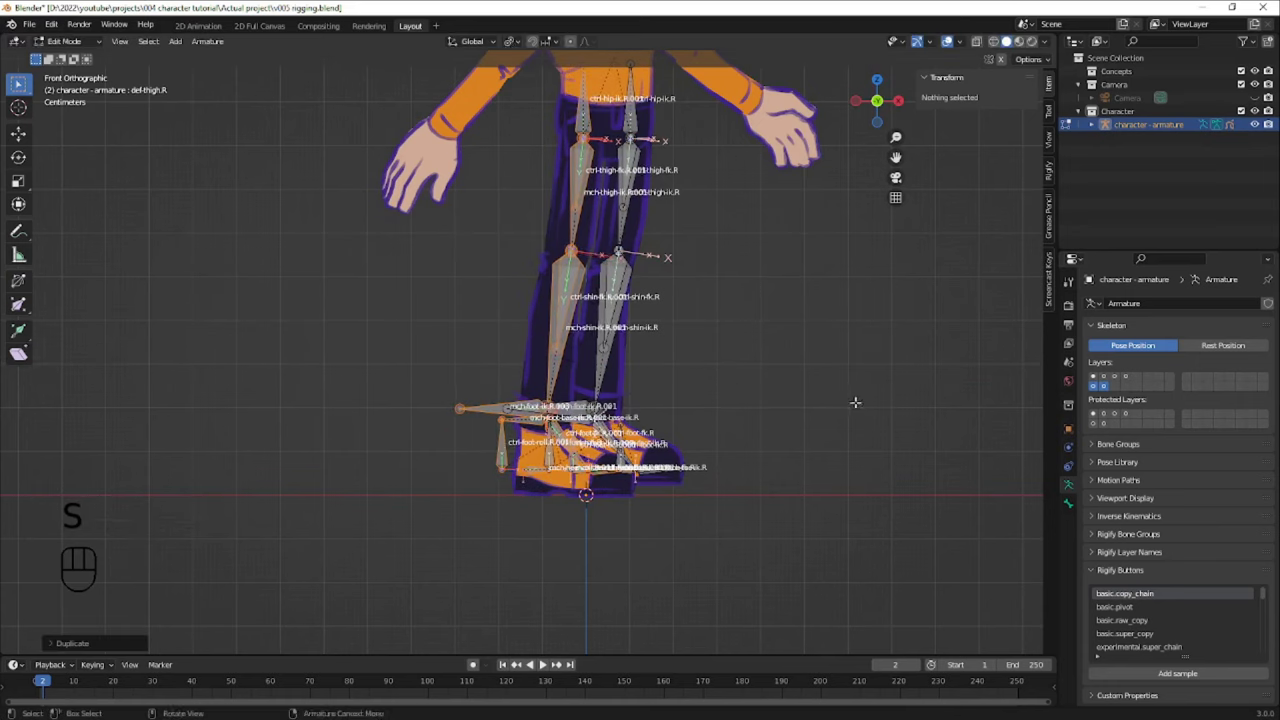
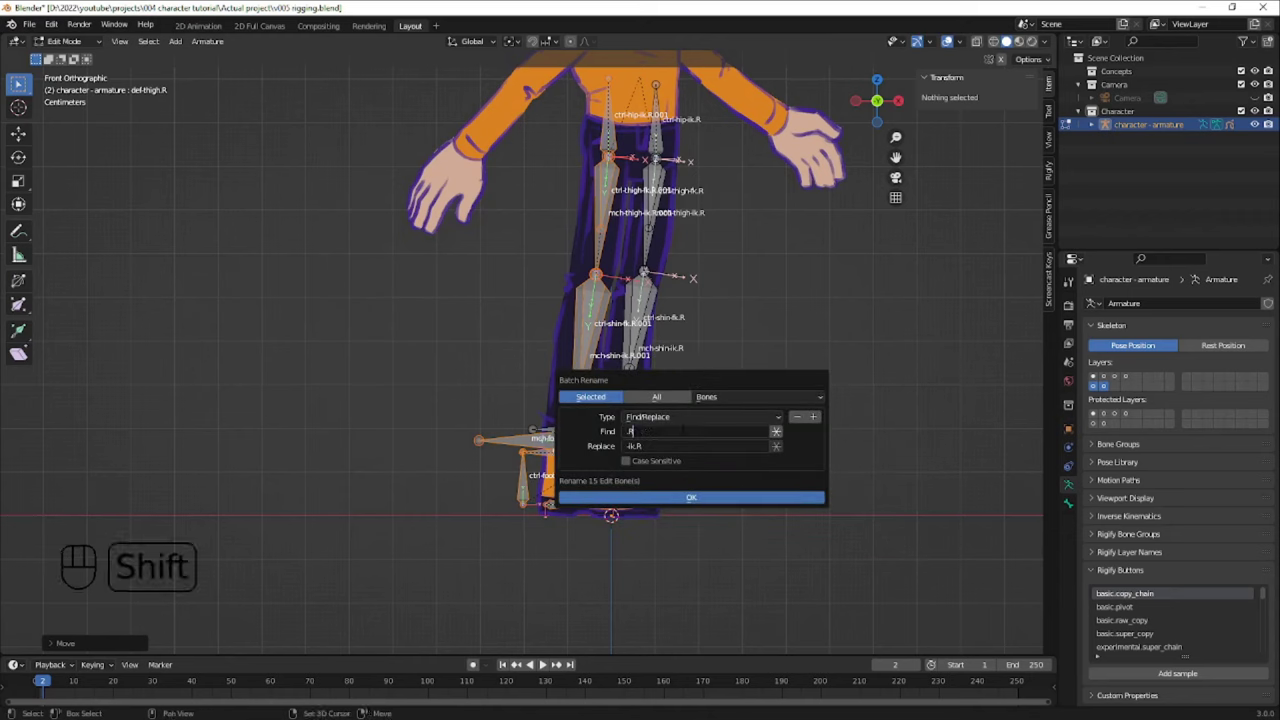
key(o)
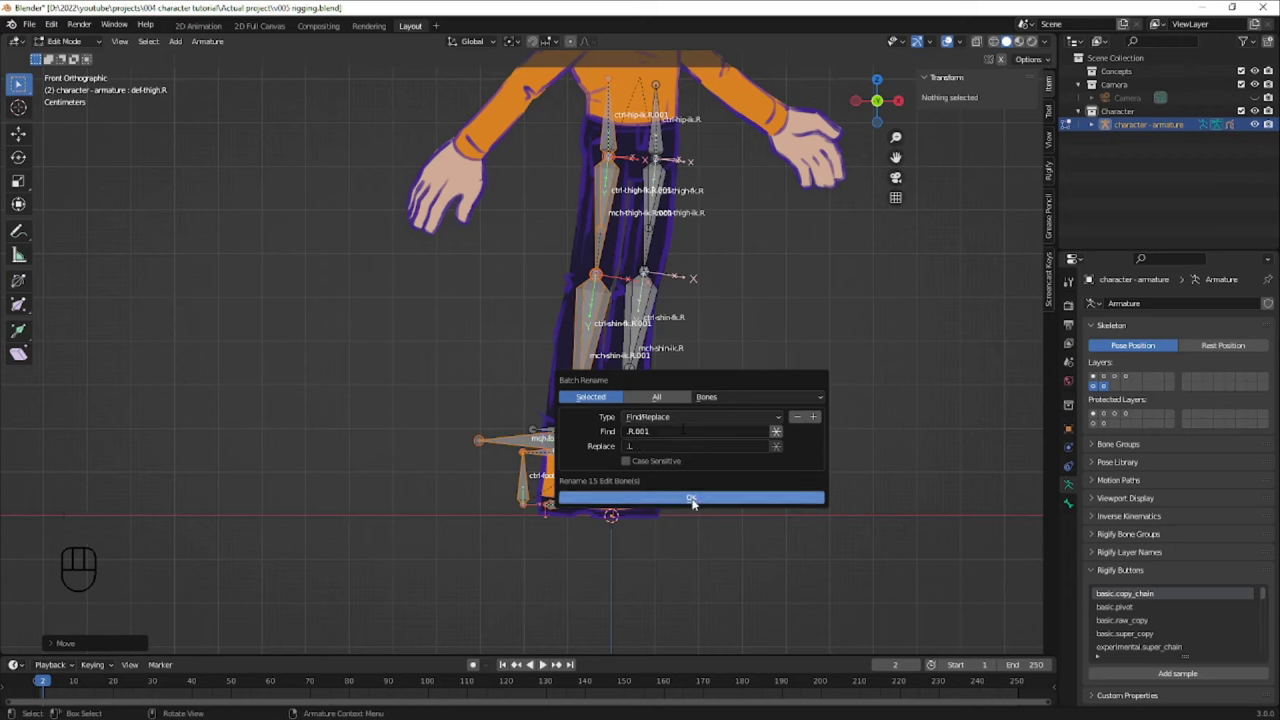
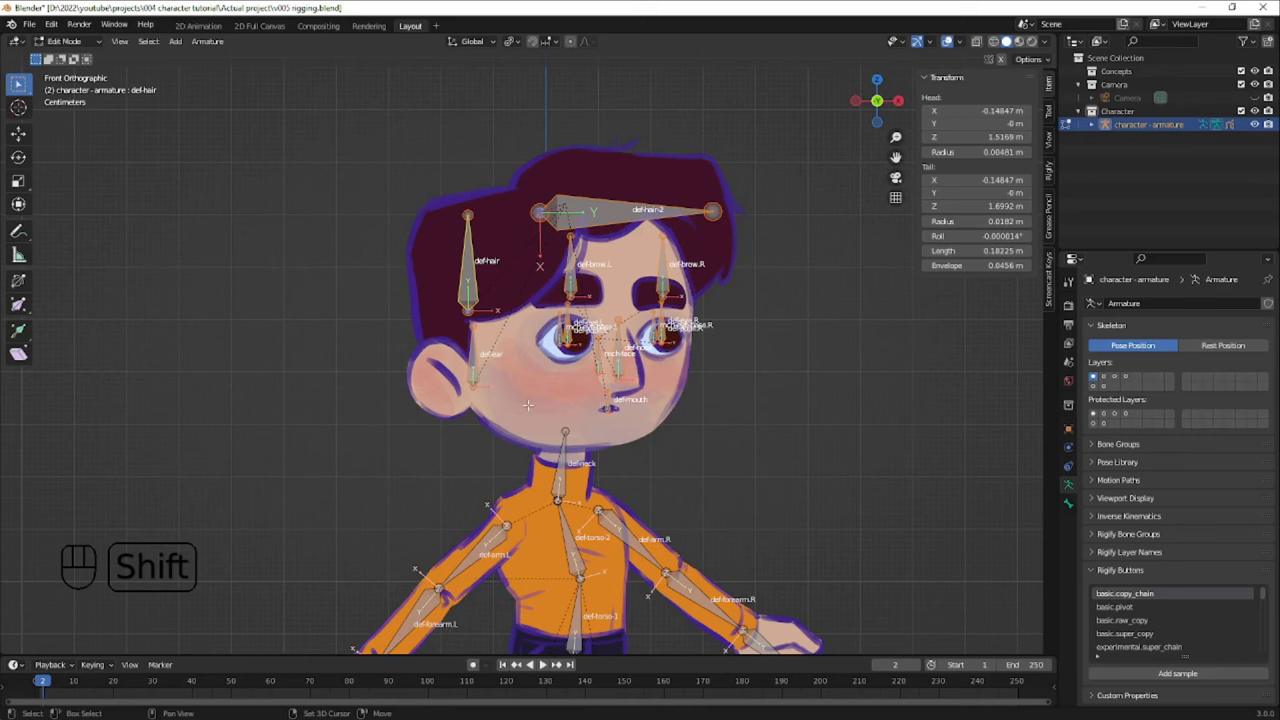
- Duplicate the selected head bones and choose a bone layer to move them onto
key(shift+d)
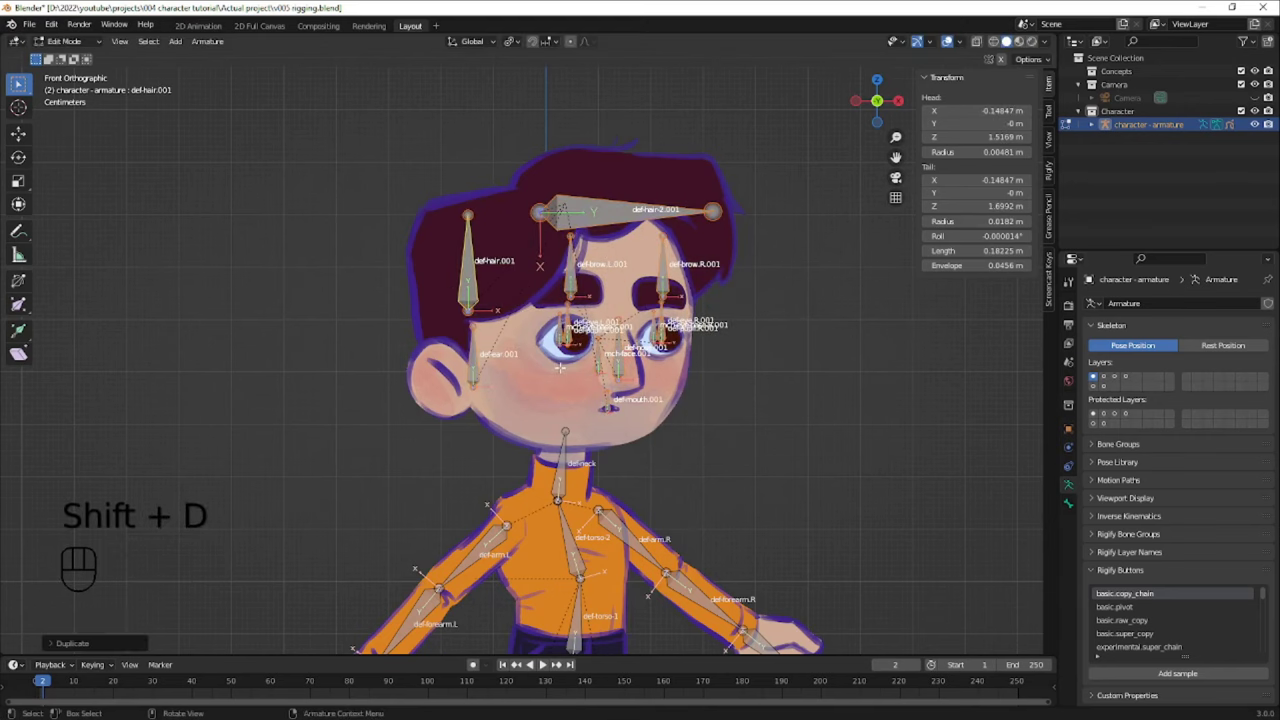
key(m)
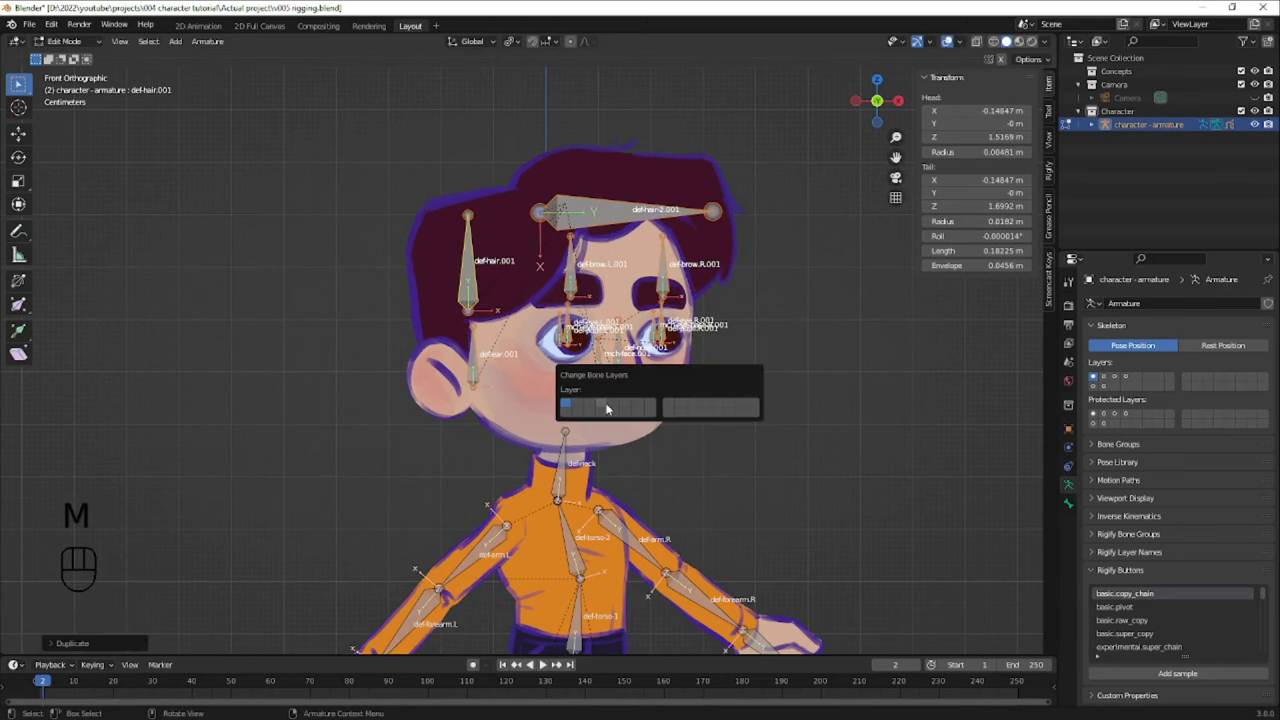
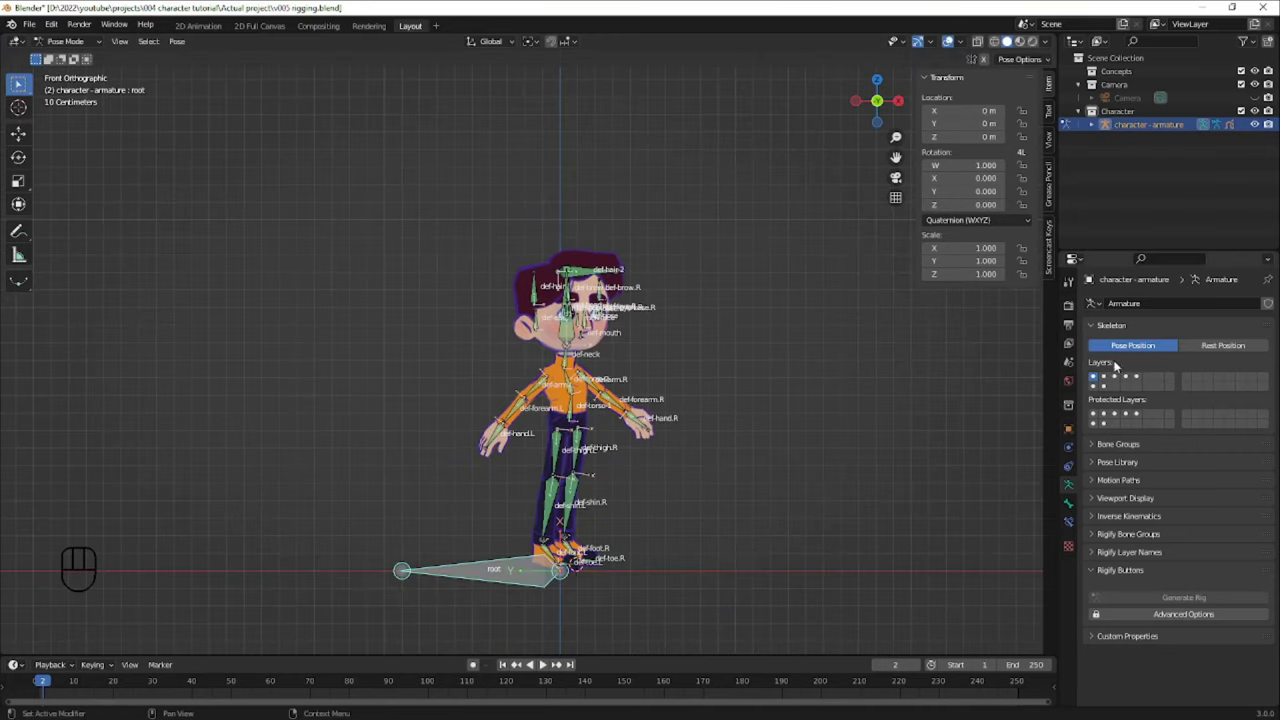
- Test-scale the root bone to check which bones follow it
click(1138, 380)
middle_click(555, 539)
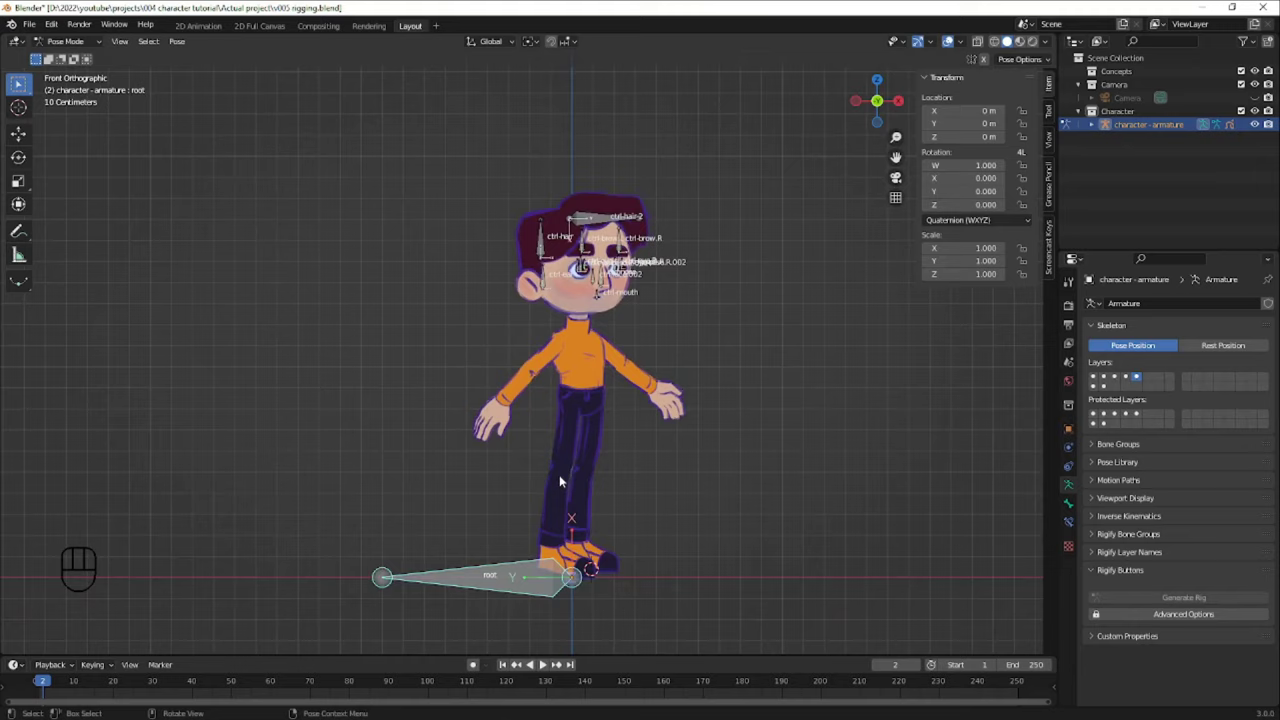
key(alt+a)
key(s)
- Parent the torso and head bones to the root and reveal the arm IK bones for editing
key(ctrl+Tab)
key(ctrl+p)
key(alt+a)
key(s)
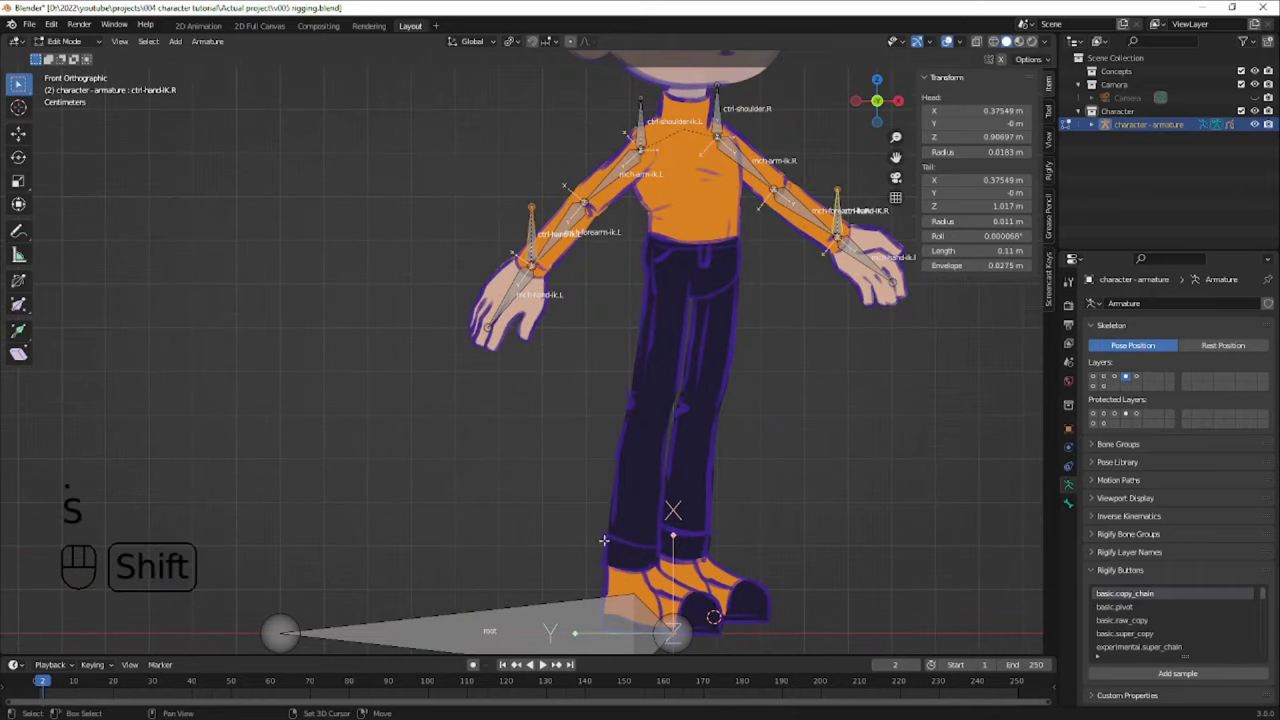
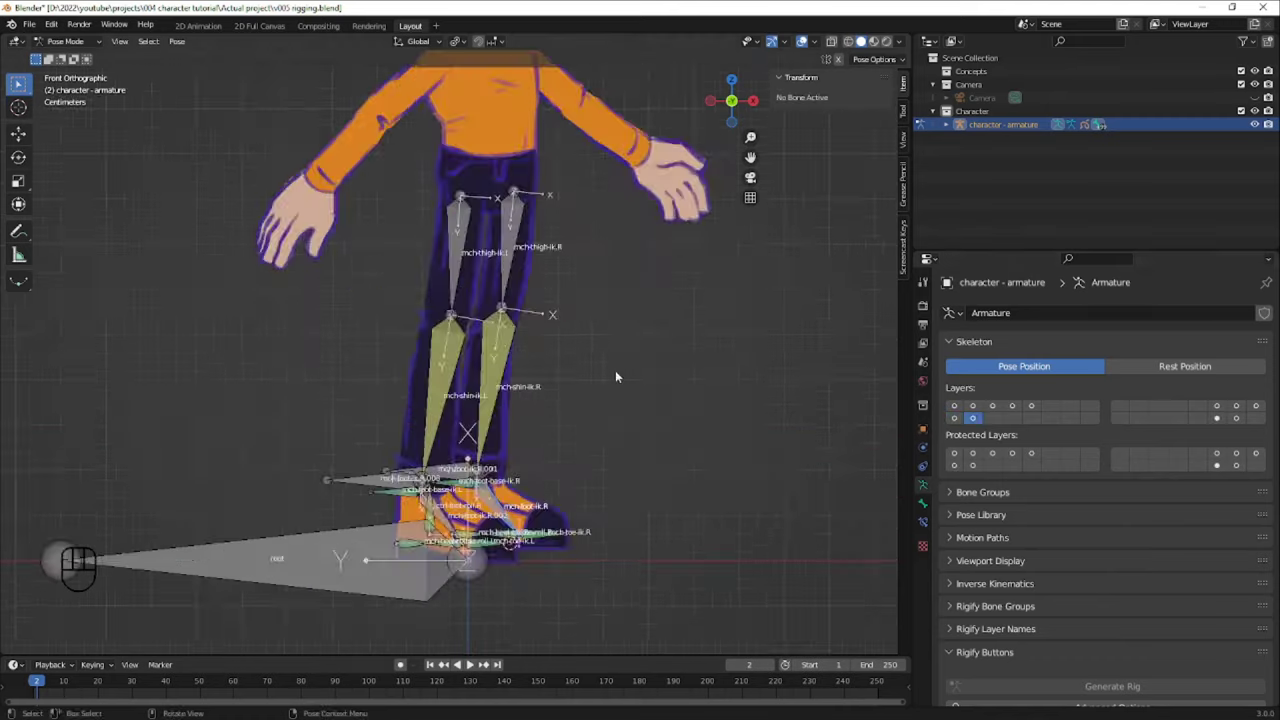
- Move the arm control and mechanism bones onto their own bone layers
drag(980, 402, 480, 196)
key(a)
key(c)
key(m)
key(ctrl+s)
key(n)
- Move the leg control and mechanism bones onto separate layers and save the rigging file
key(m)
key(m)
key(ctrl+s)
key(alt+a)
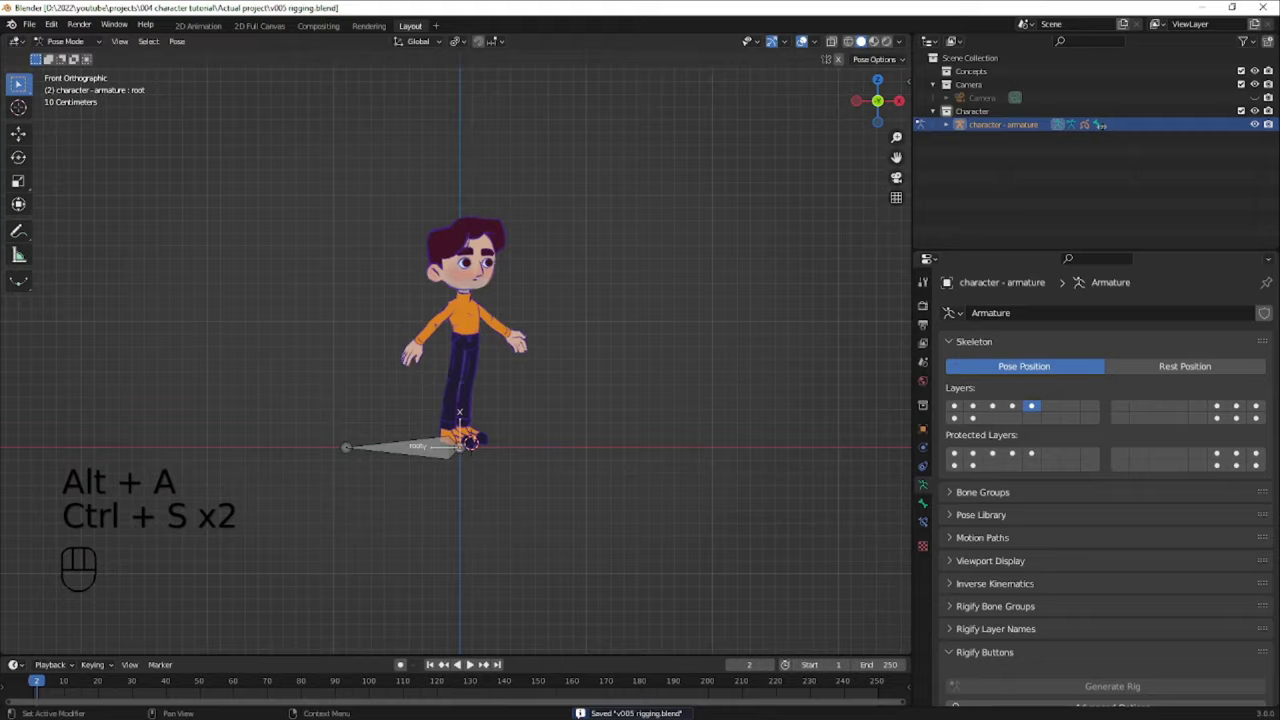
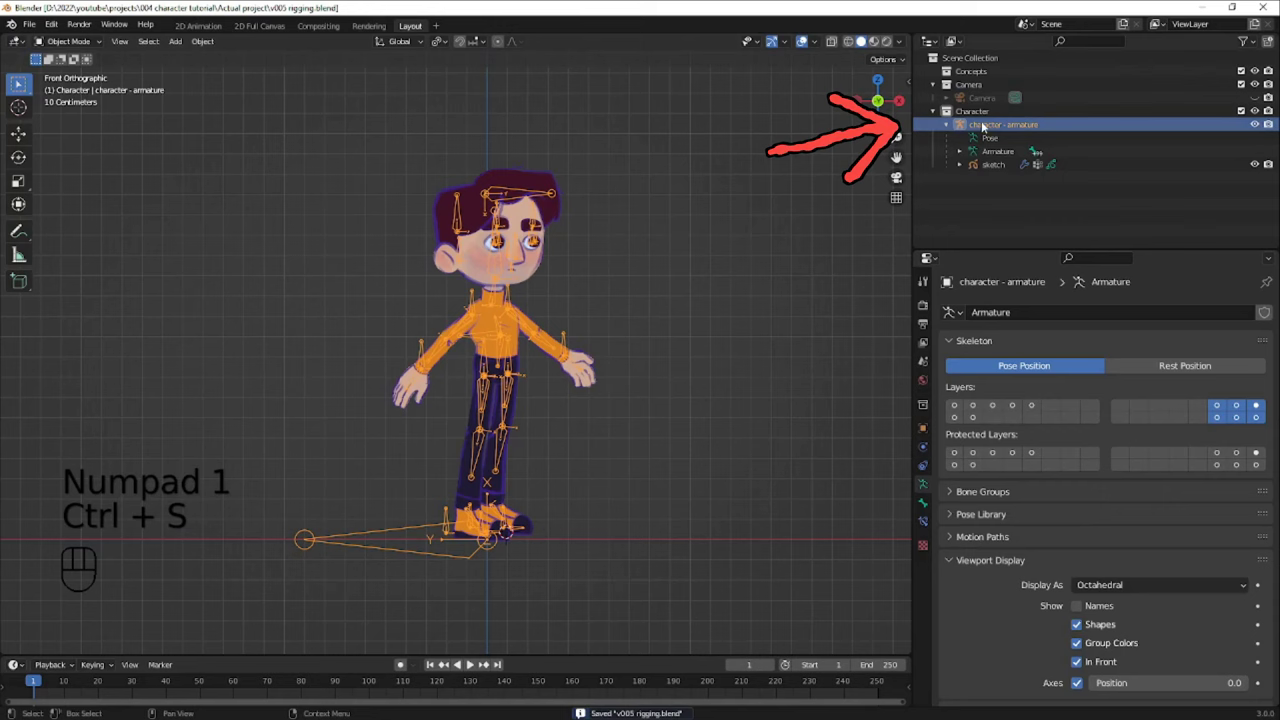
- Add a new collection named wgt inside Character to hold the control widgets
click(1002, 114)
click(1274, 43)
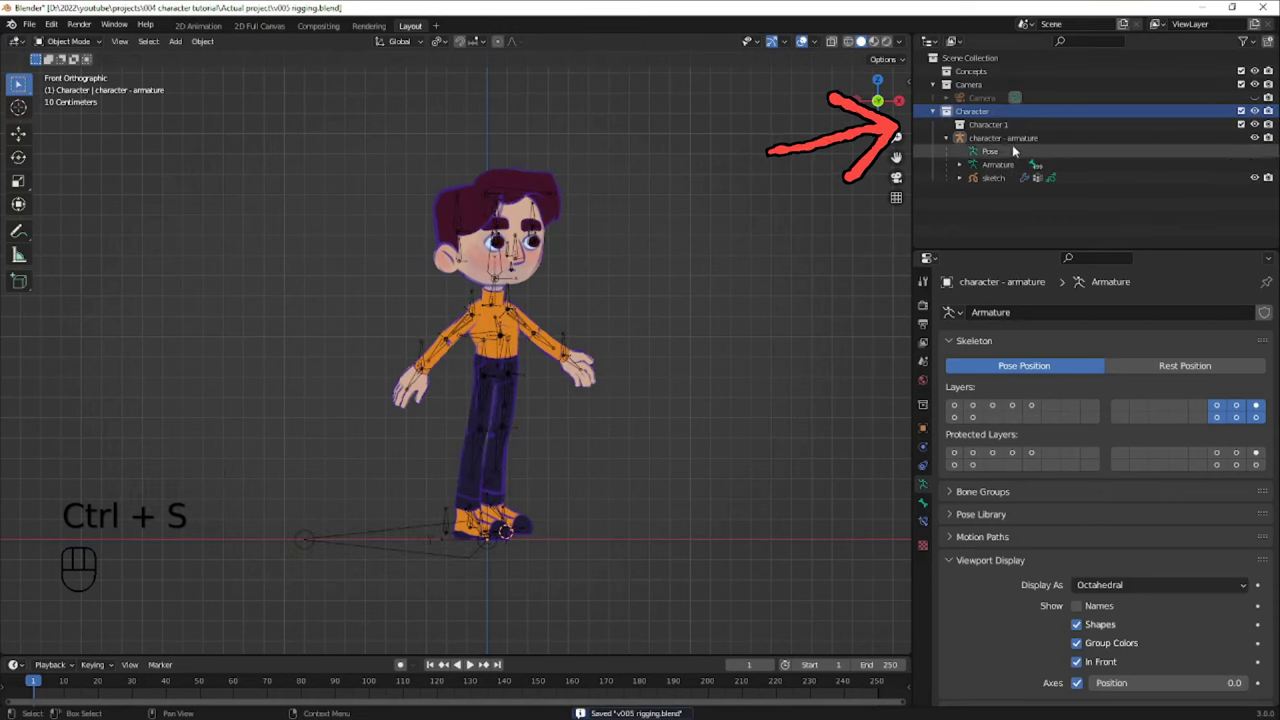
click(1001, 131)
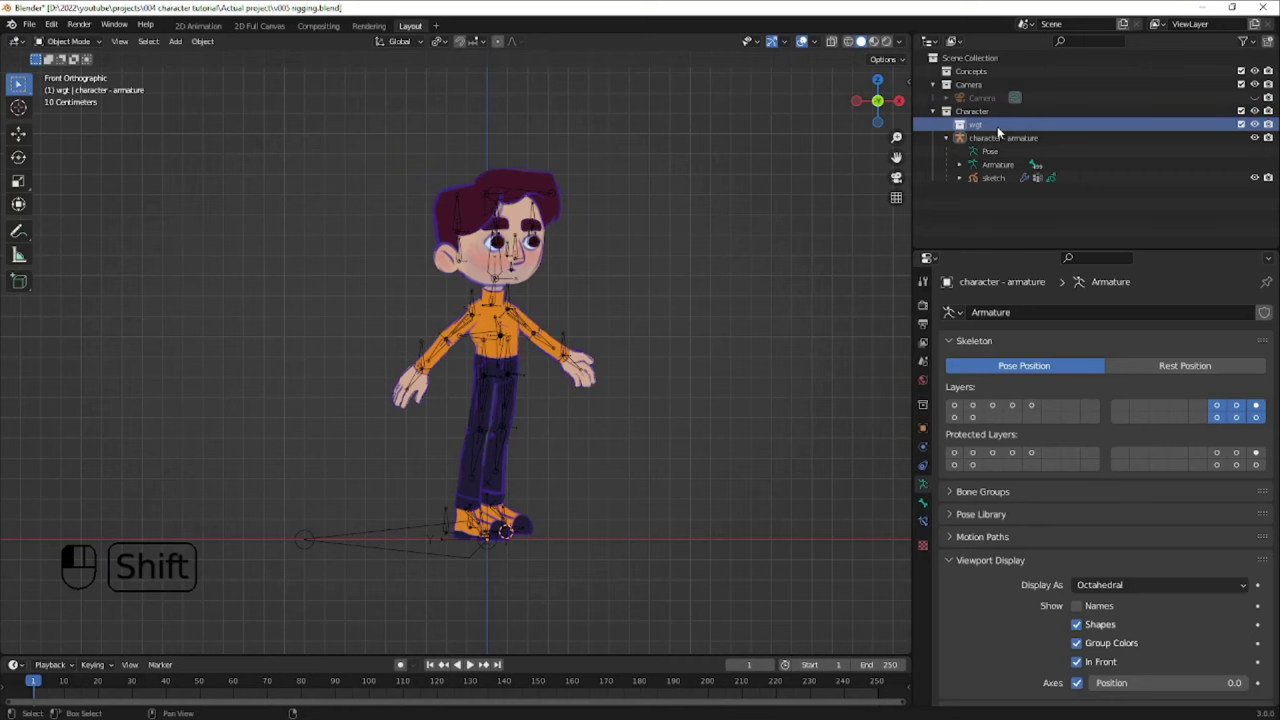
key(shift+a)
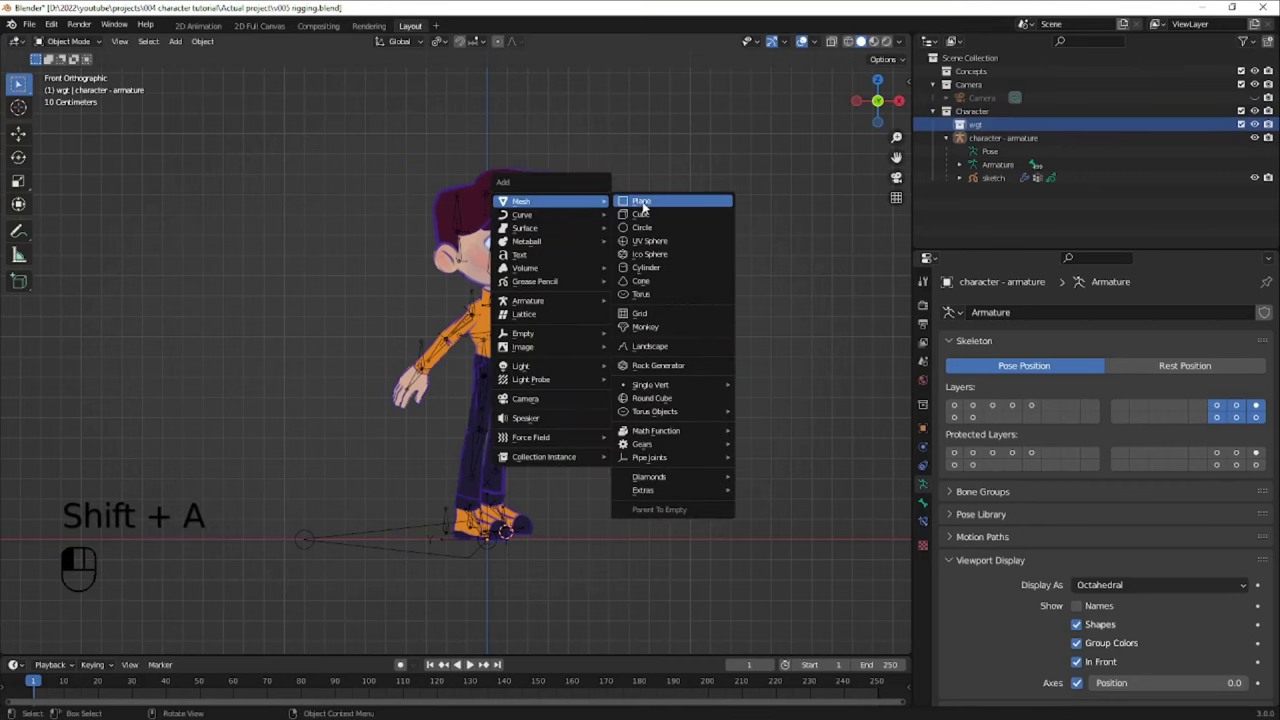
- Add a plane, rotate it 90° on X to stand upright, and rename it wgt - root
key(Tab)
key(r)
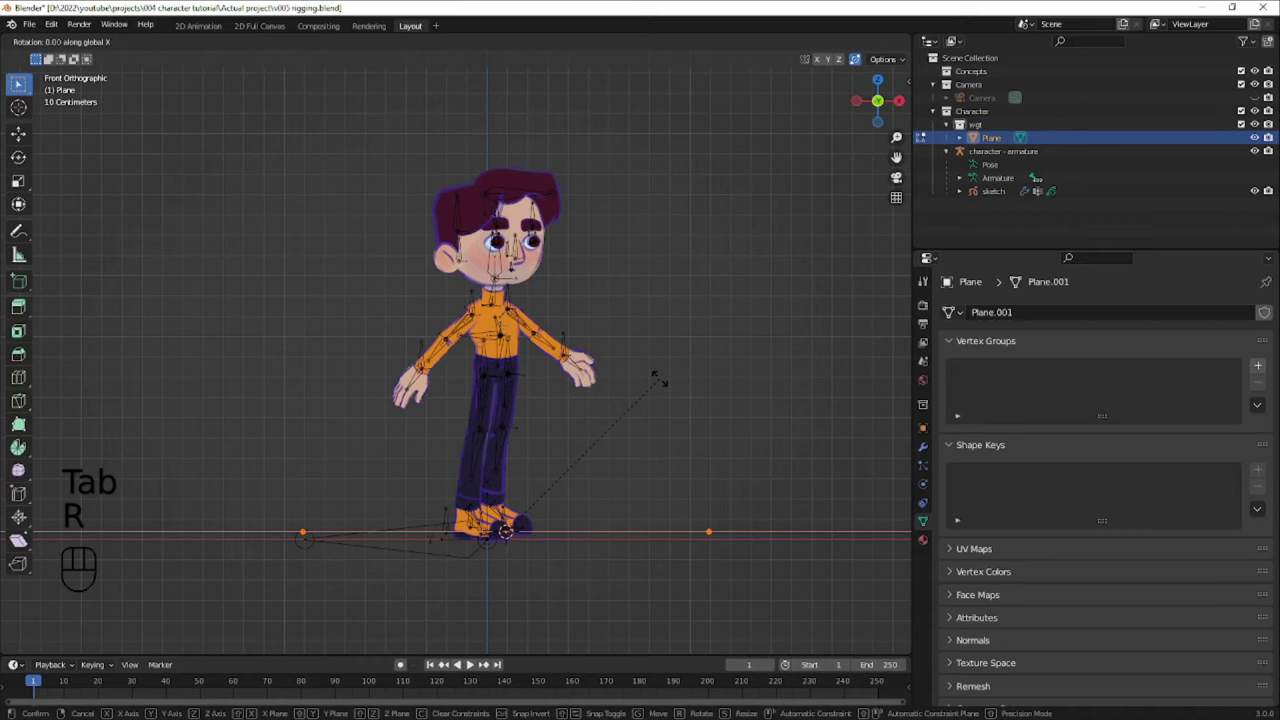
key(Tab)
key(F2)
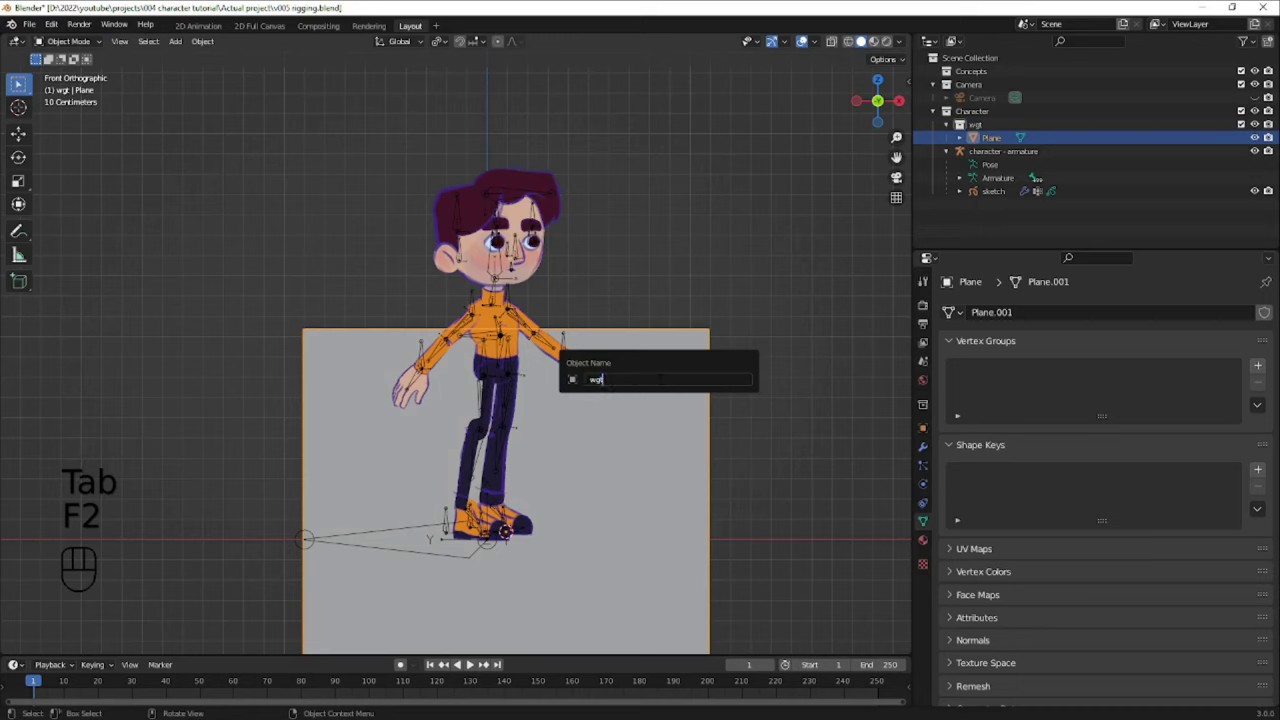
key(BackSpace)
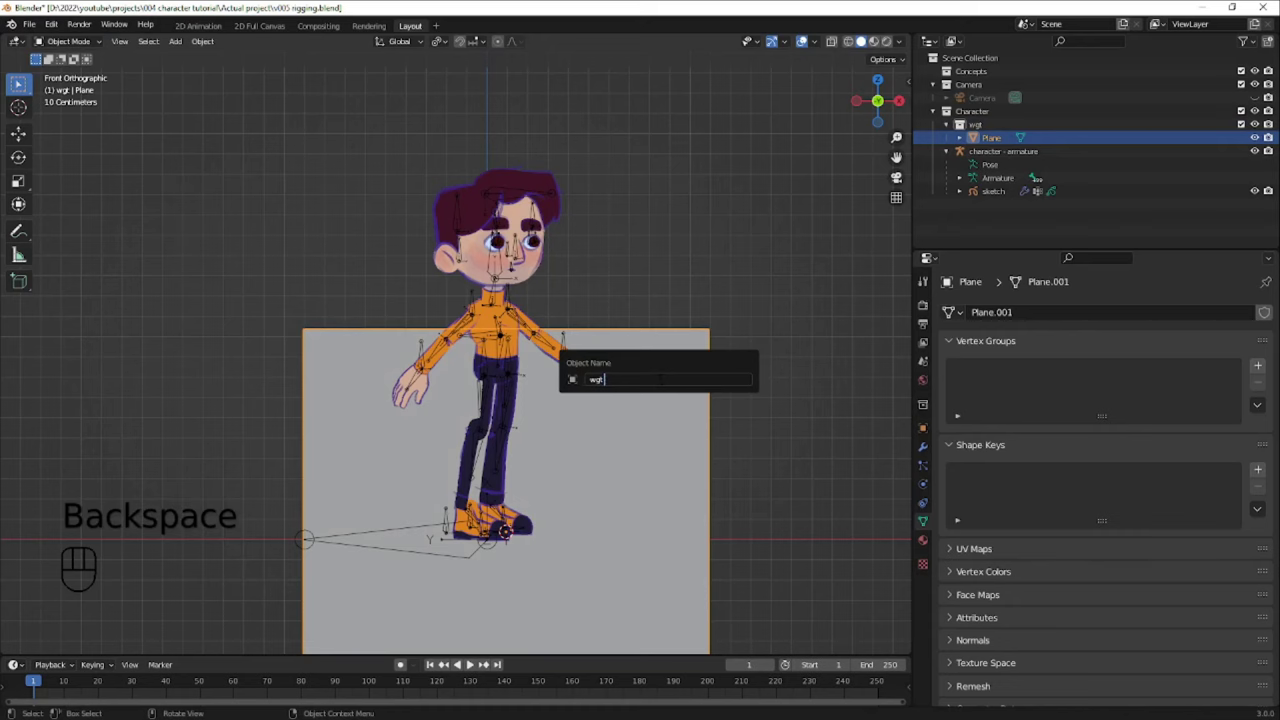
key(o)
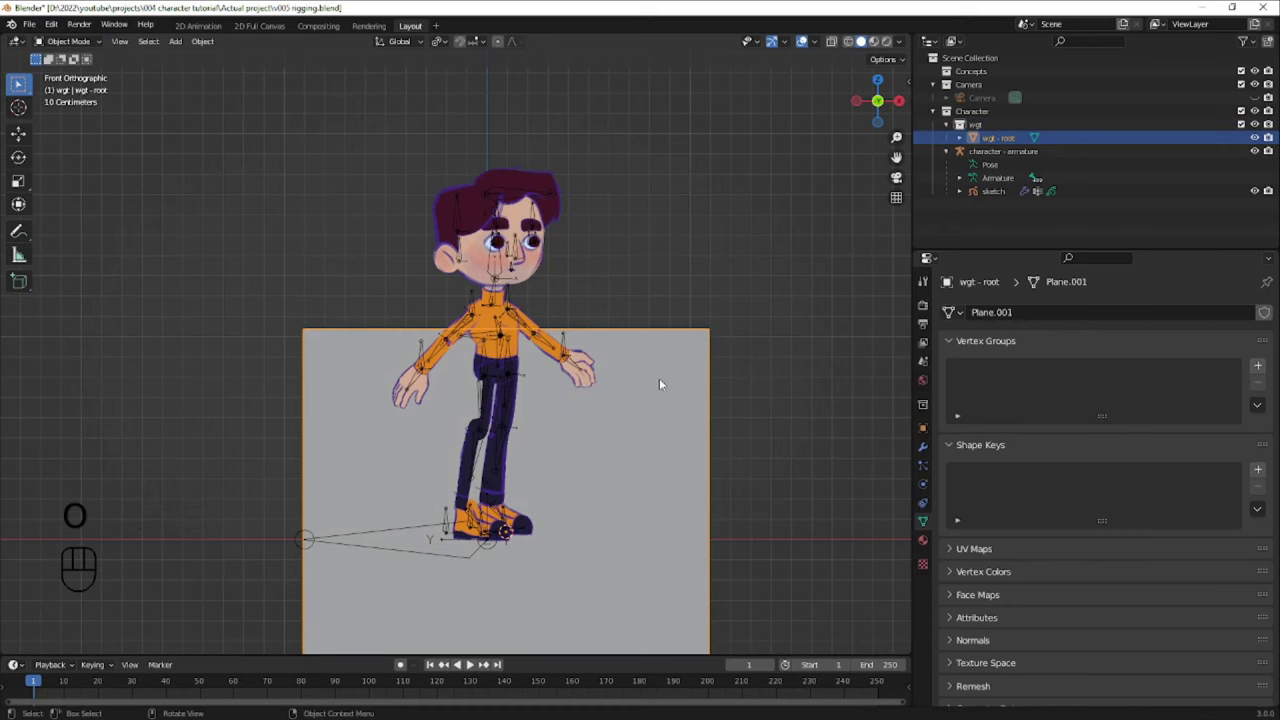
- Stretch the plane along Z into a tall rectangle and prepare to delete its faces
key(Tab)
key(g)
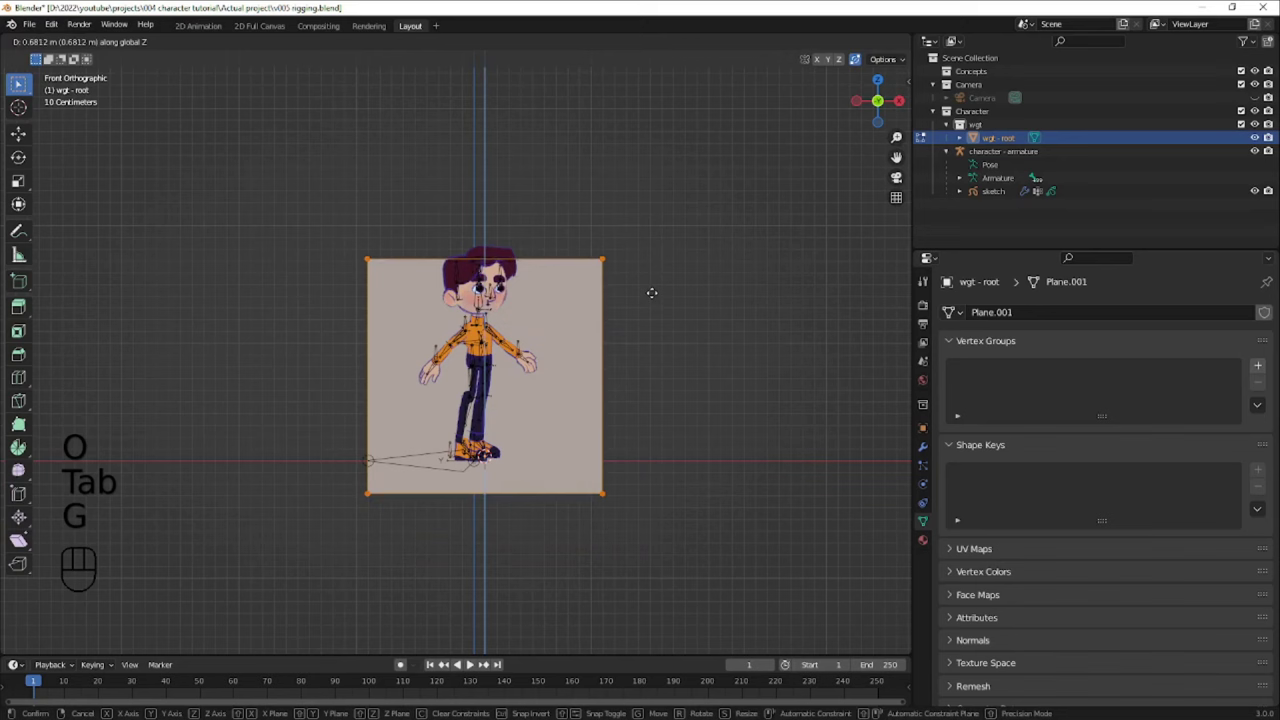
key(s)
key(g)
key(s)
key(g)
key(x)
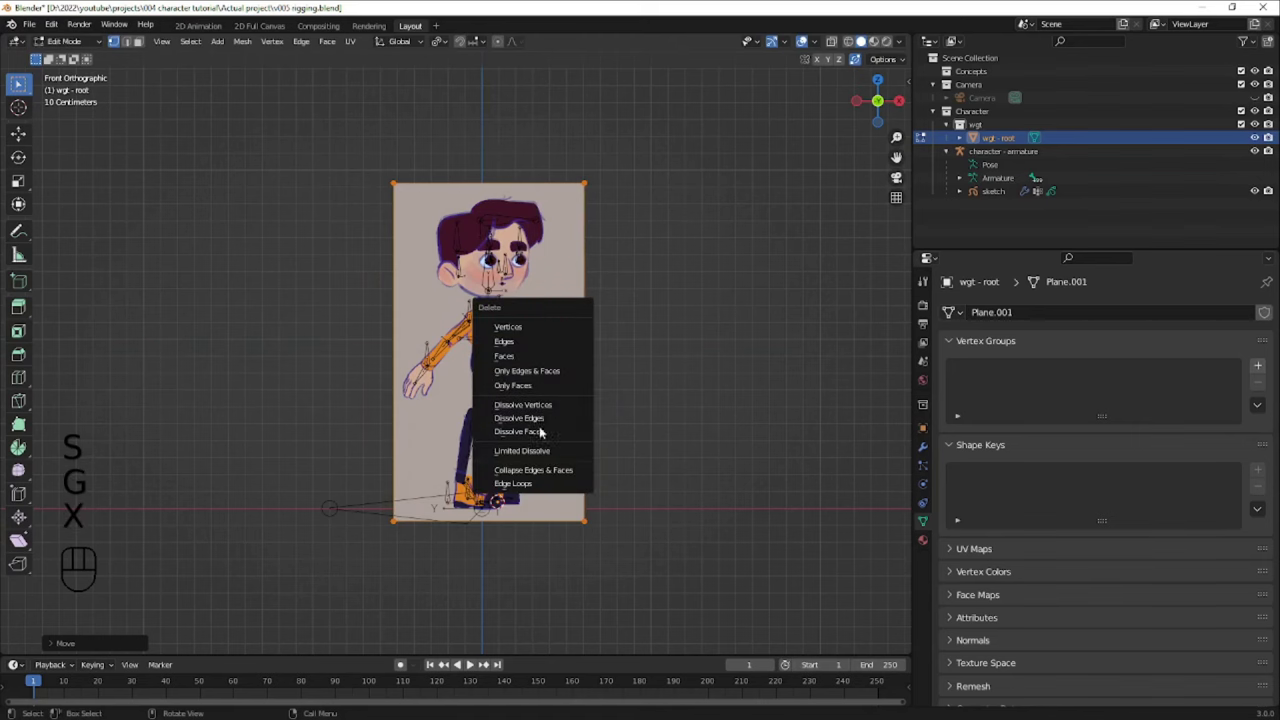
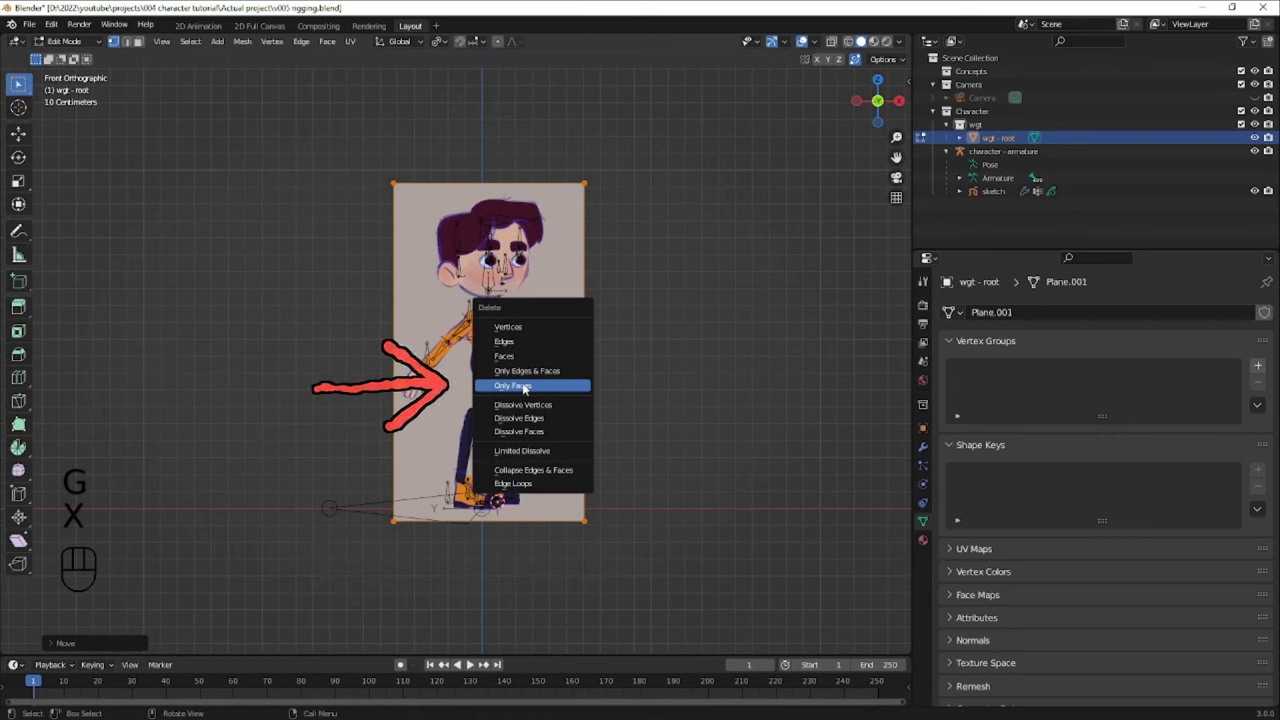
- Delete only the plane's faces, leaving an edge outline, and save the file
key(ctrl+s)
key(ctrl+s)
middle_click(703, 266)
key(g)
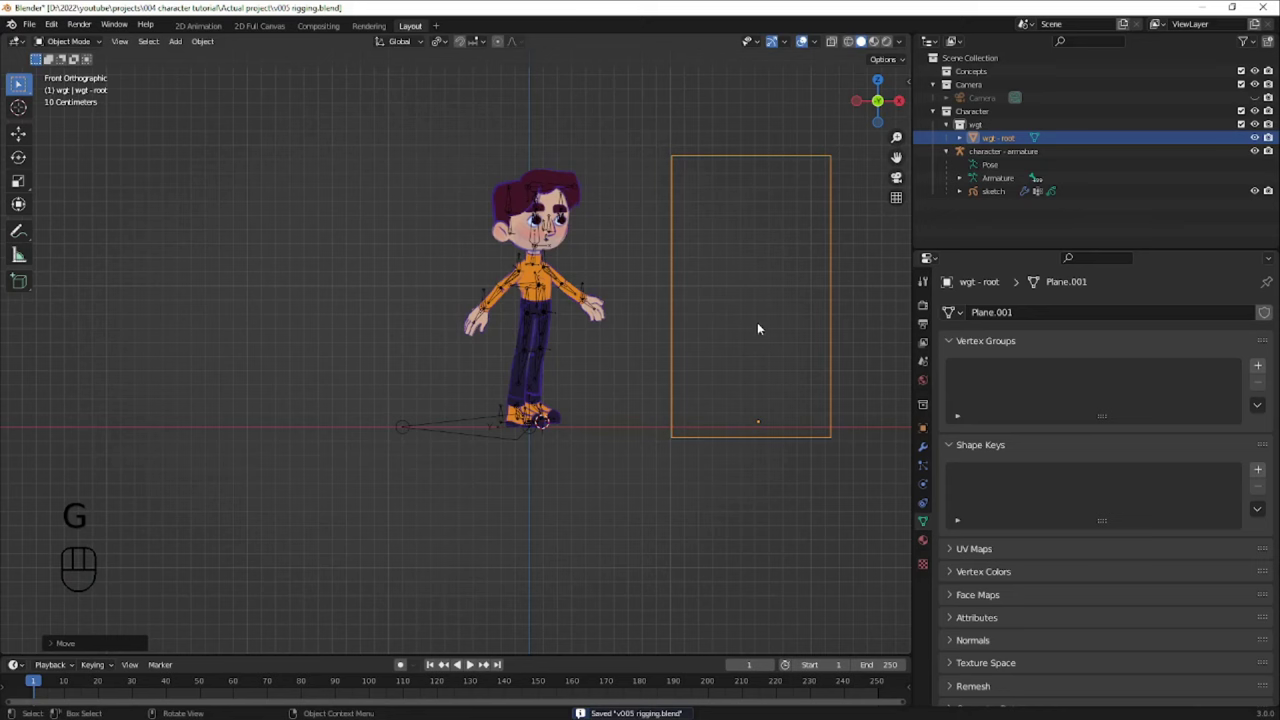
- Assign wgt - root as the root bone's custom display shape in Pose Mode
click(484, 440)
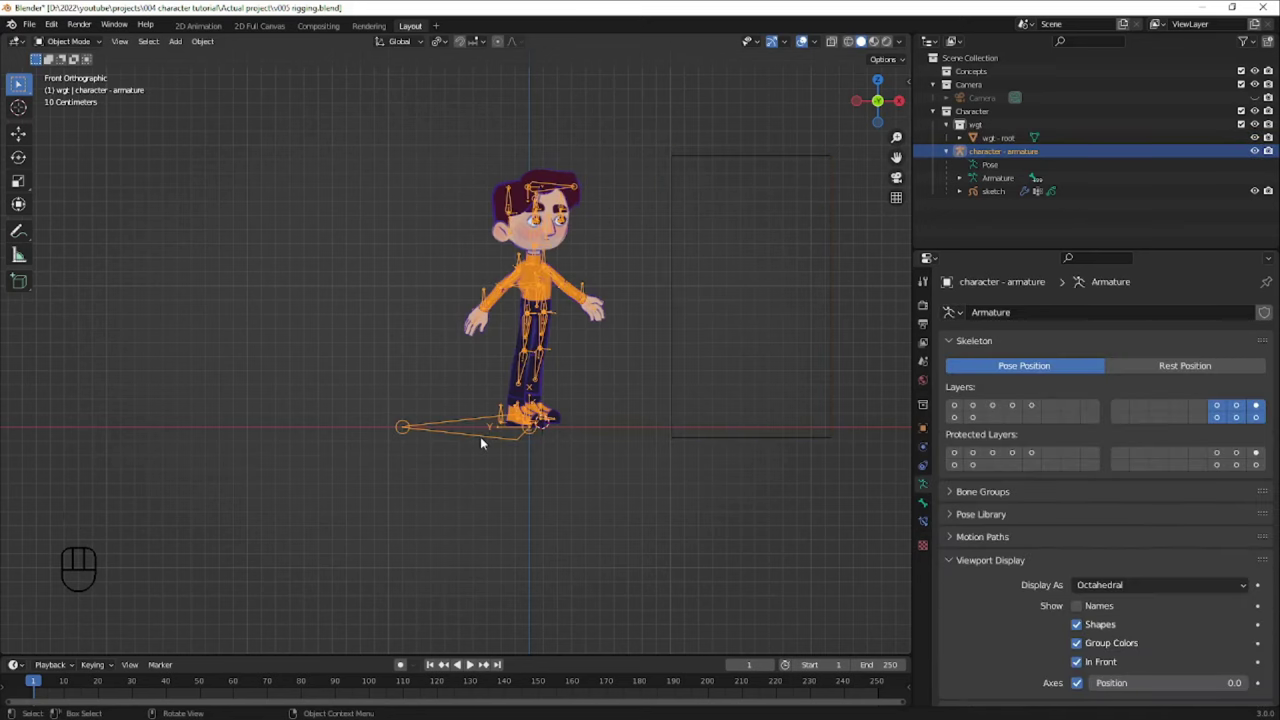
key(ctrl+Tab)
click(926, 508)
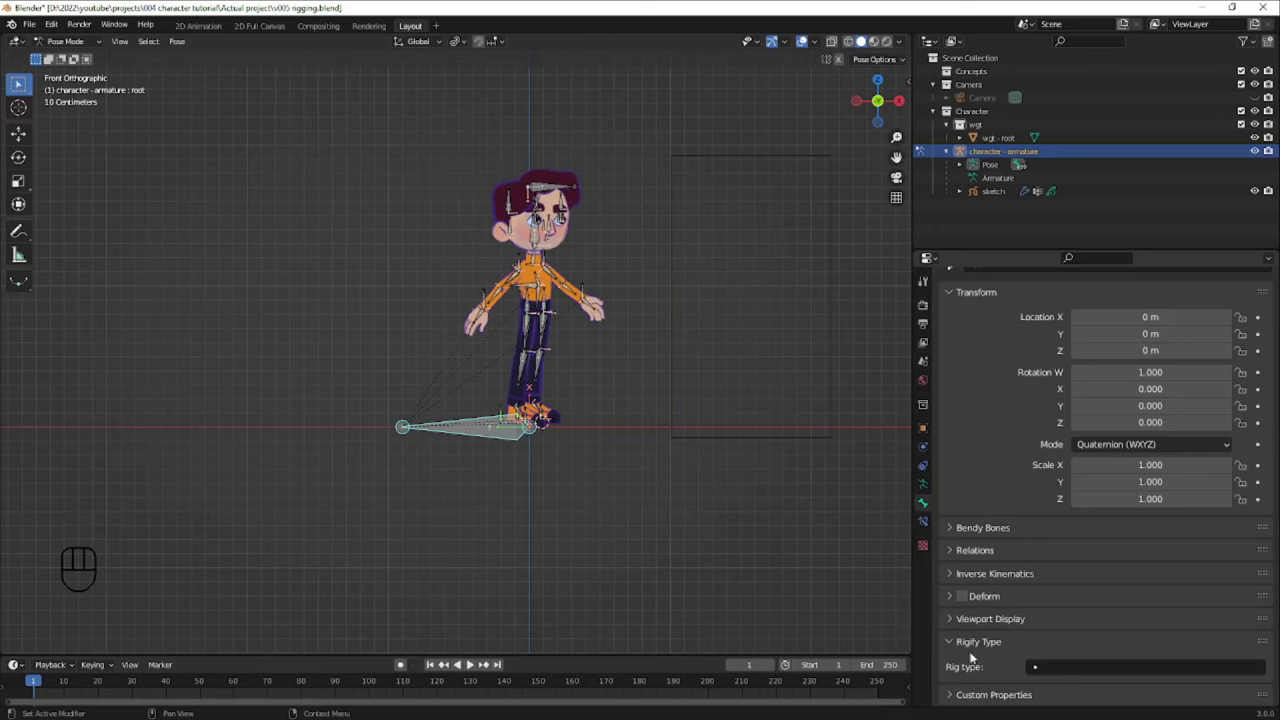
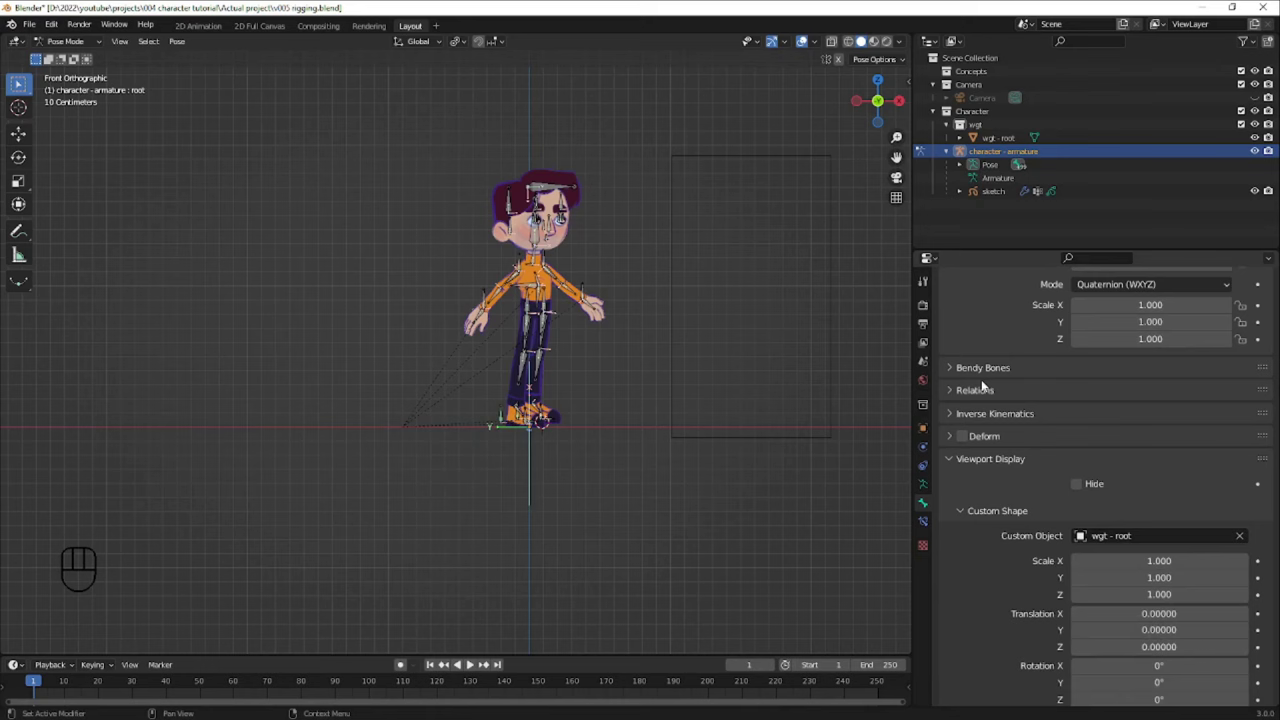
key(ctrl+Tab)
- Rotate the root widget a quarter turn to lie flat on the ground and apply its rotation
key(r)
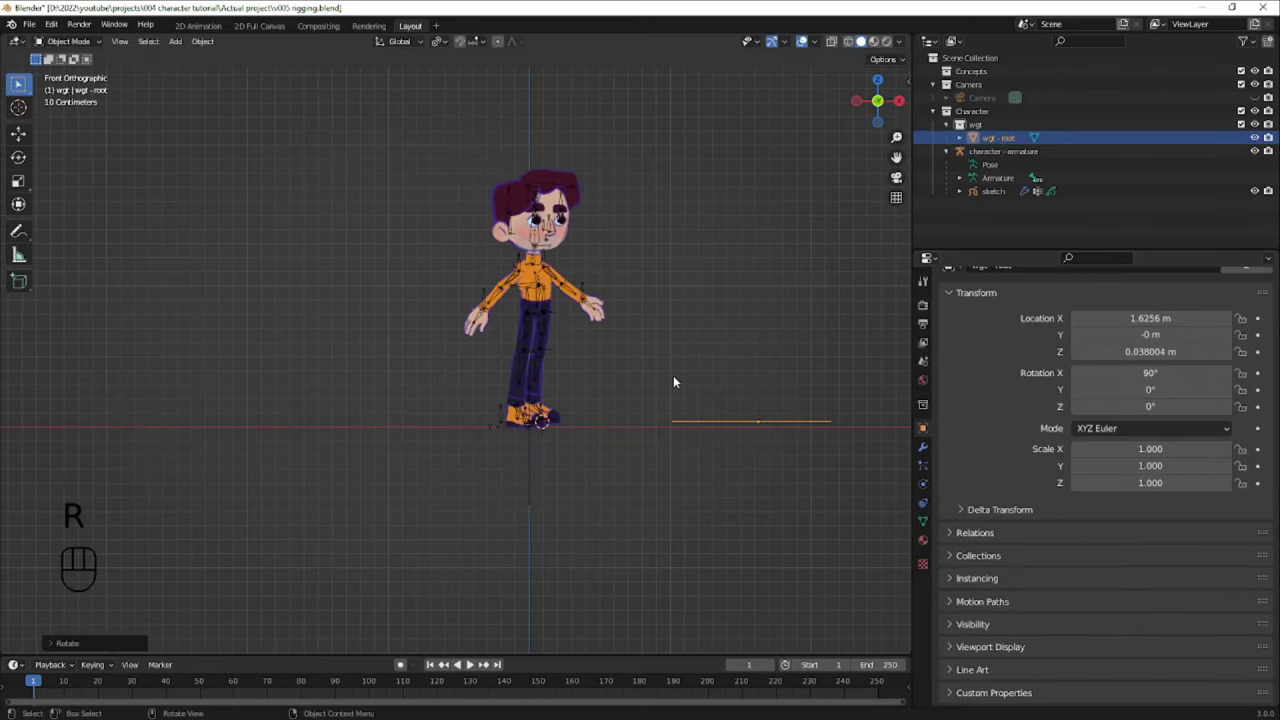
key(ctrl+a)
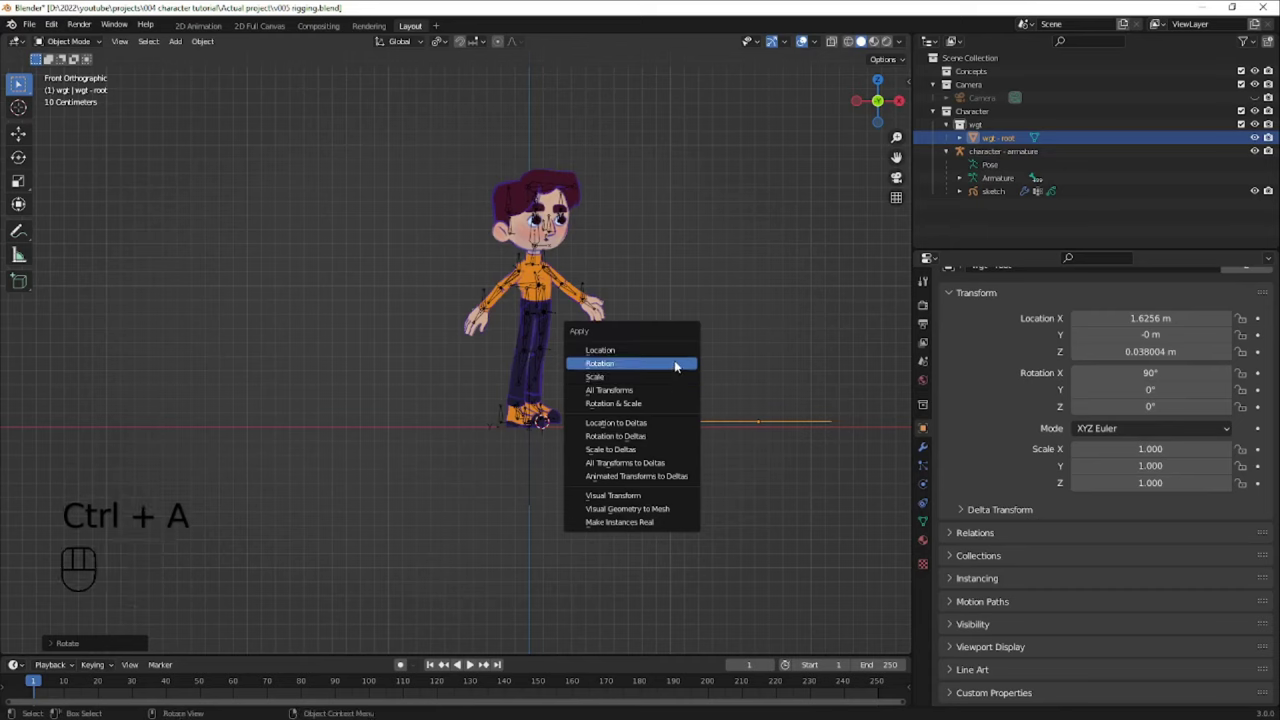
key(r)
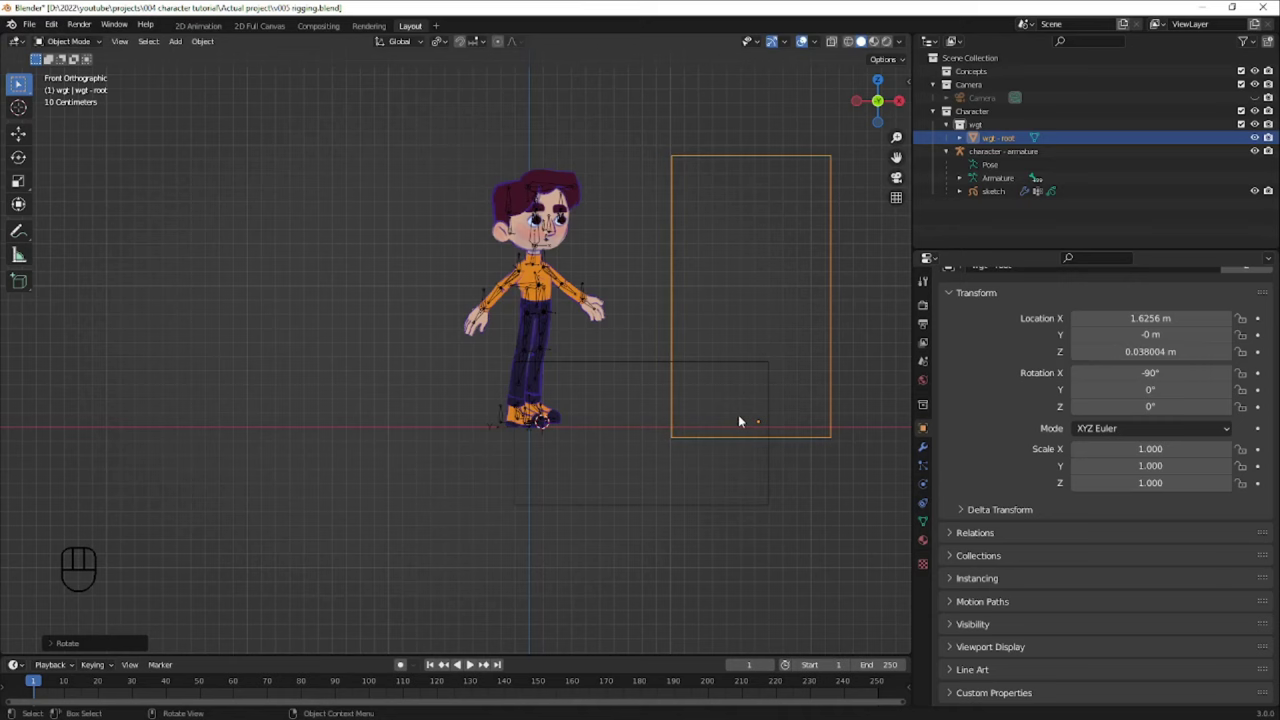
key(r)
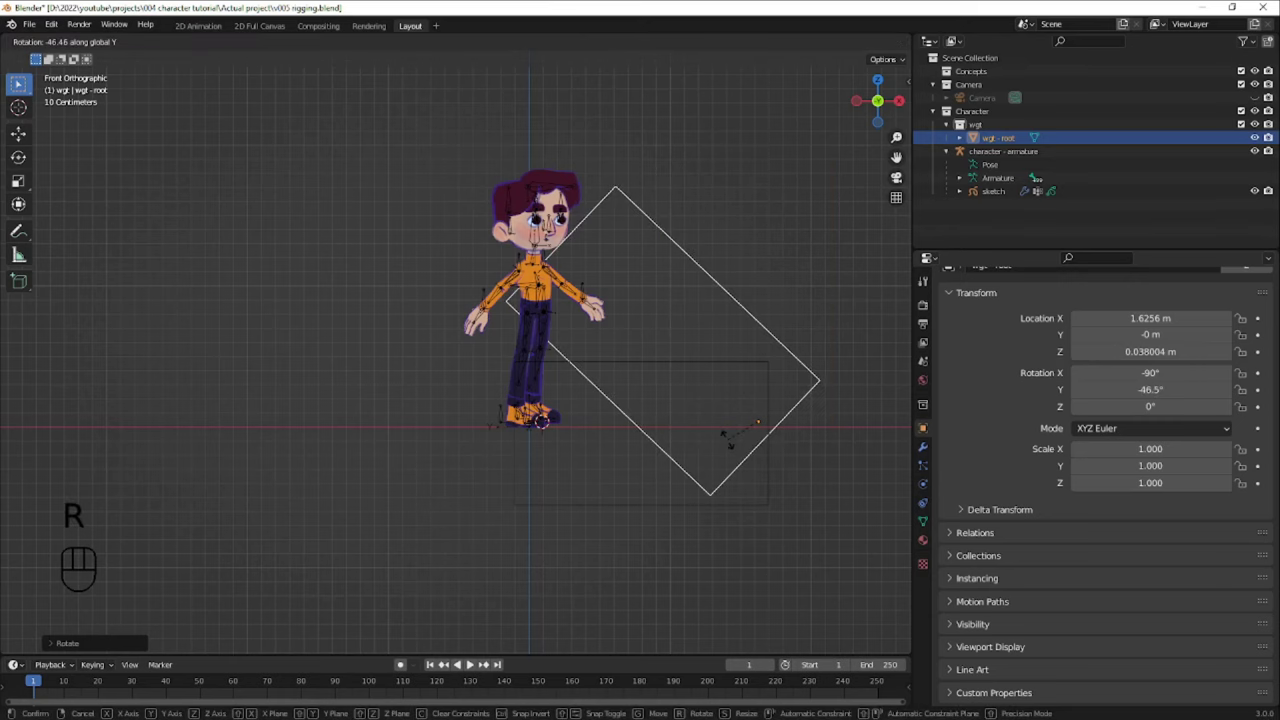
key(ctrl+z)
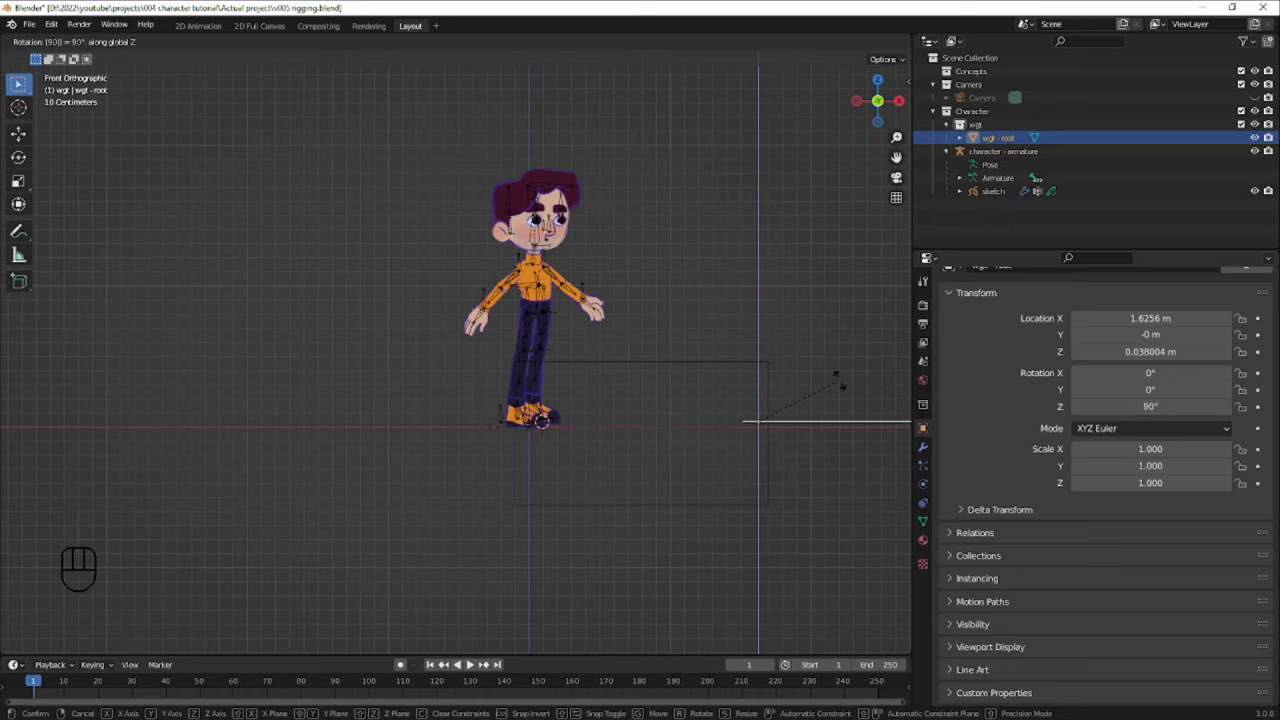
key(ctrl+a)
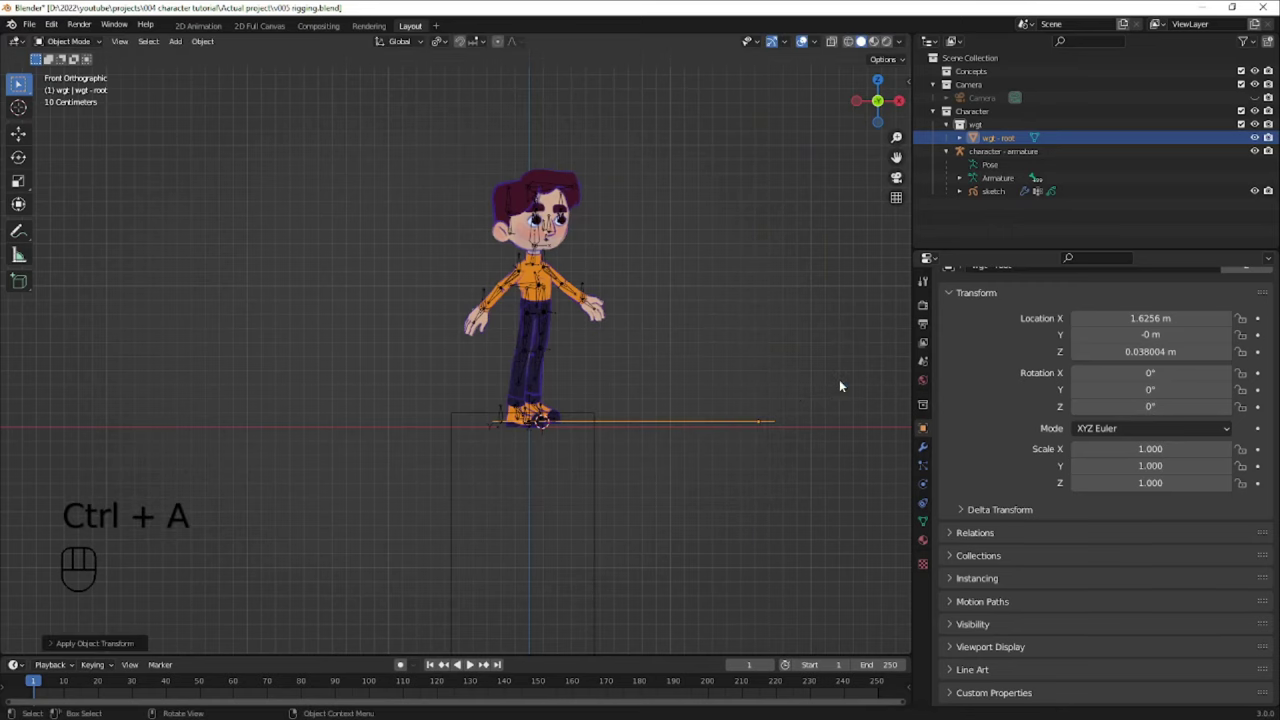
key(r)
key(shift+e)
key(shift+r)
key(r)
key(ctrl+a)
- Slide the root widget along X to sit beside the character's feet
key(Tab)
key(a)
key(s)
key(g)
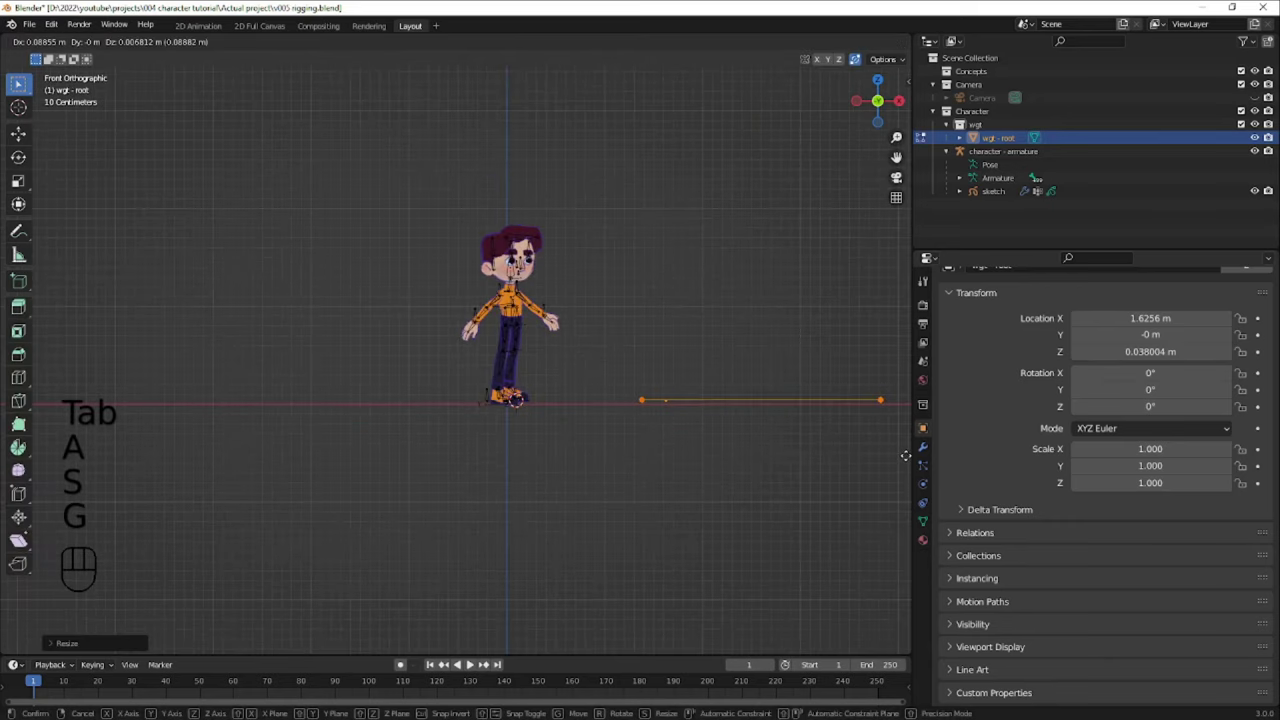
key(Tab)
key(Tab)
key(a)
key(s)
key(g)
key(Tab)
key(Tab)
key(g)
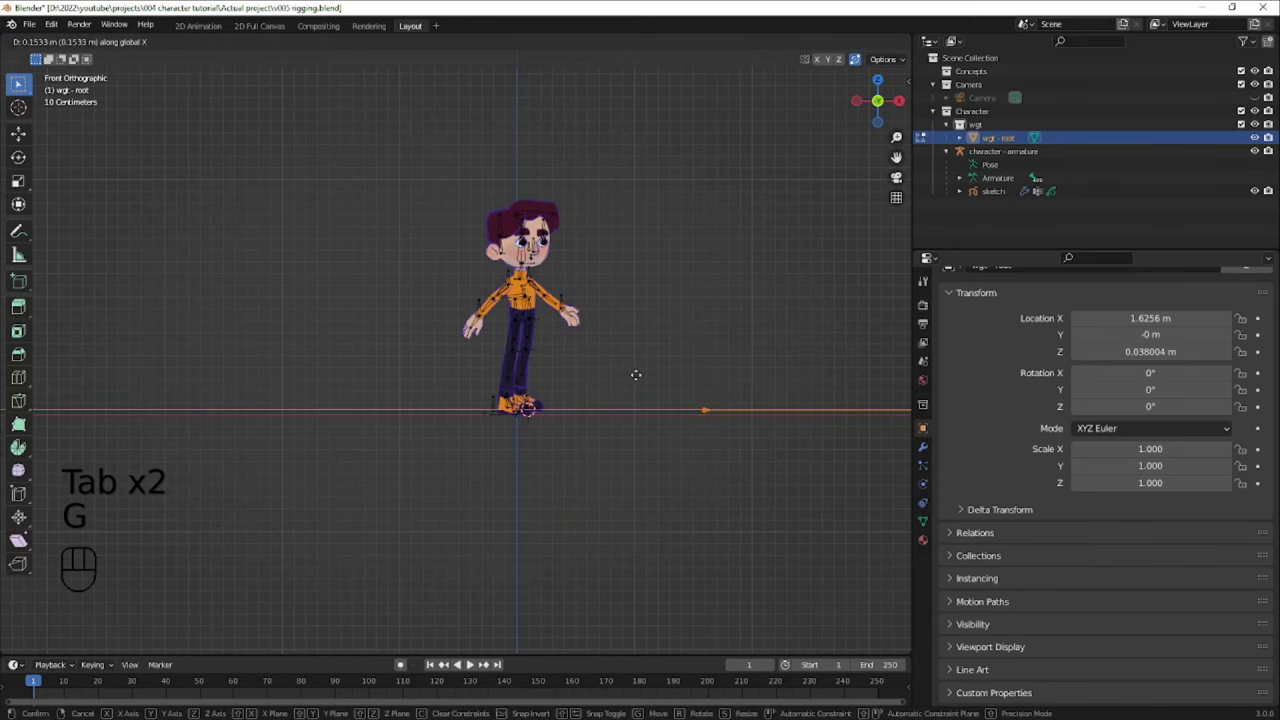
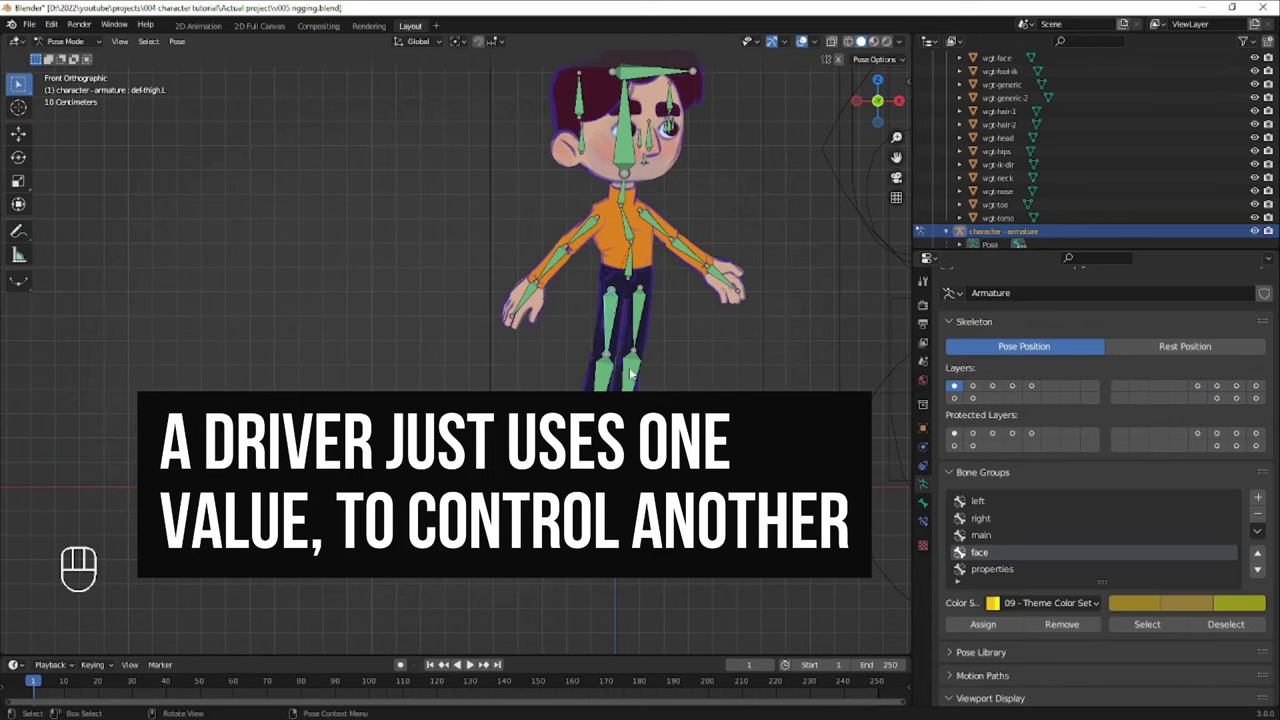
- Paste a driver onto the influence of def-thigh.L's IK Copy Transforms, matching def-toe.L
click(924, 525)
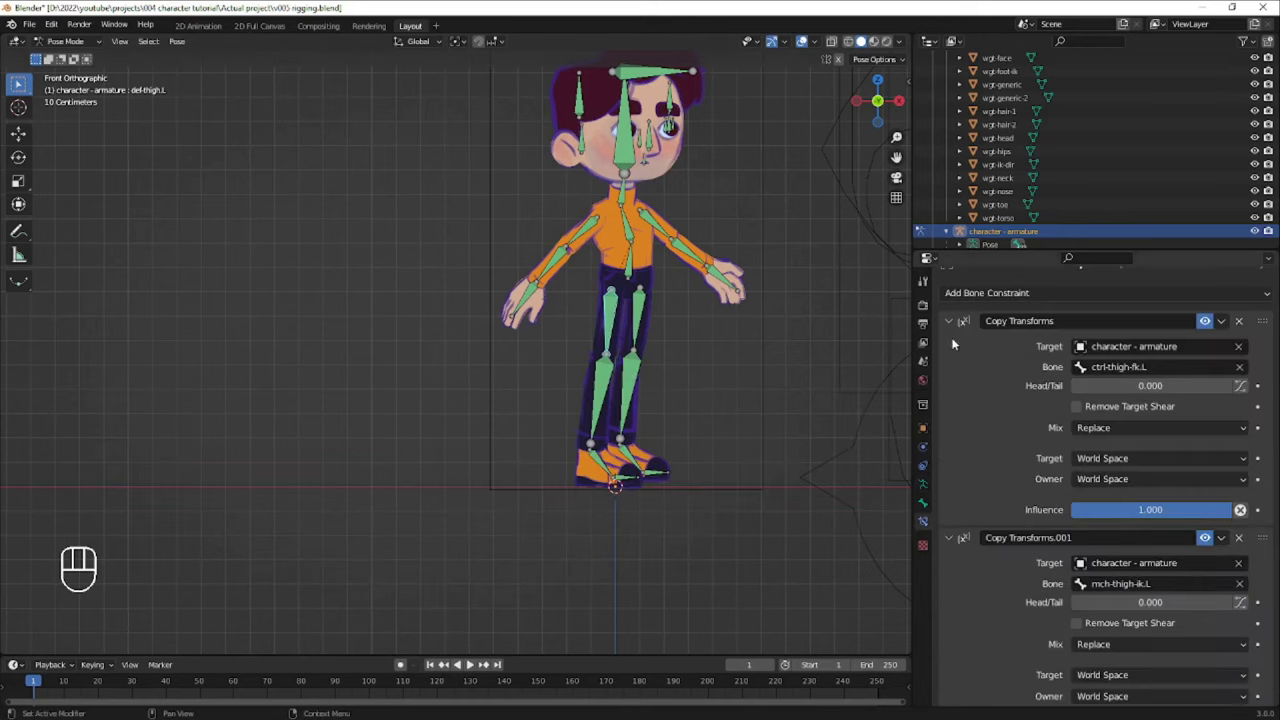
click(951, 329)
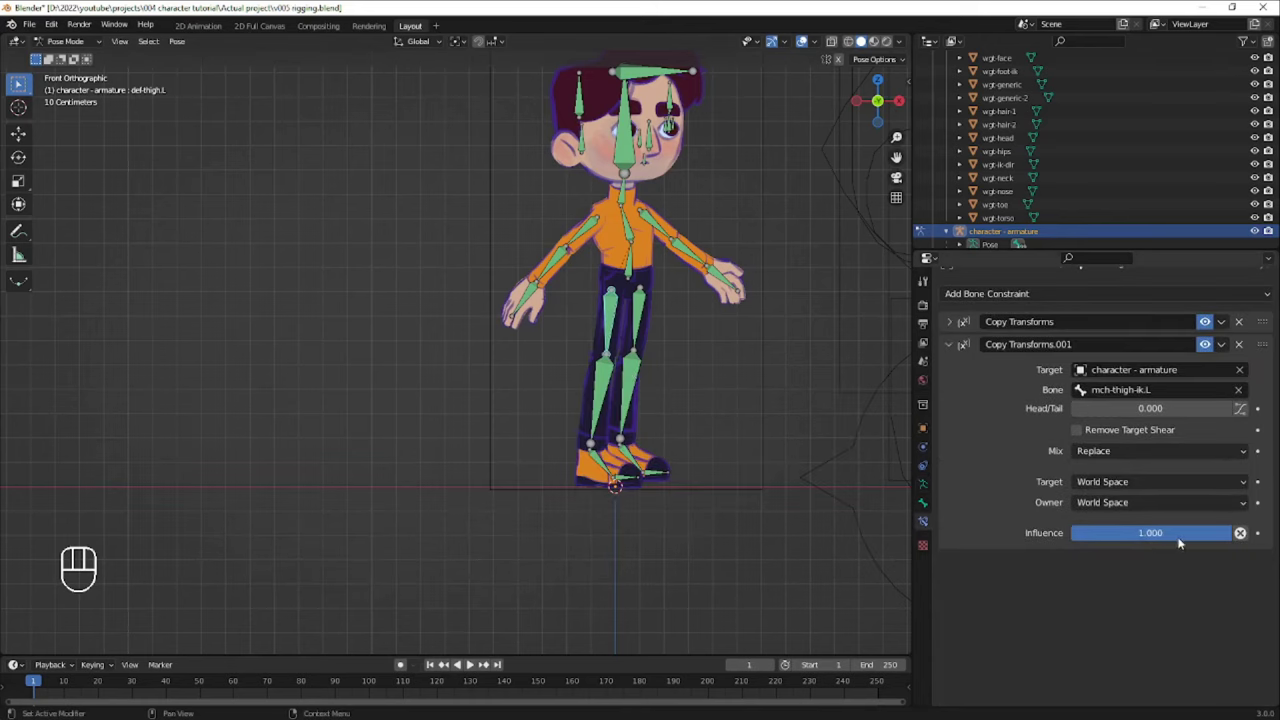
drag(1188, 536, 1235, 535)
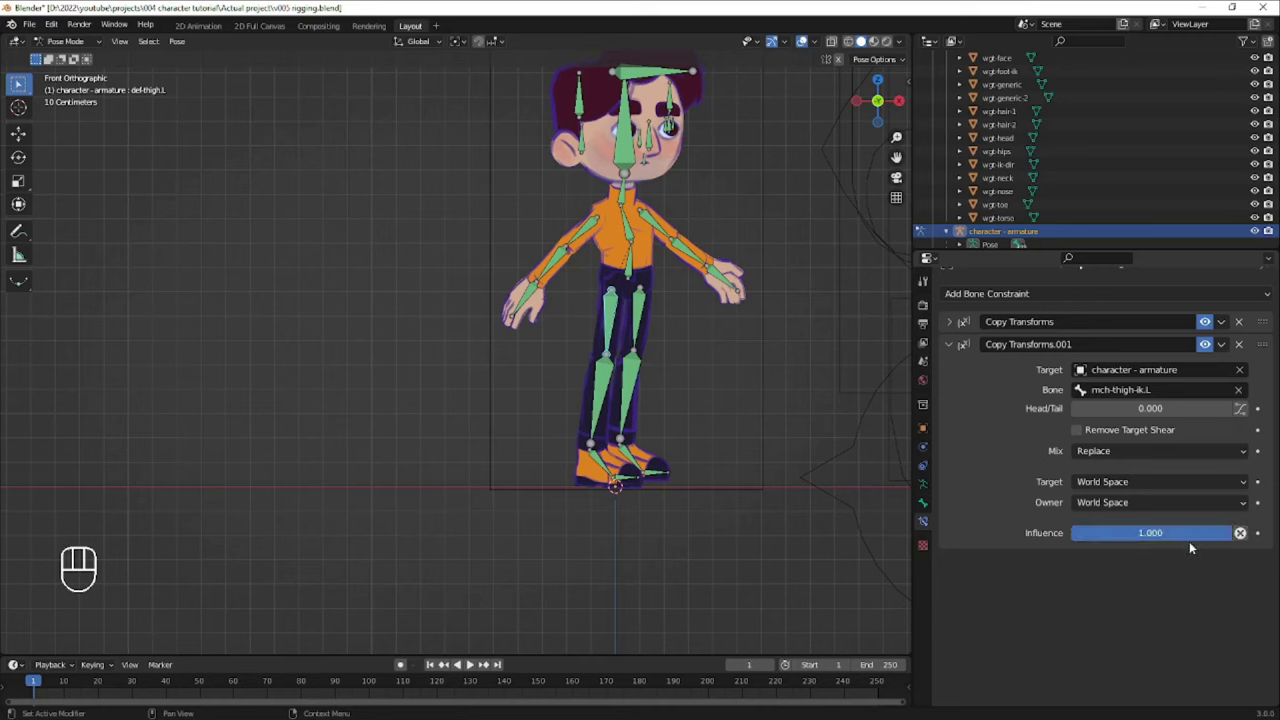
drag(1176, 533, 1154, 565)
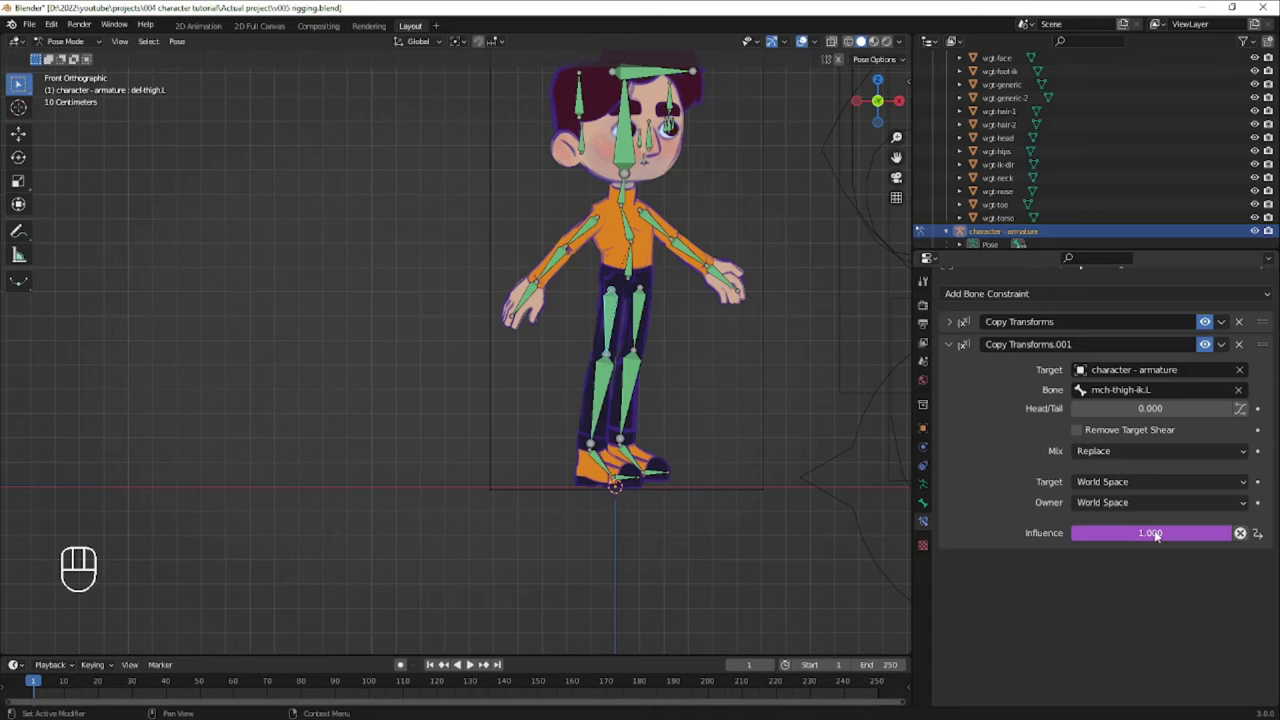
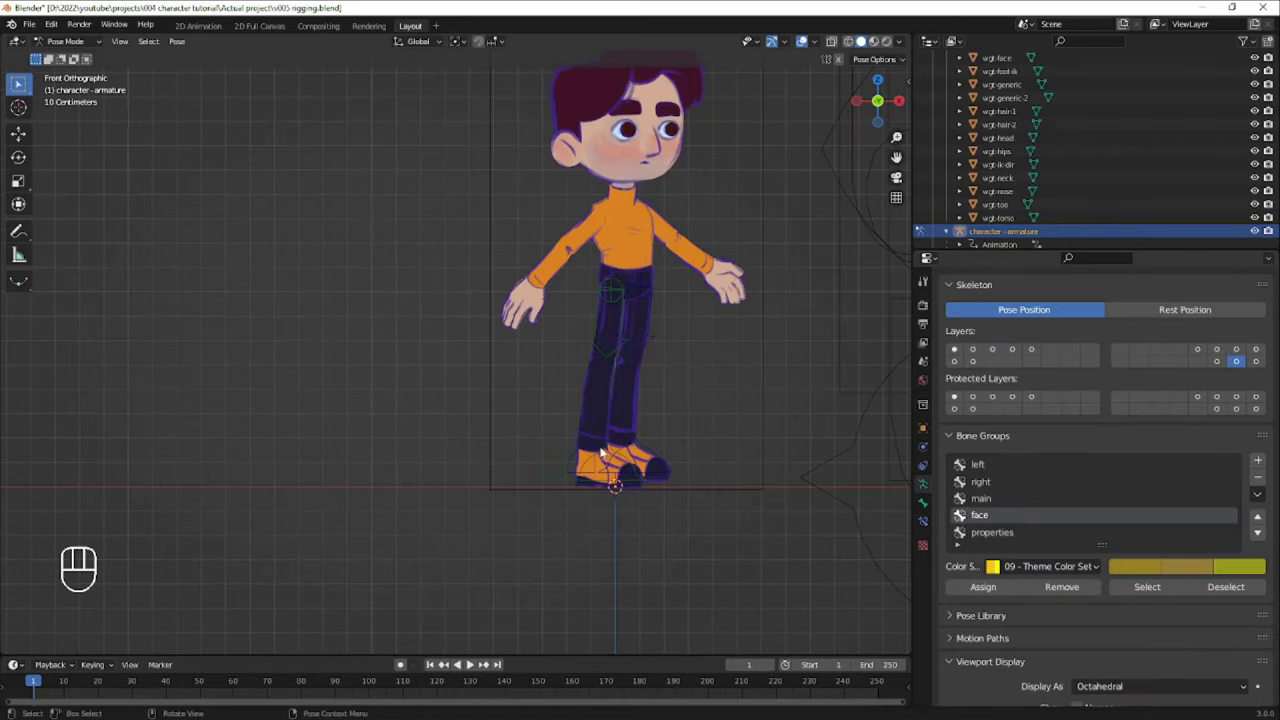
- Lift ctrl-foot-ik.L to bend the left leg and check the leg property bone's gear widget
key(g)
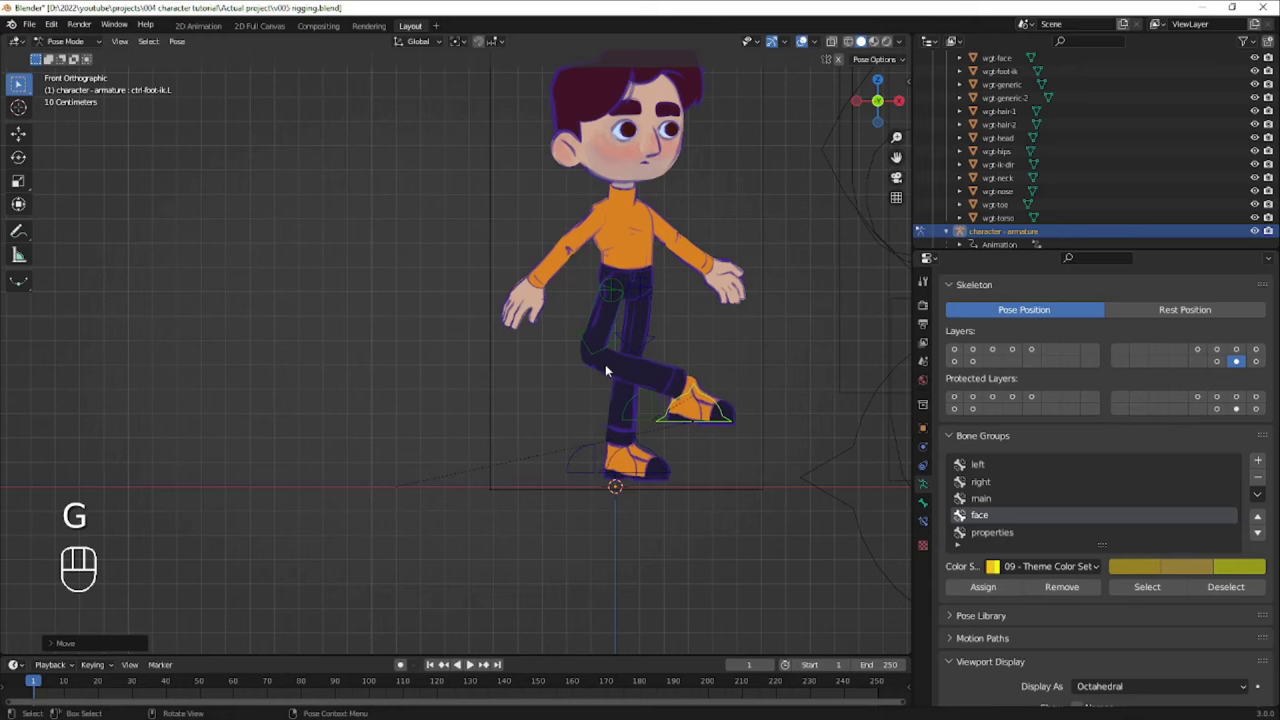
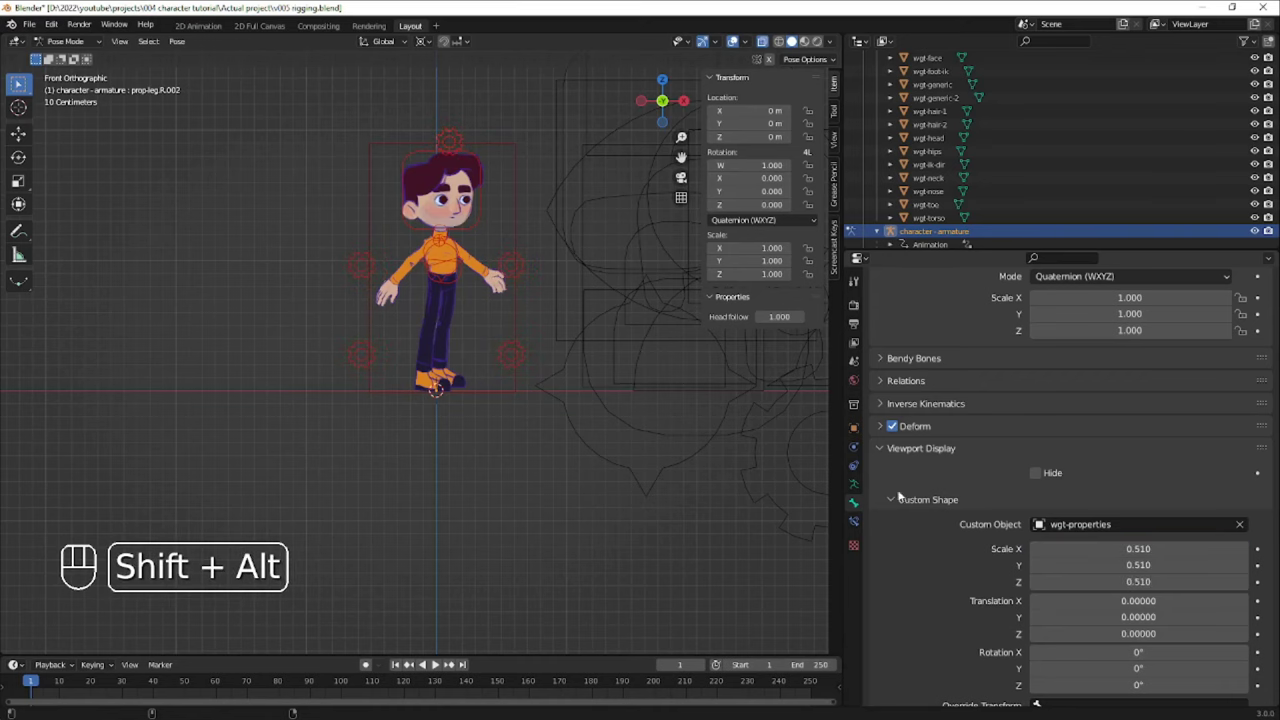
middle_click(620, 440)
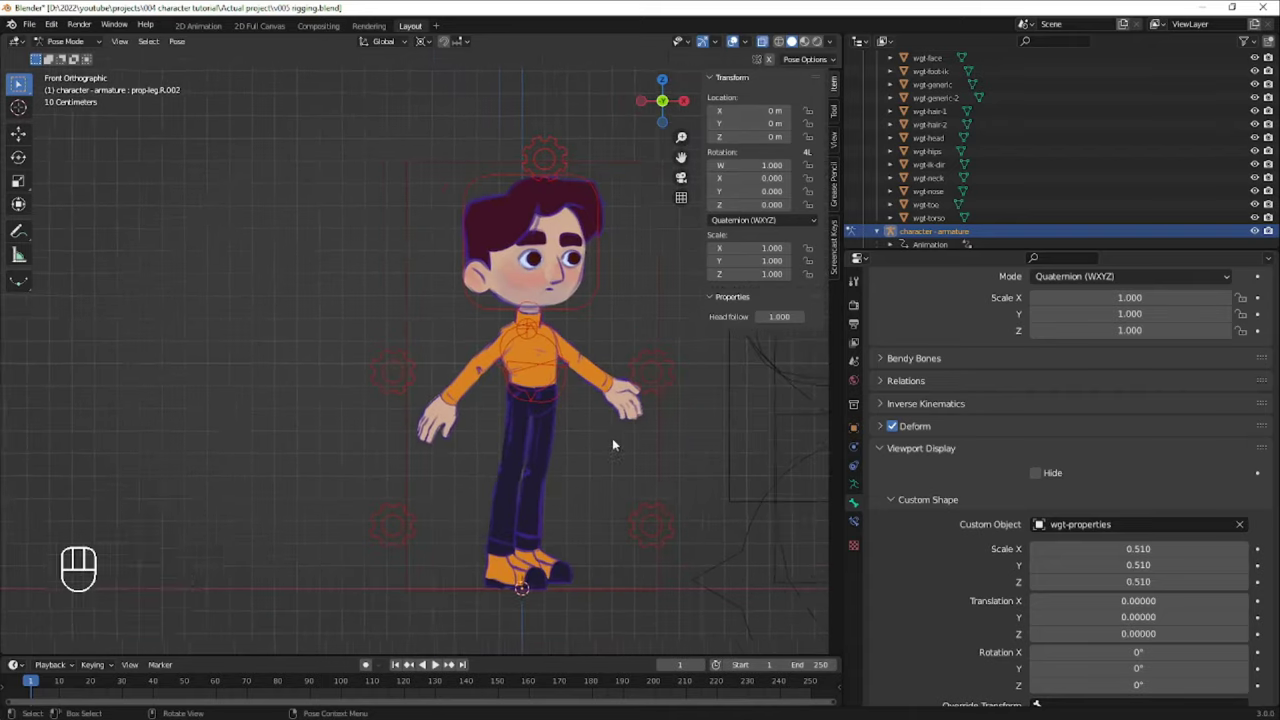
middle_click(620, 427)
key(Tab)
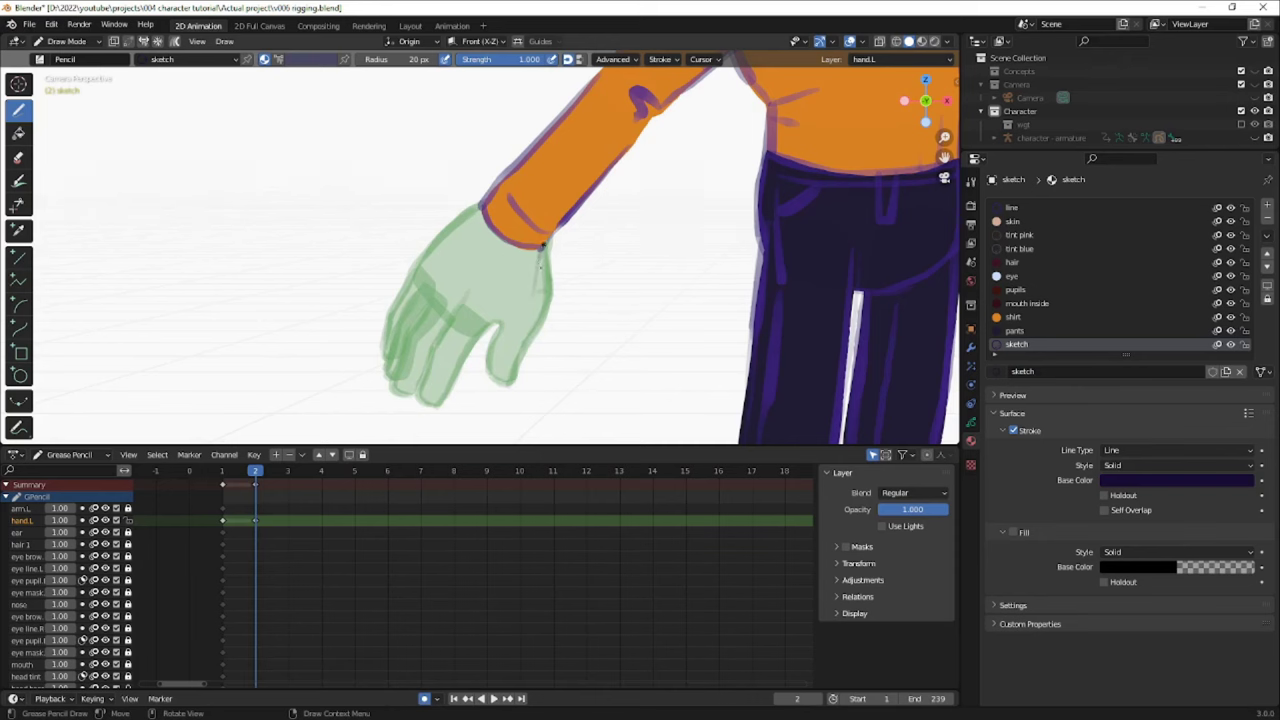
- Grab the cog control to crouch the character in the hand poses example, then restore the pose
key(ctrl+Tab)
key(g)
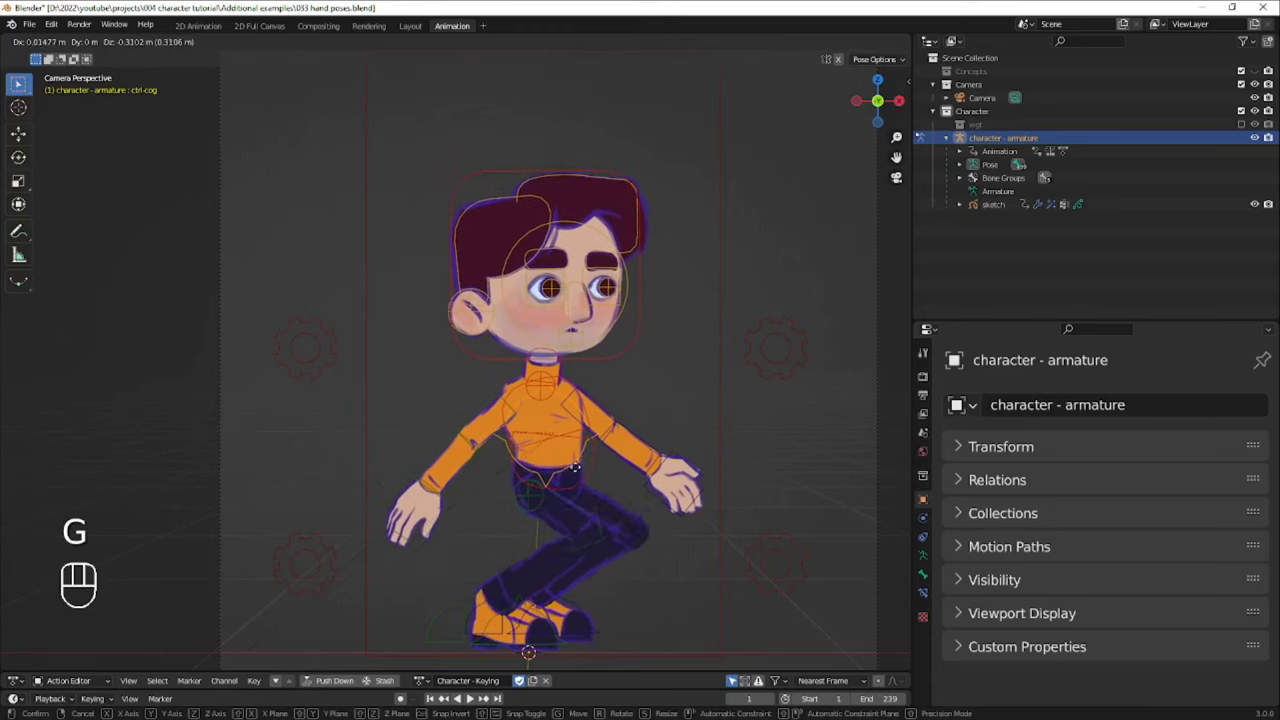
key(ctrl+Tab)
- Select the character armature, switch to posing and start moving a control
drag(564, 466, 1144, 444)
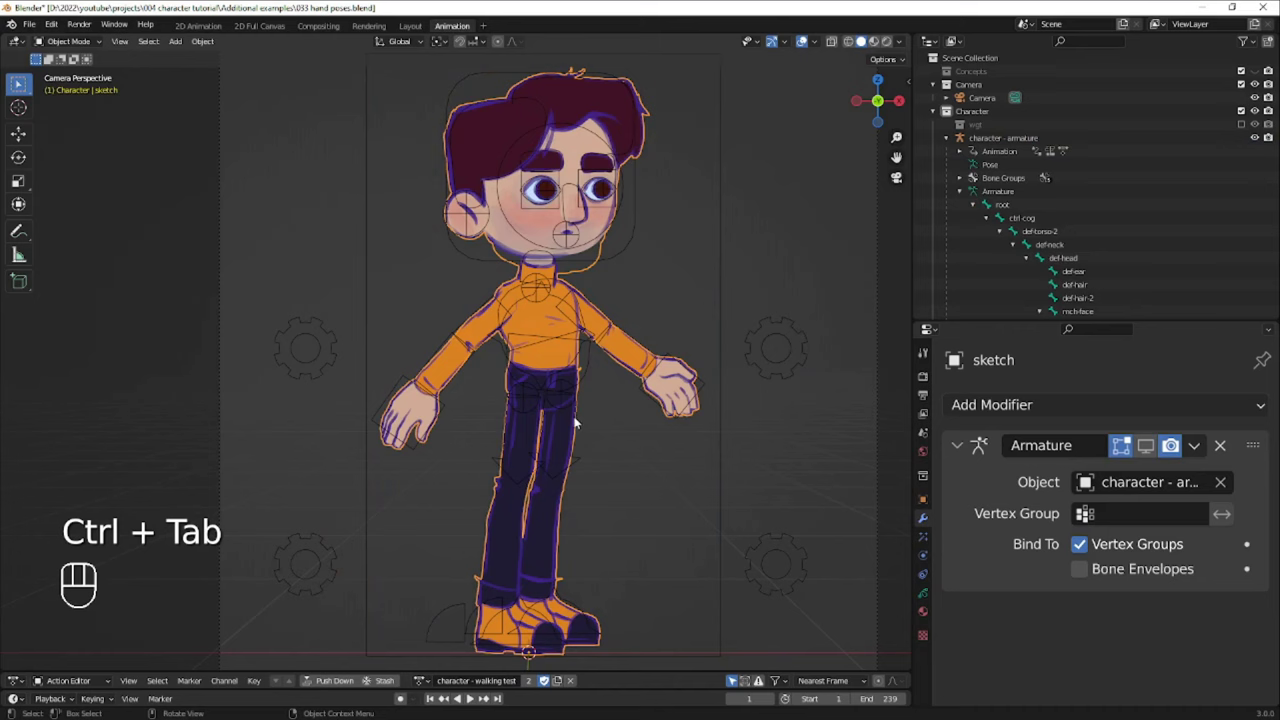
click(526, 396)
key(ctrl+Tab)
key(g)
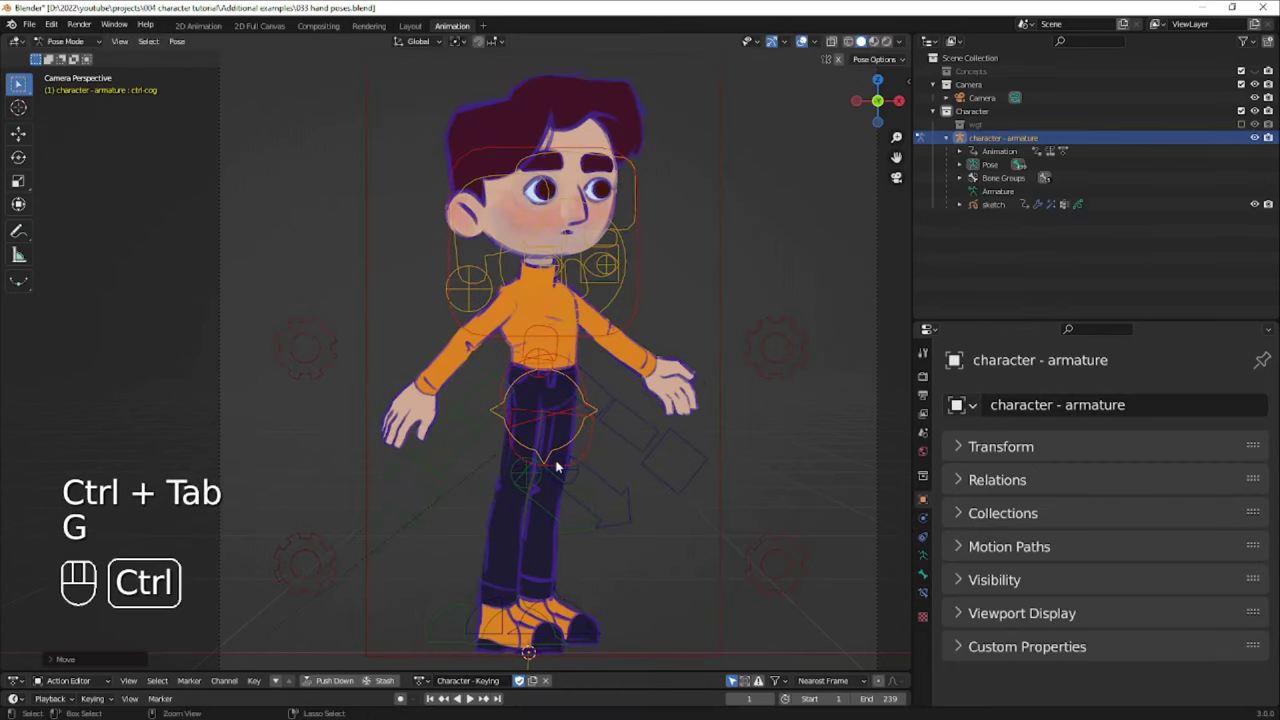
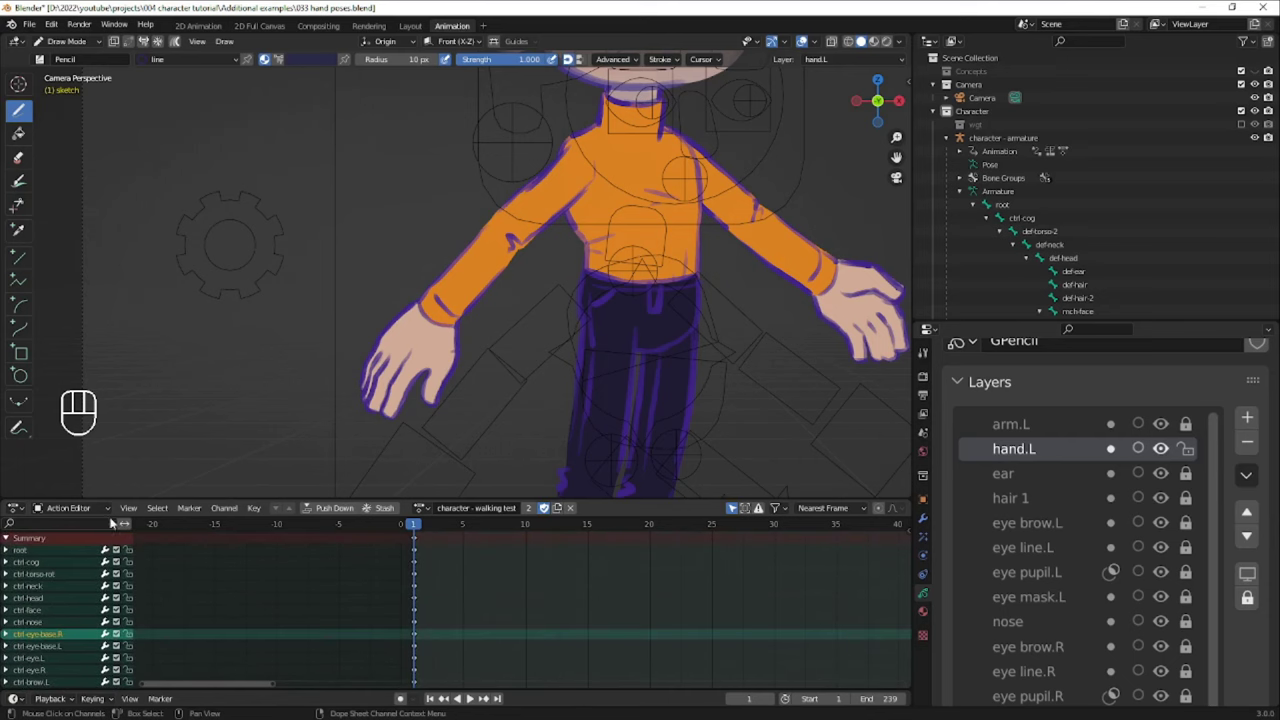
- Inspect keyframes in the dope sheet and check Autolock Inactive Layers in the layer options
drag(85, 511, 101, 570)
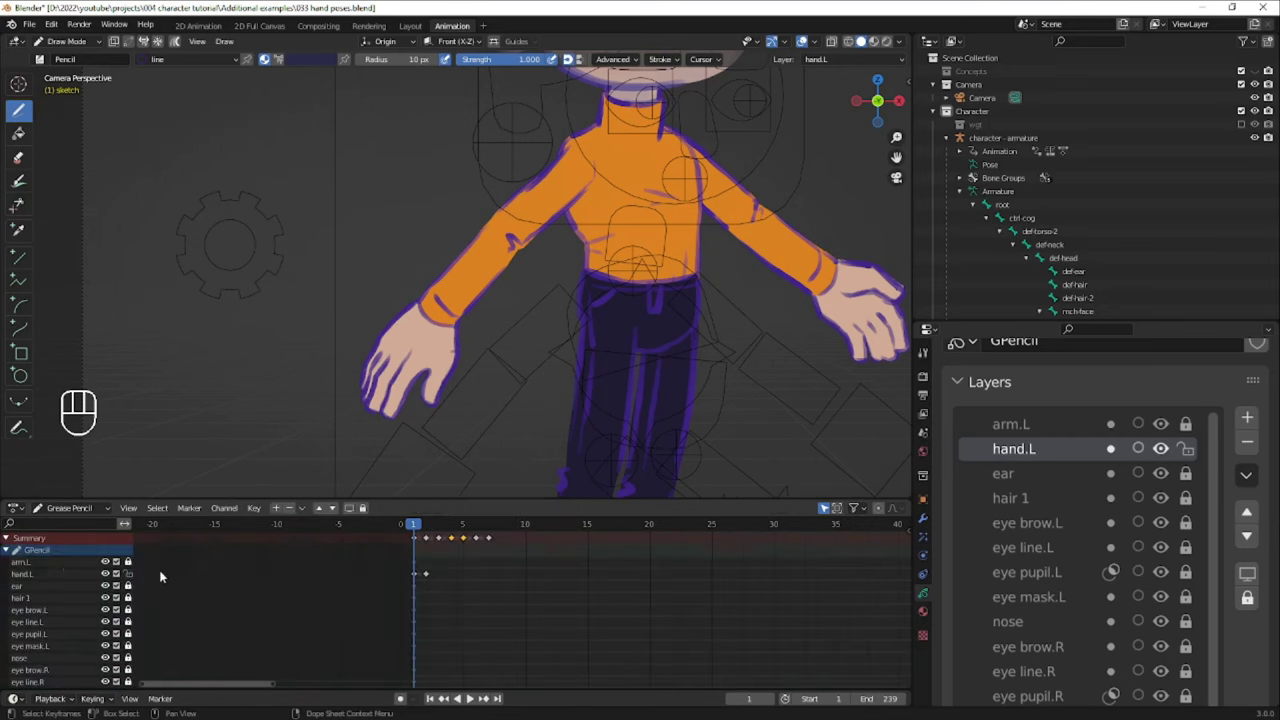
middle_click(324, 530)
drag(537, 613, 338, 513)
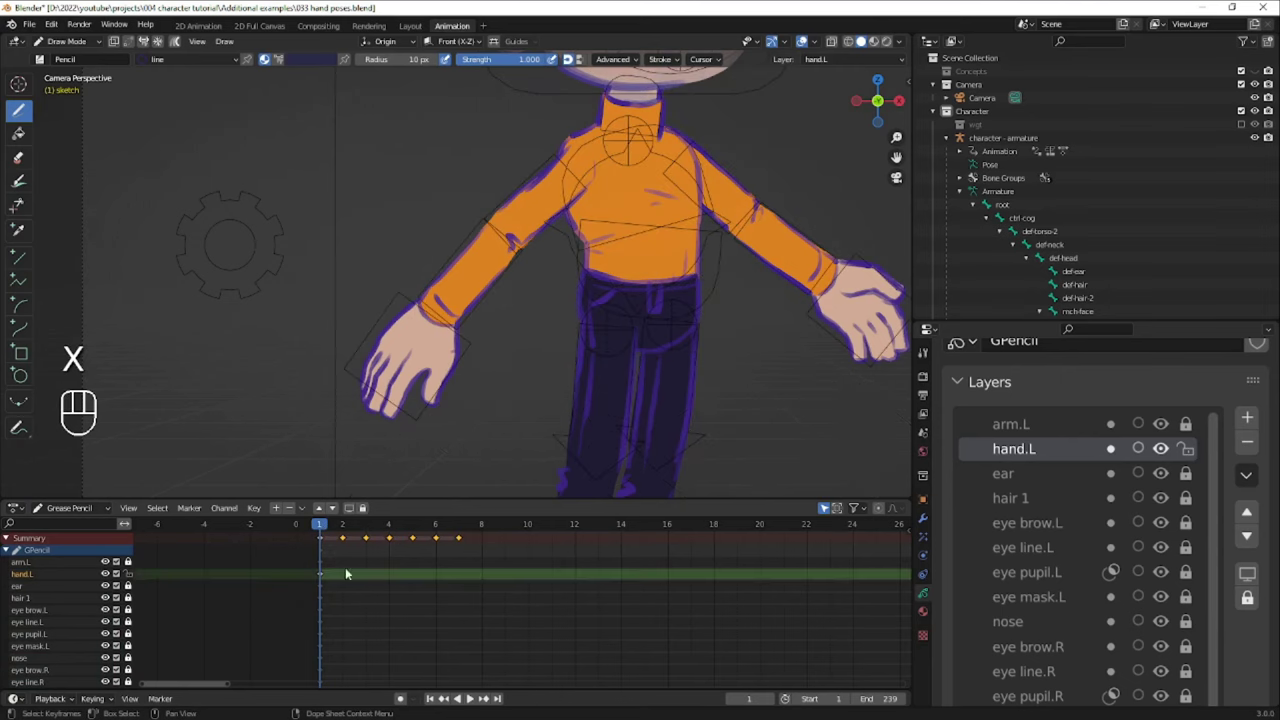